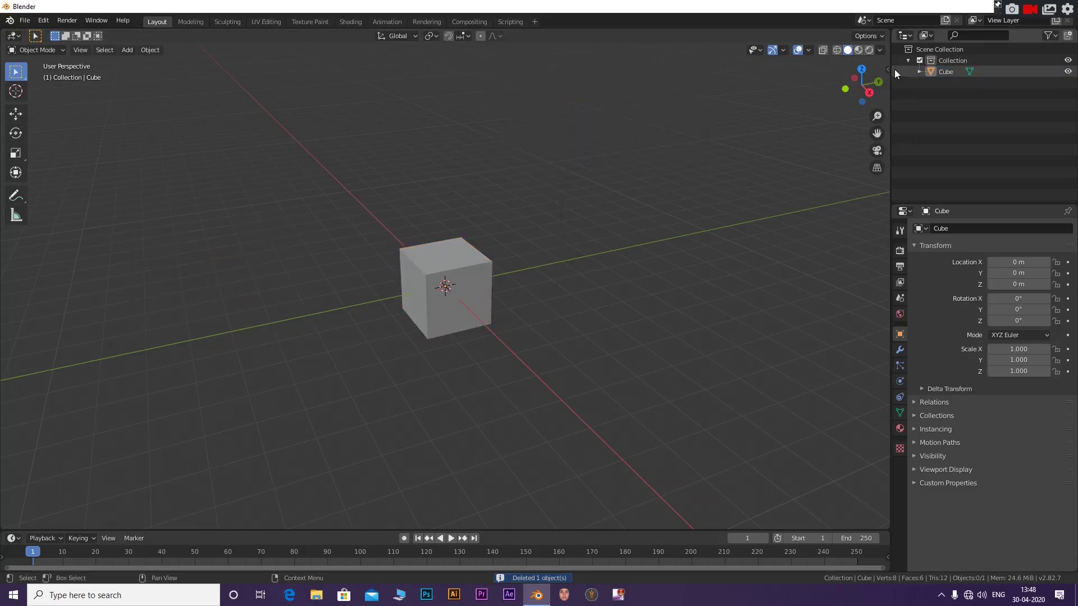
Select the default cube and enter Edit Mode on its mesh.
key(n)
click(723, 198)
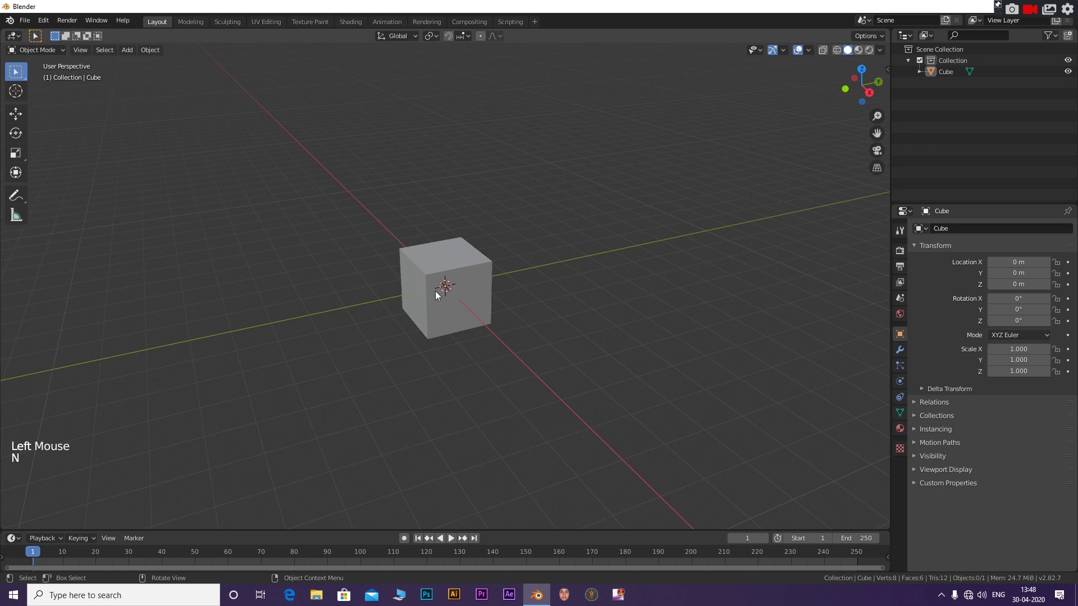
scroll(up, 3)
click(479, 299)
key(Tab)
middle_click(537, 288)
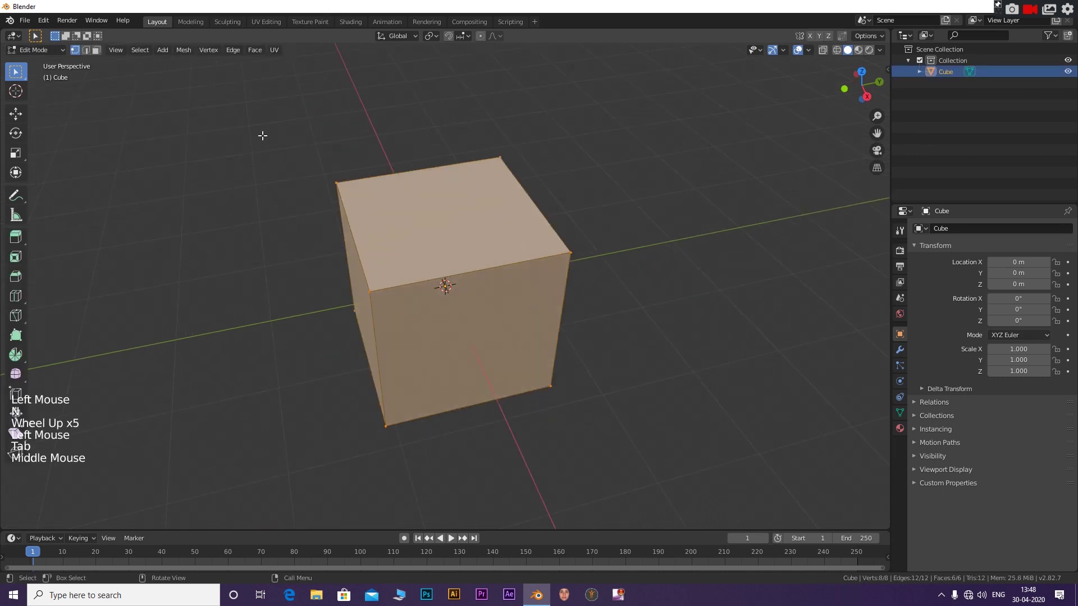
Delete the cube's top face in face select mode, leaving an open-topped box.
click(101, 56)
click(463, 224)
key(x)
key(ctrl+z)
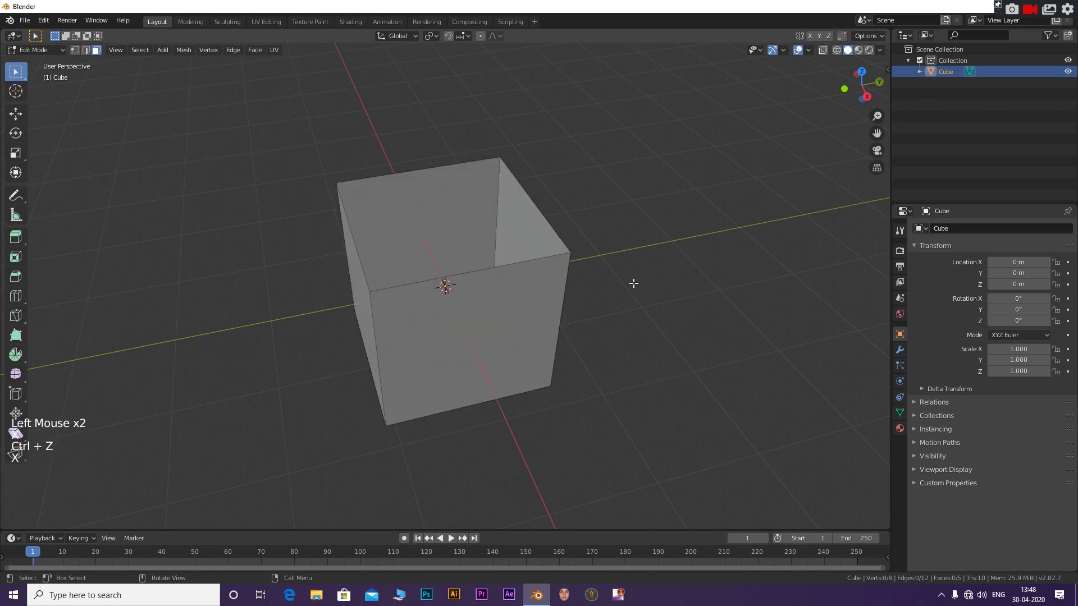
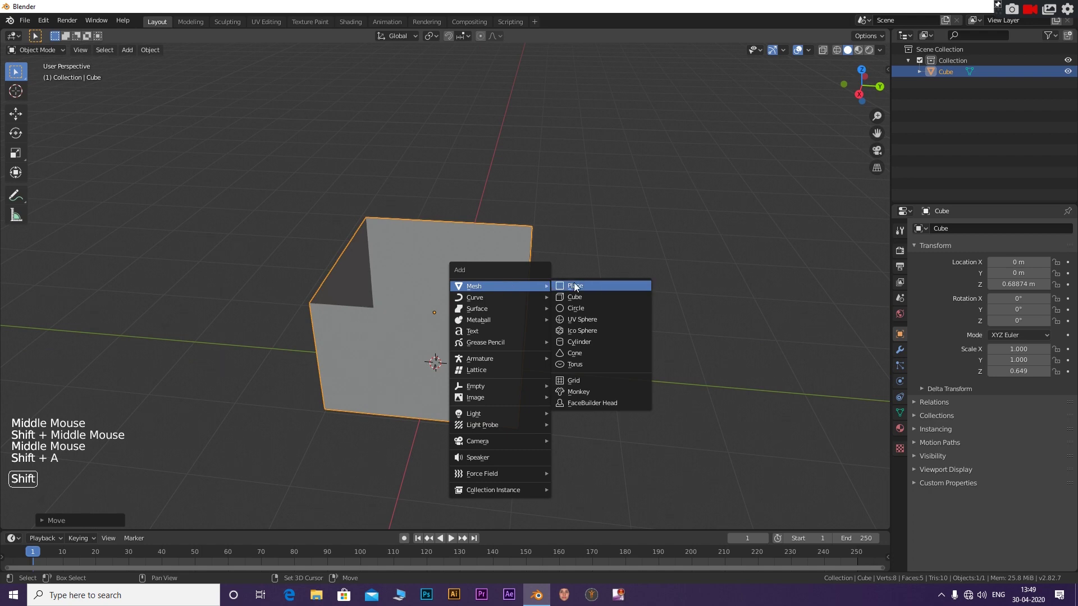
In front view, raise the new plane straight up toward the box's open top.
middle_click(617, 302)
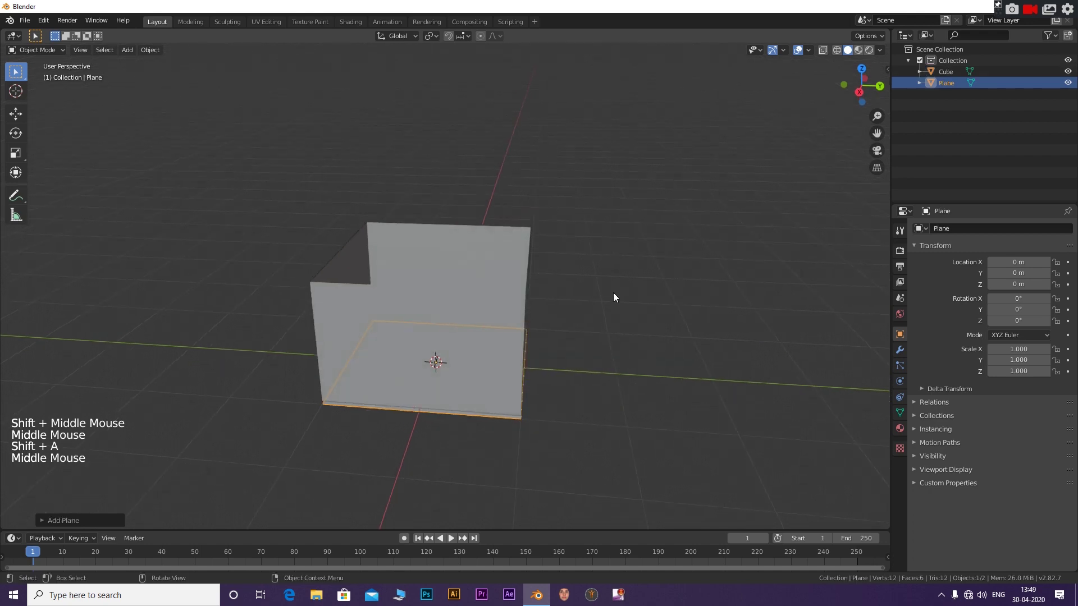
key(KP_1)
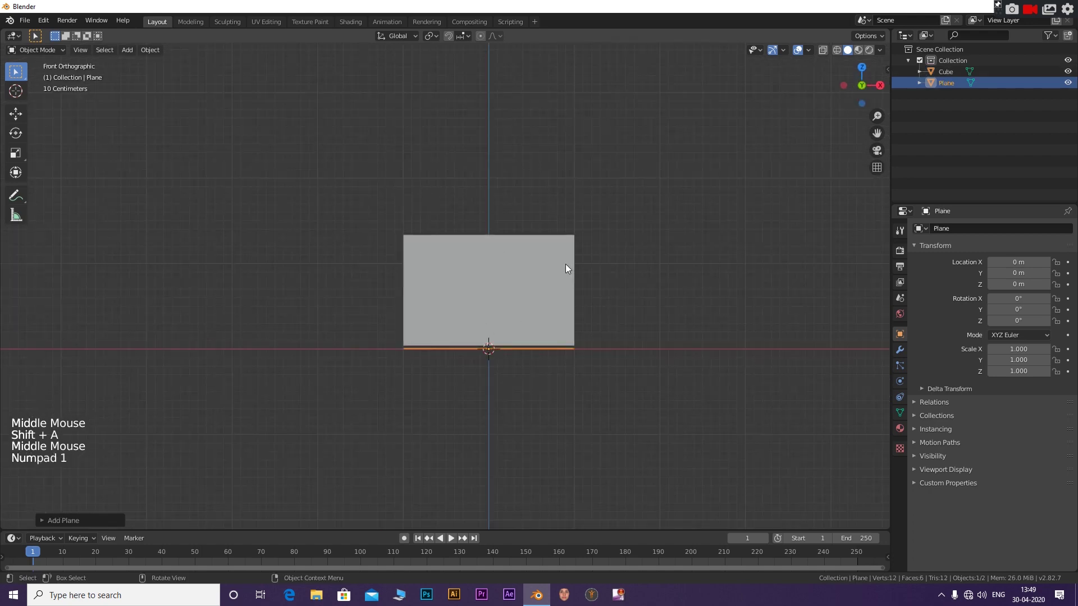
middle_click(566, 268)
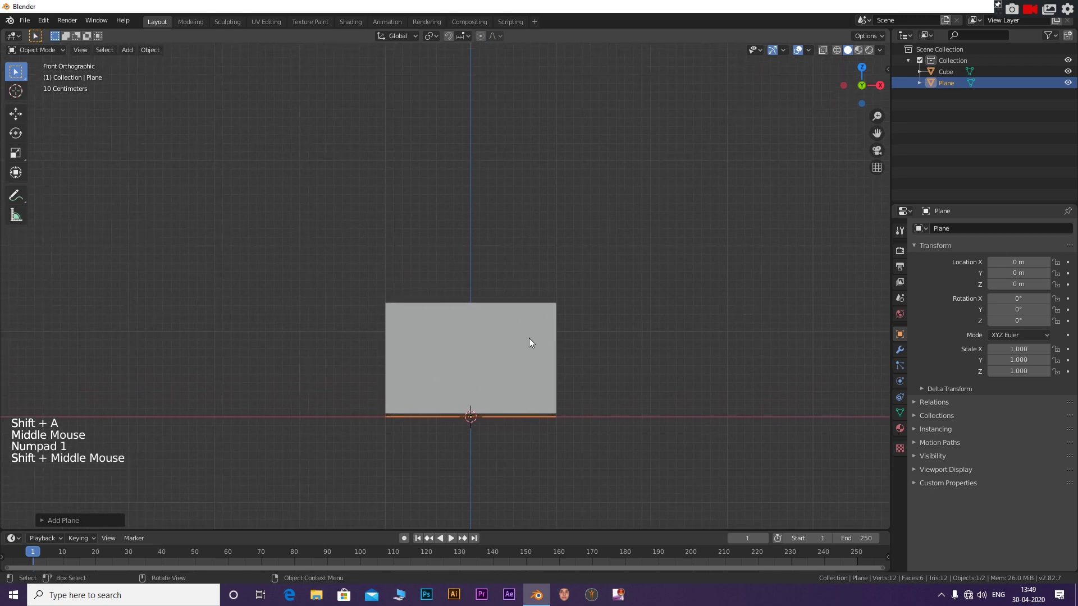
key(g)
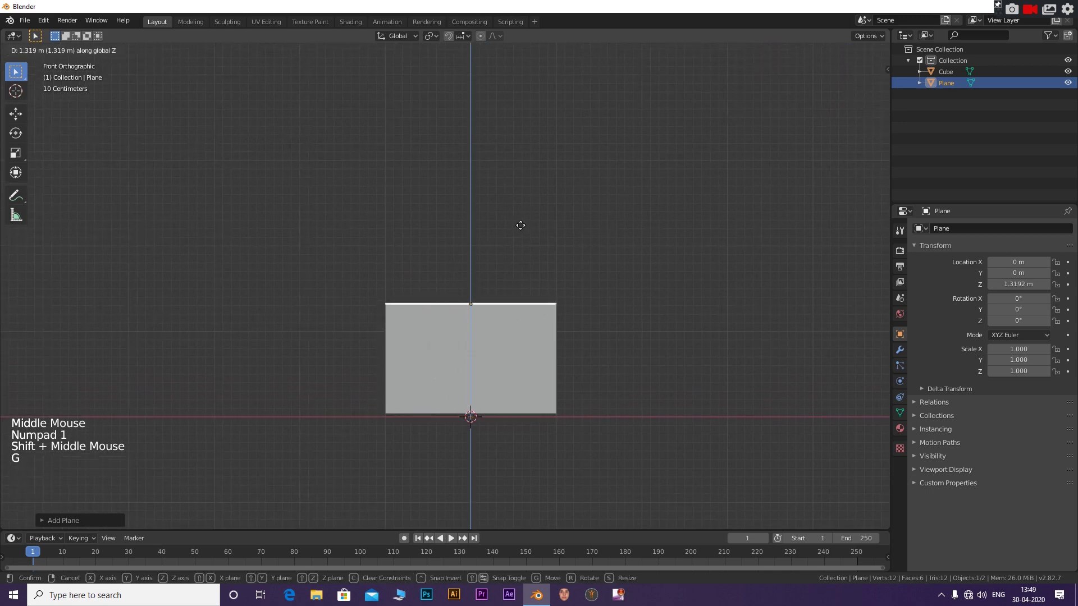
scroll(up, 3)
scroll(up, 3)
Finish placing the plane as a lid about 1.34 m up and return to perspective view.
middle_click(540, 317)
key(g)
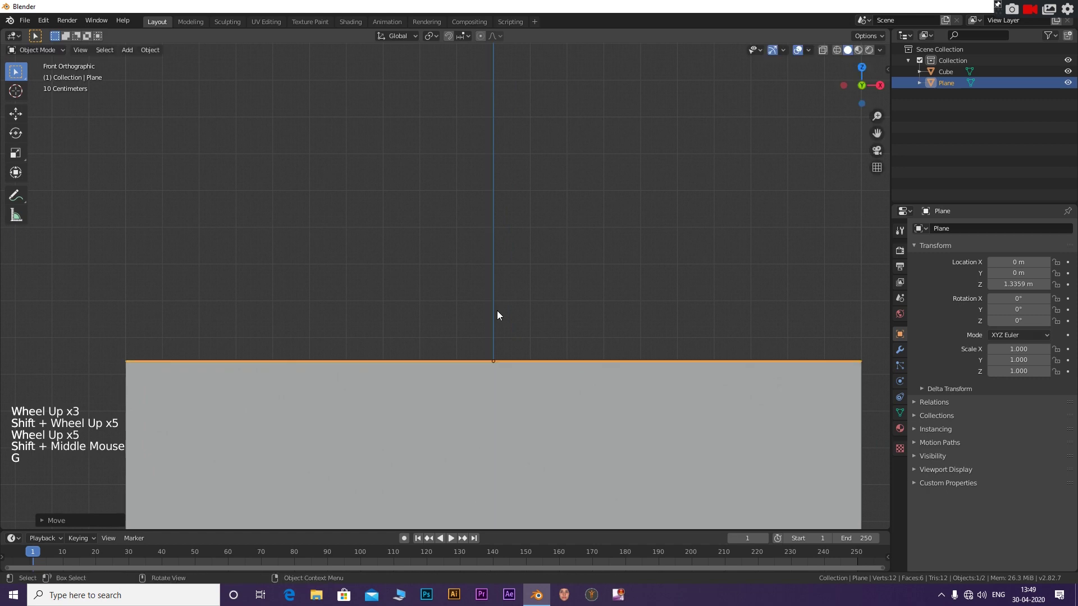
scroll(down, 3)
middle_click(549, 307)
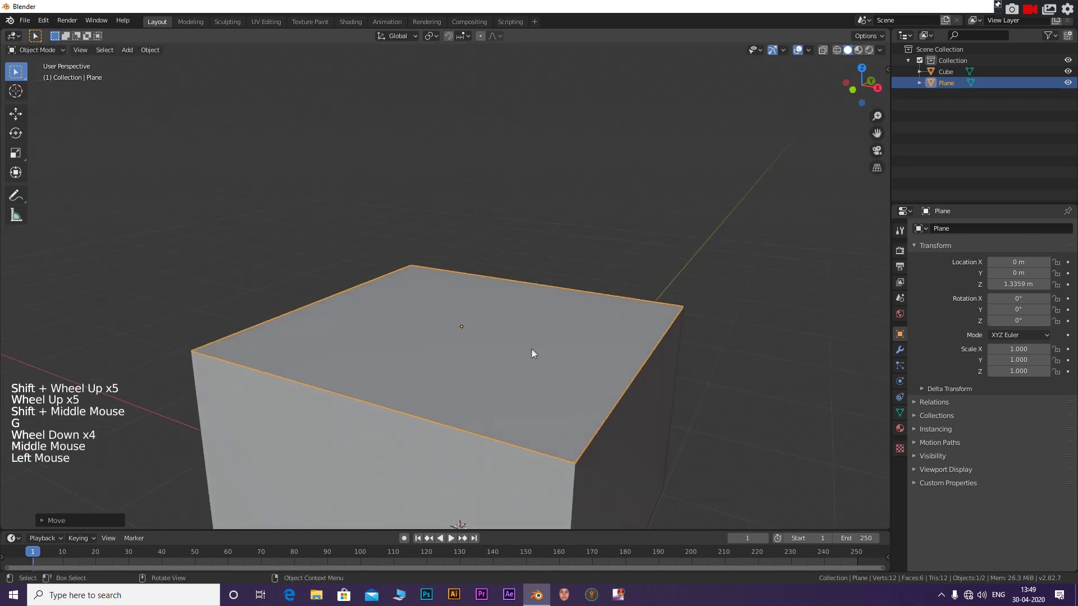
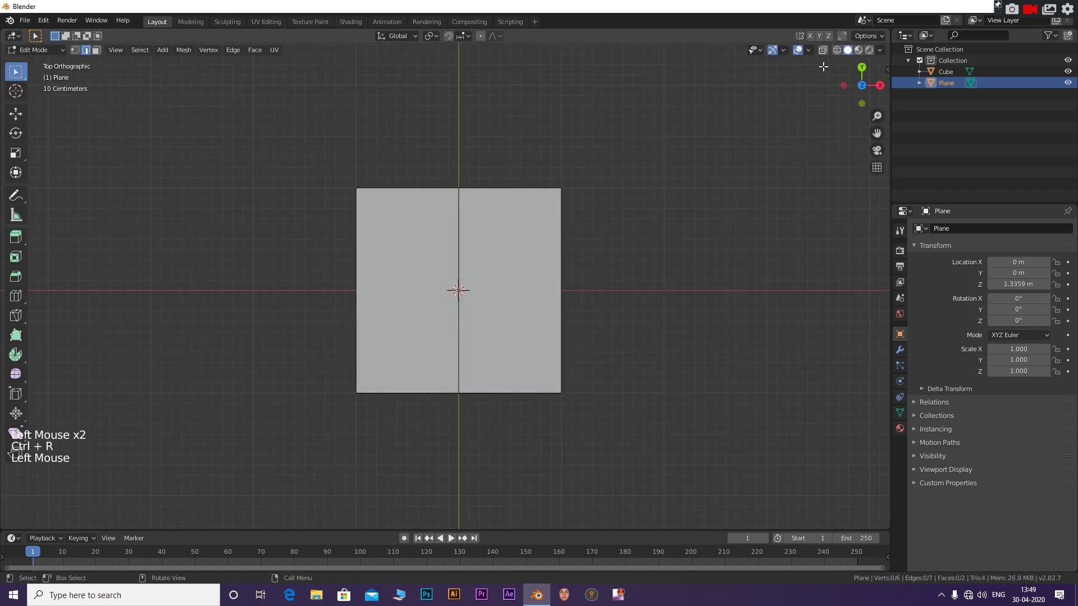
Rip the lid plane along its centre cut and move the right half apart as a separate flap.
click(828, 56)
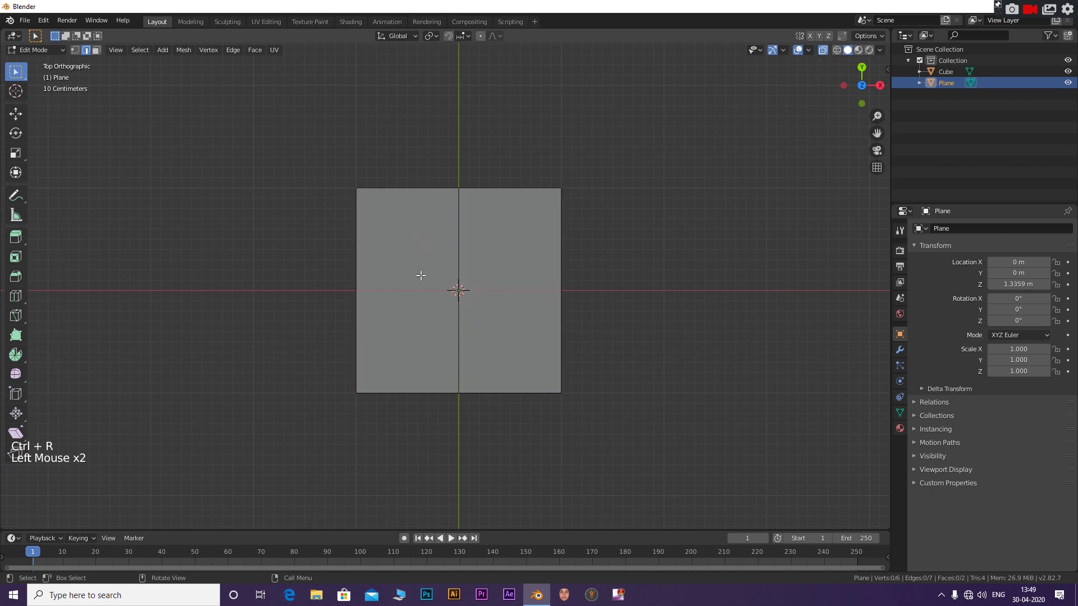
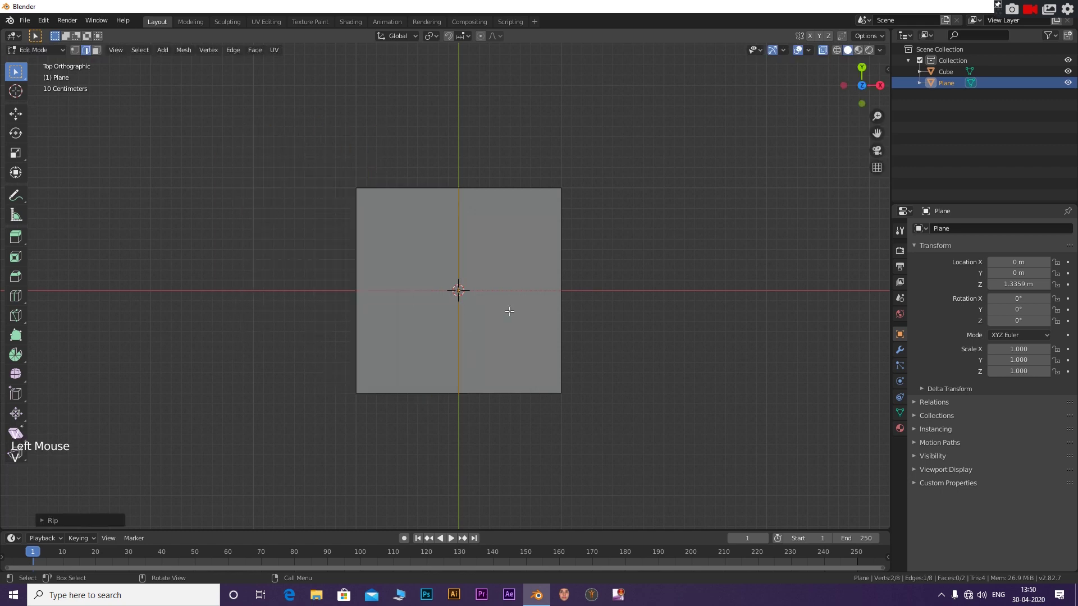
key(v)
click(509, 308)
key(g)
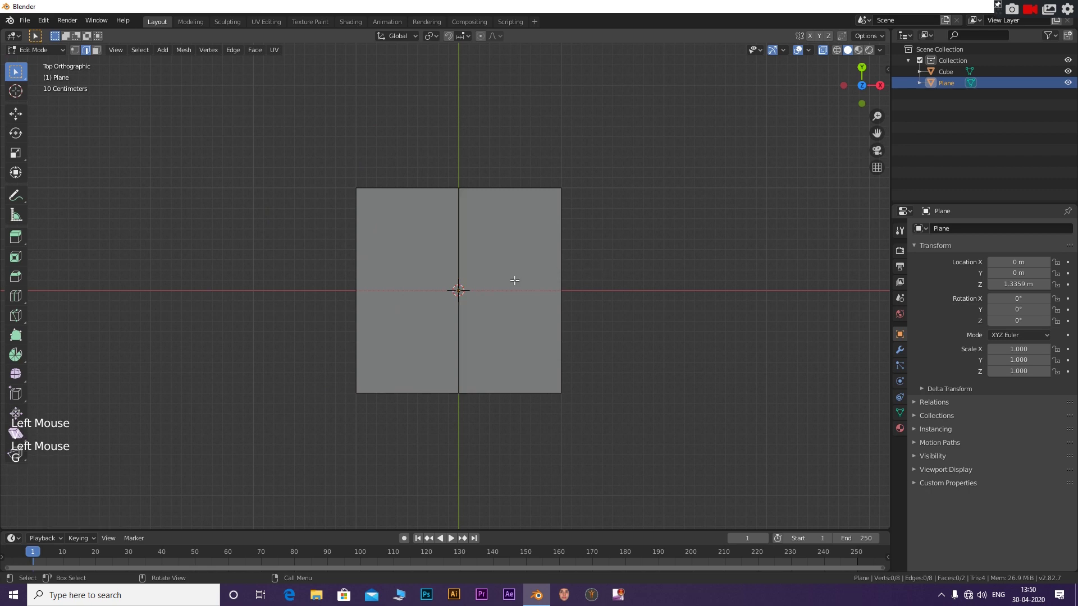
key(v)
key(3)
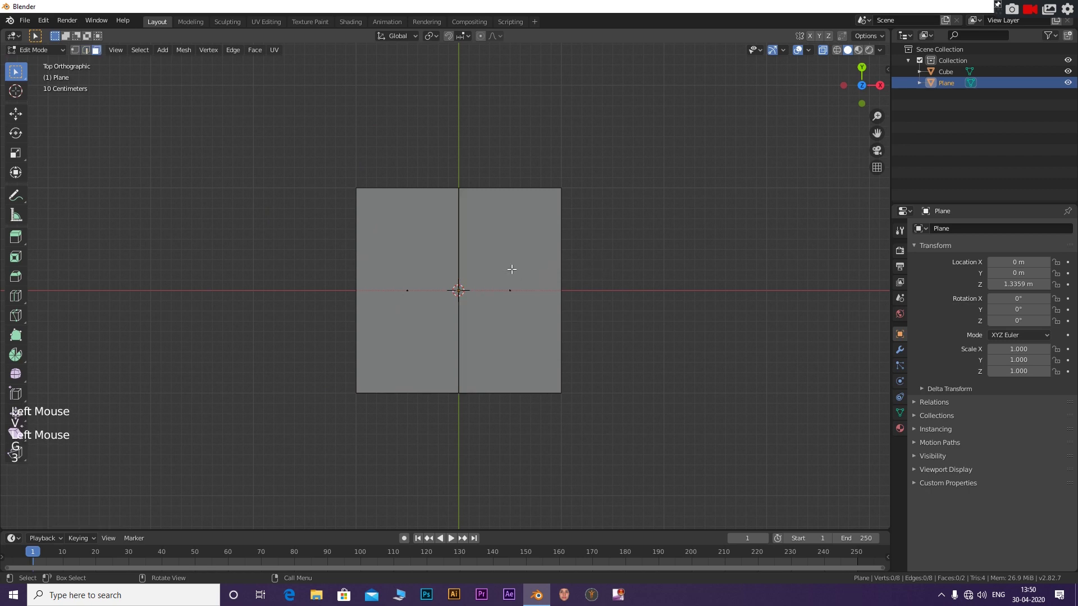
click(512, 267)
key(g)
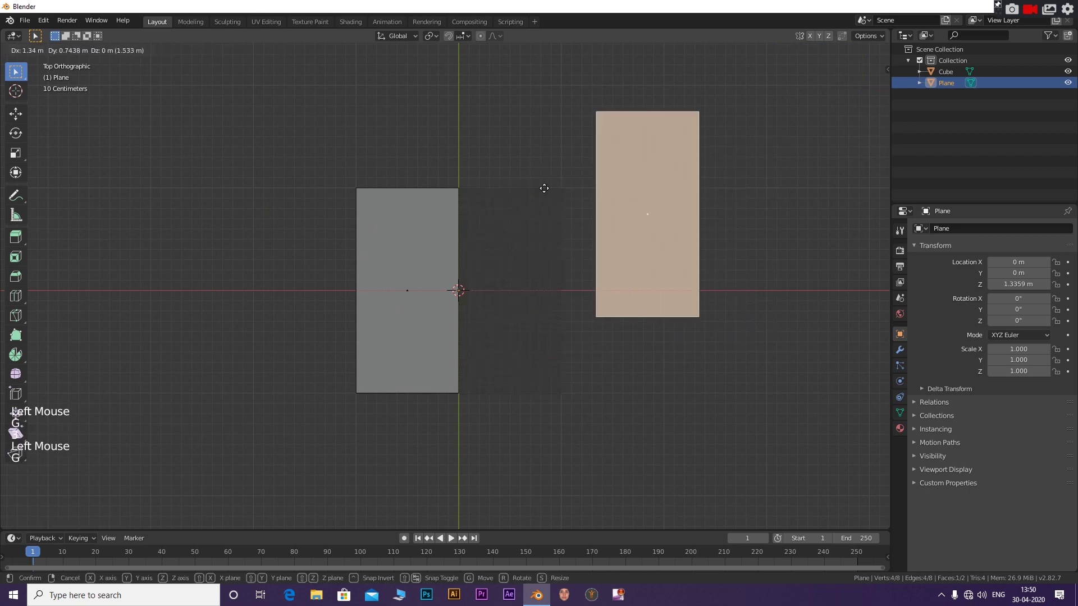
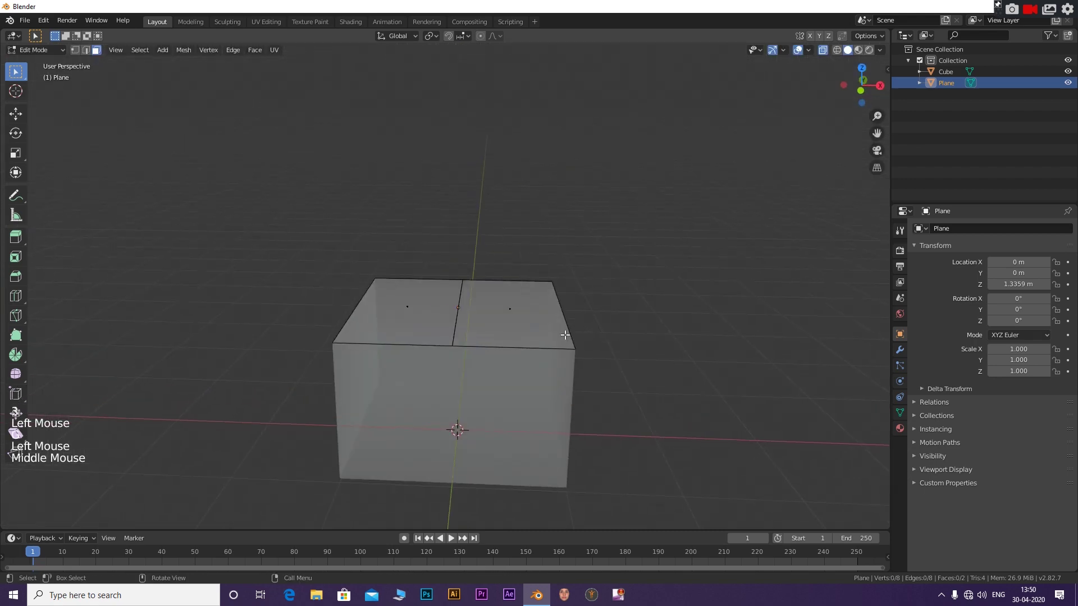
Leave the plane's Edit Mode, select the box and start editing its mesh.
key(Tab)
click(666, 386)
key(Tab)
key(Tab)
click(533, 416)
key(Tab)
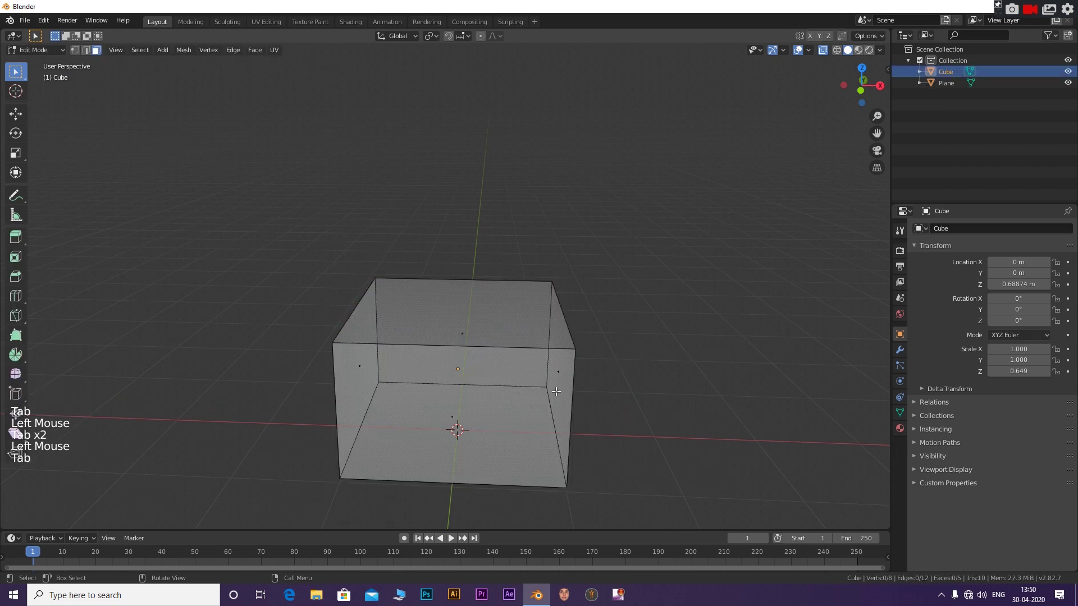
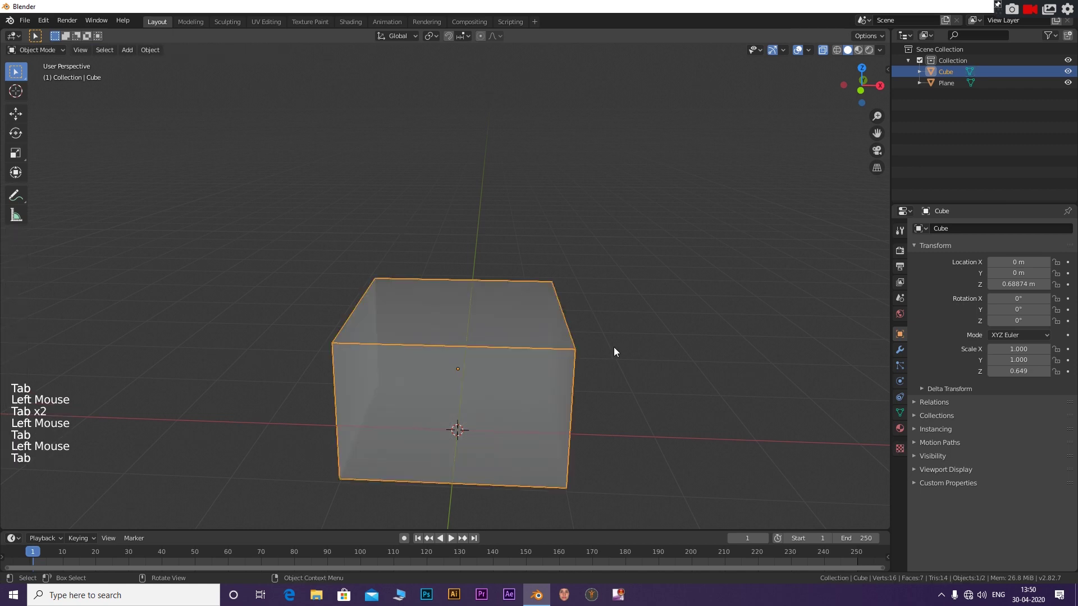
Select the lid plane with the box and join them into a single Cube object.
click(636, 350)
click(491, 315)
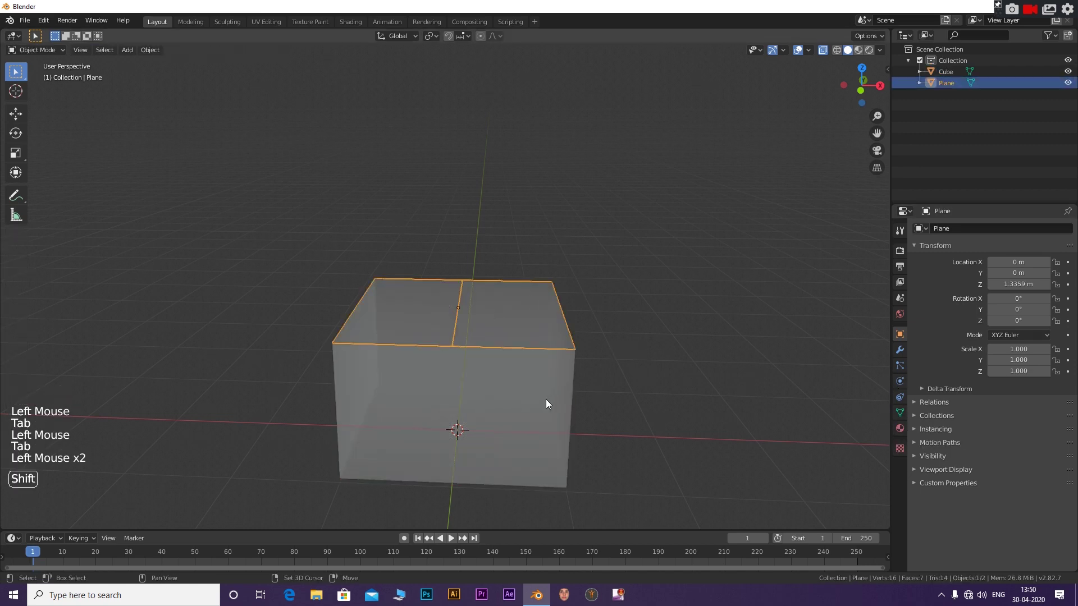
click(548, 404)
right_click(529, 387)
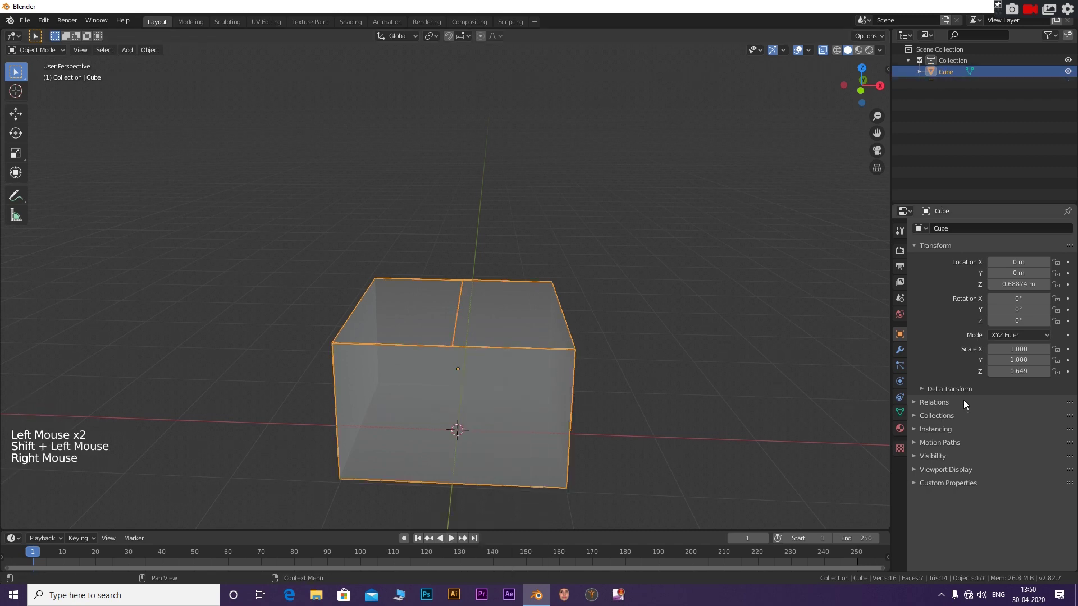
click(645, 350)
click(505, 333)
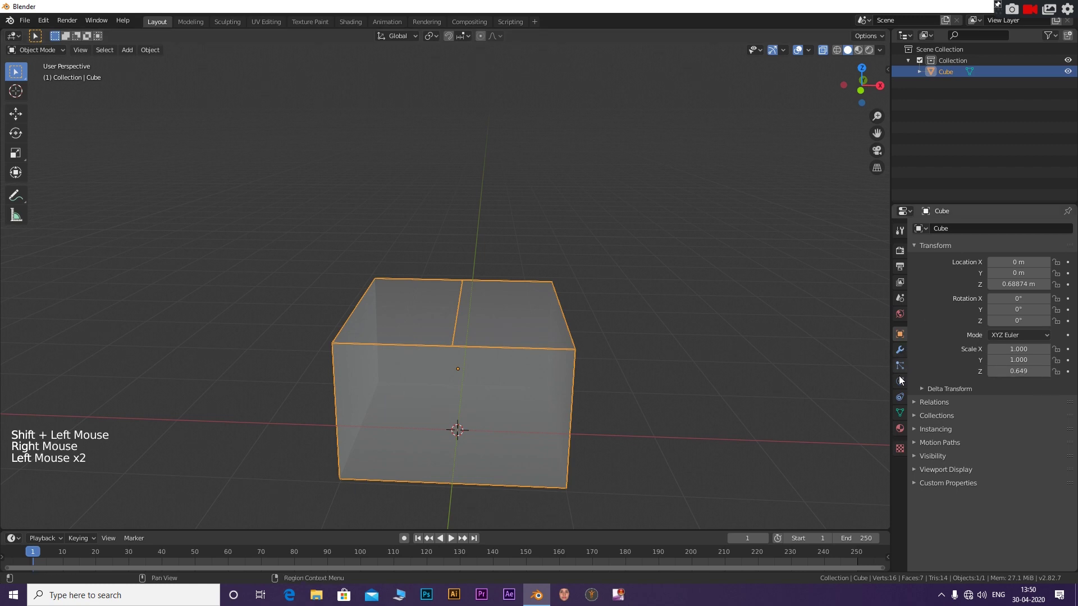
In the Cube's mesh data properties, add a Basis shape key and Key 1.
click(903, 415)
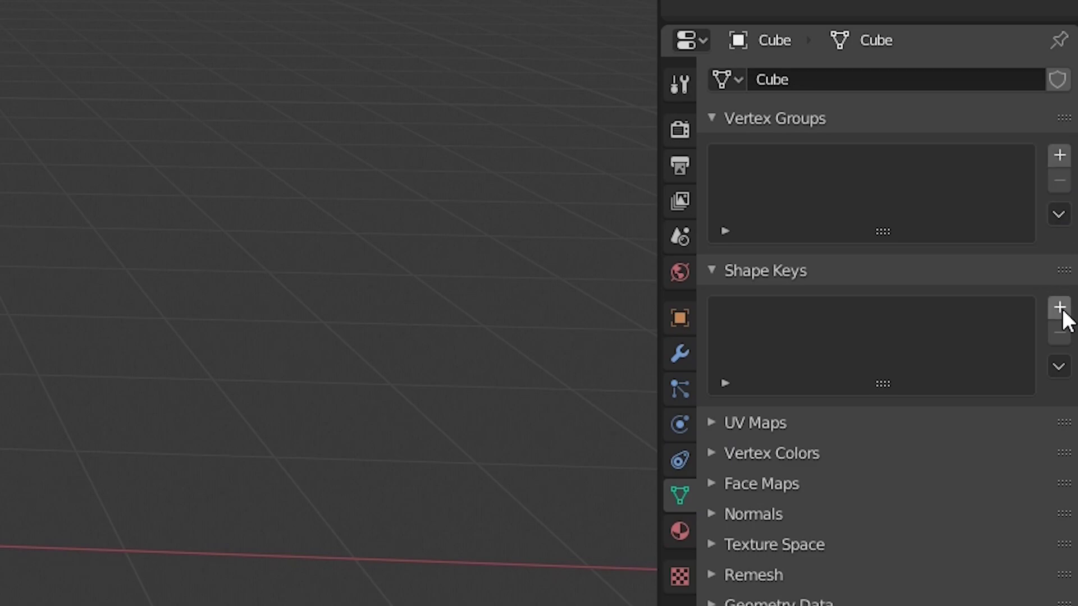
click(763, 330)
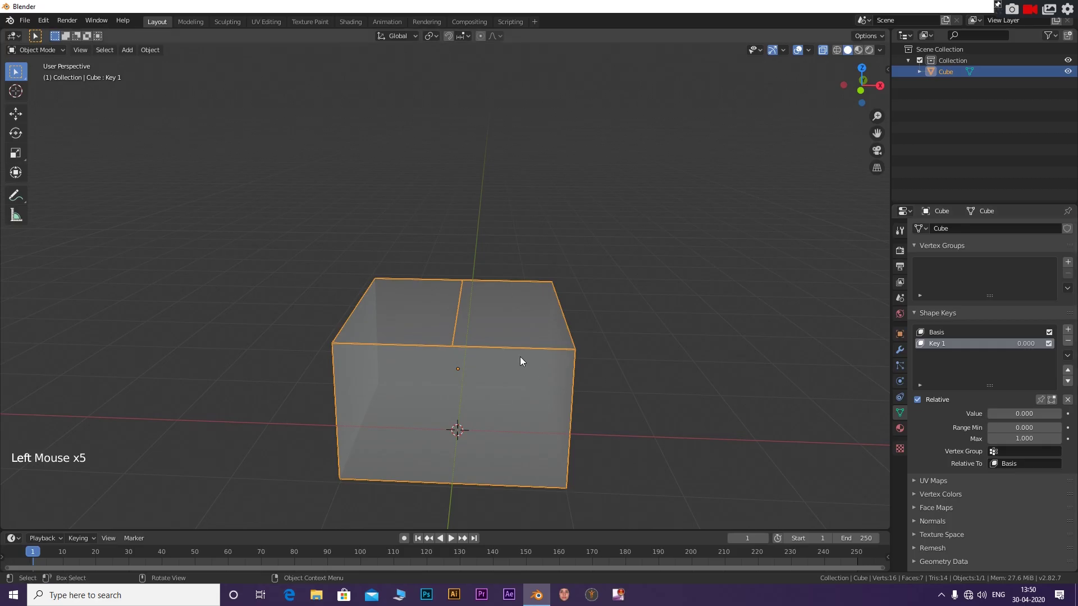
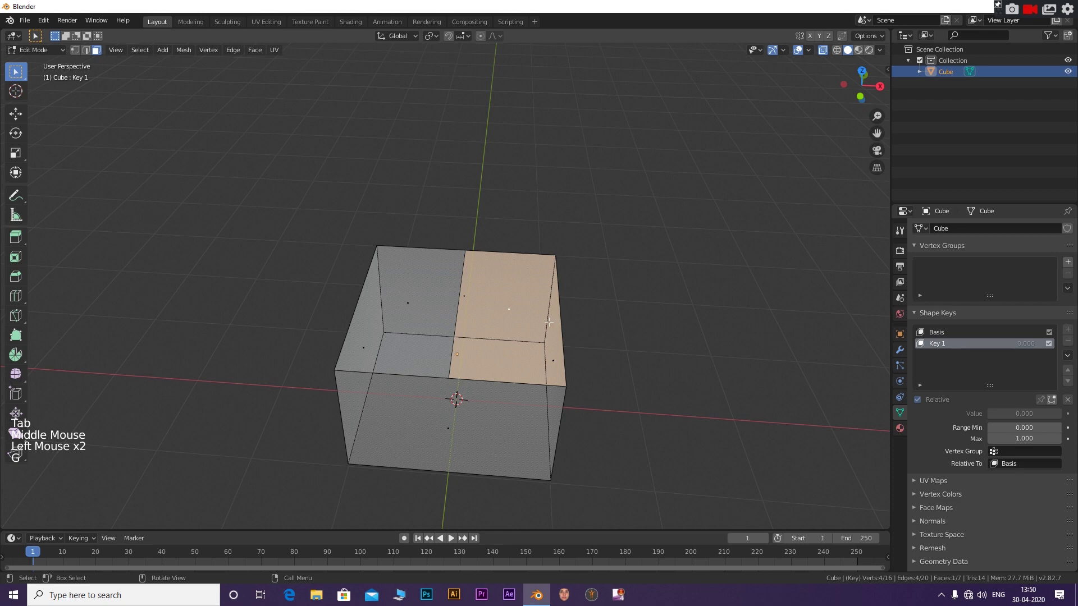
In front view, rotate the right flap open and move its hinge edge onto the box's top corner.
key(KP_1)
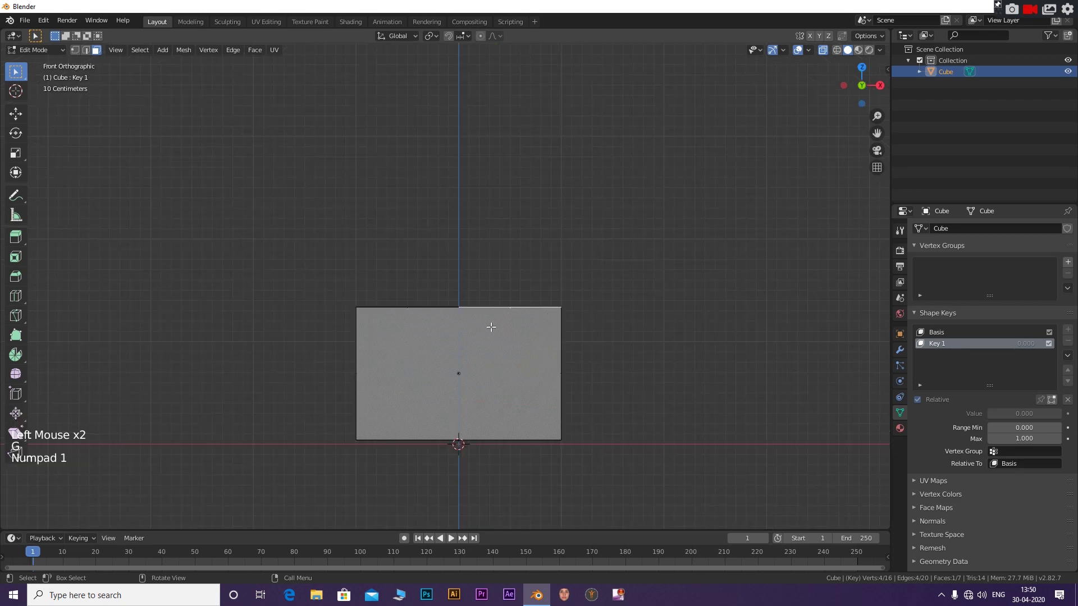
key(r)
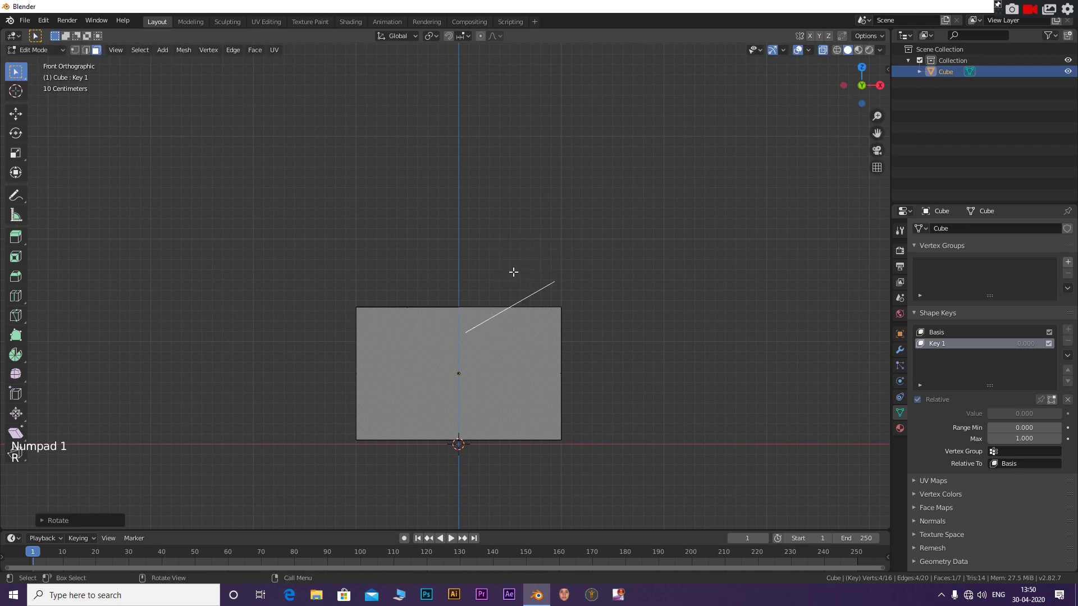
key(g)
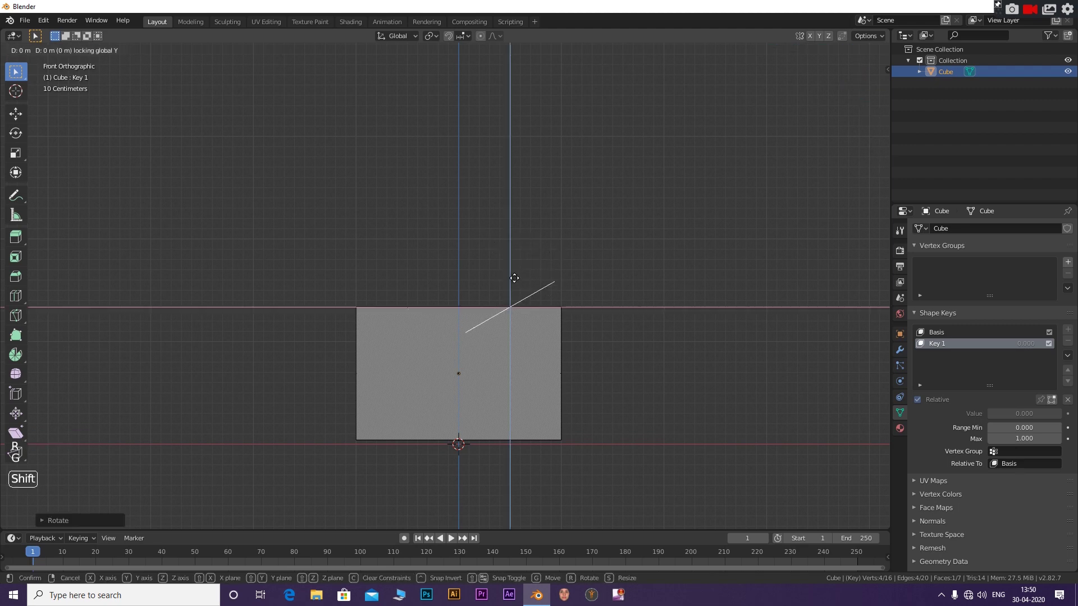
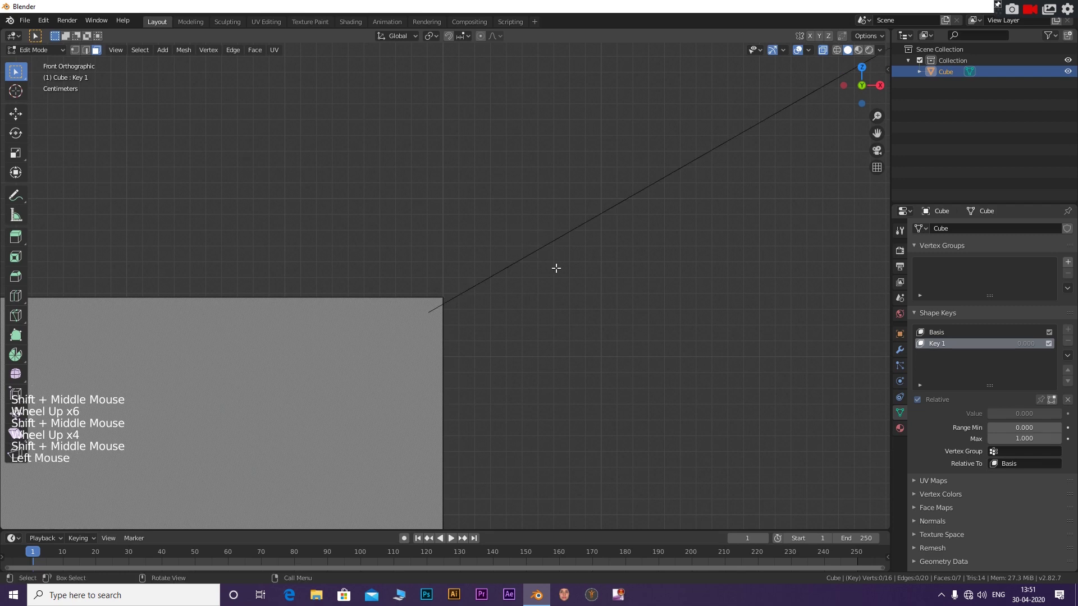
key(ctrl+z)
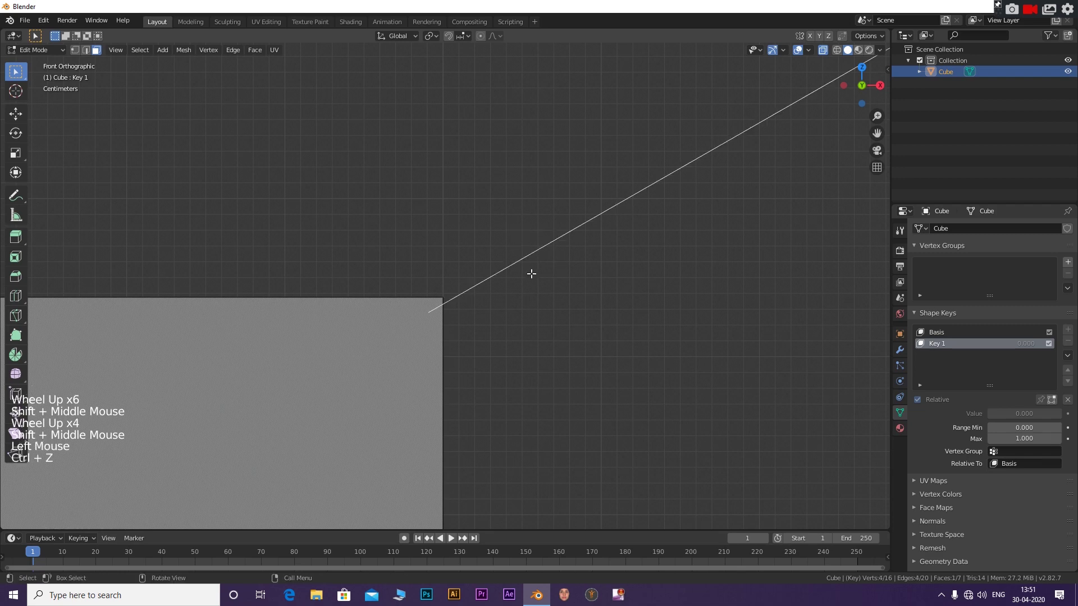
key(g)
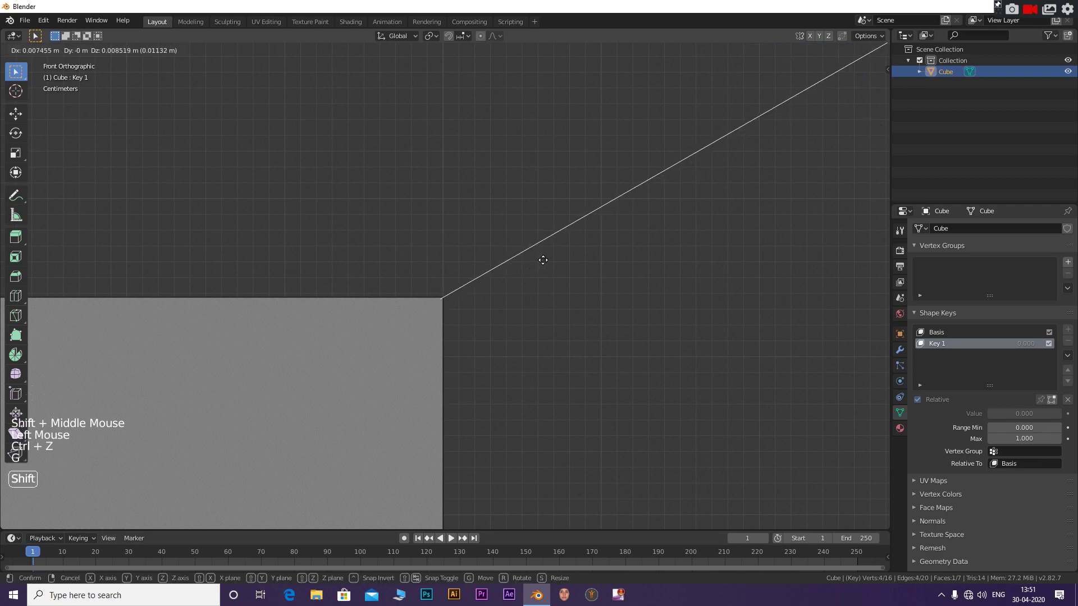
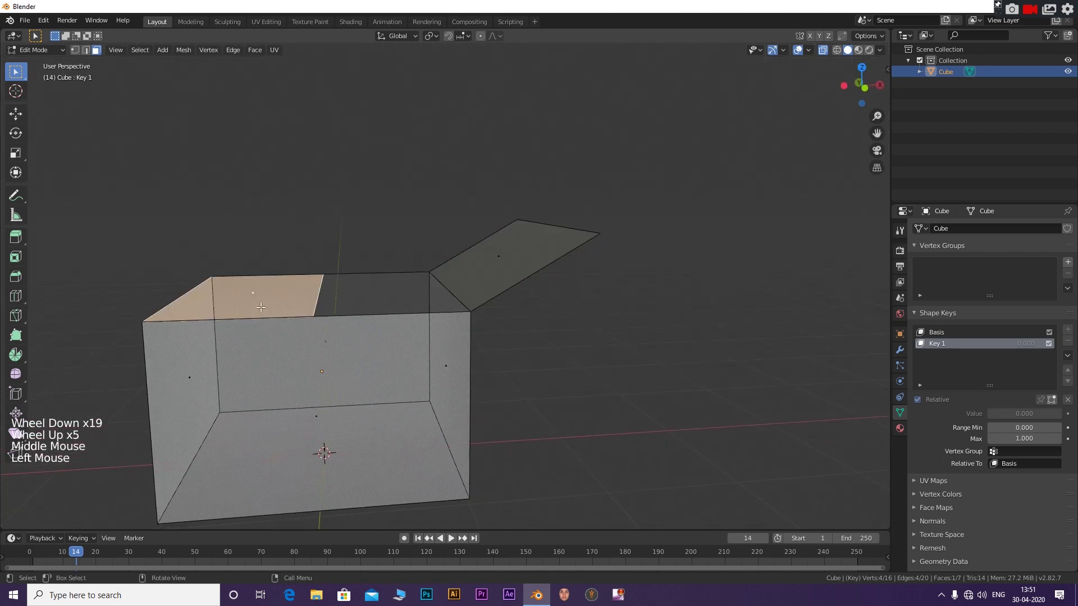
In front view, rotate the left flap's vertices outward so it hinges open too.
key(KP_1)
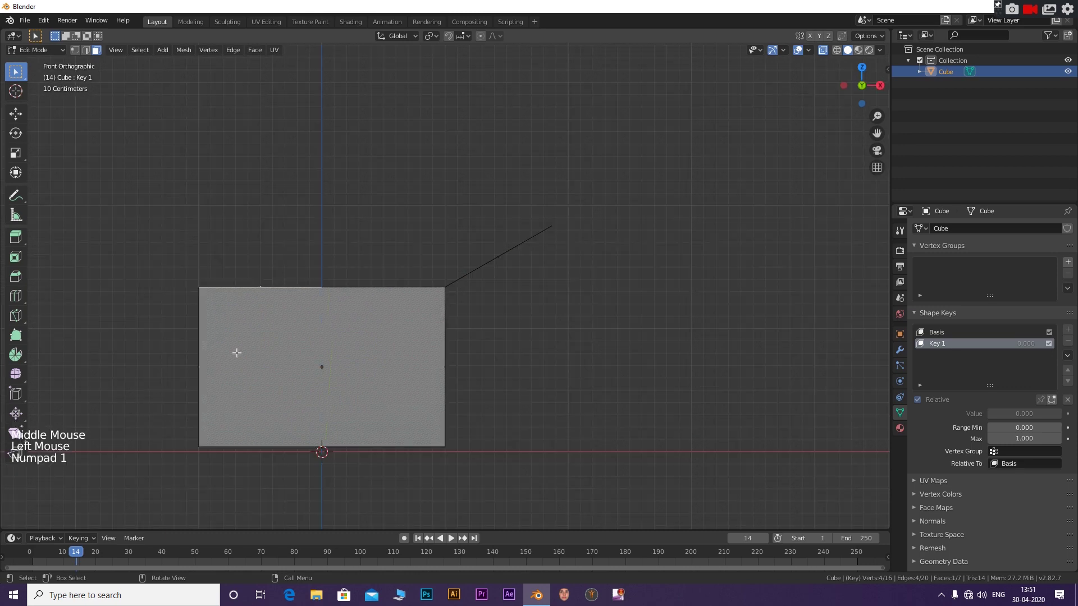
key(r)
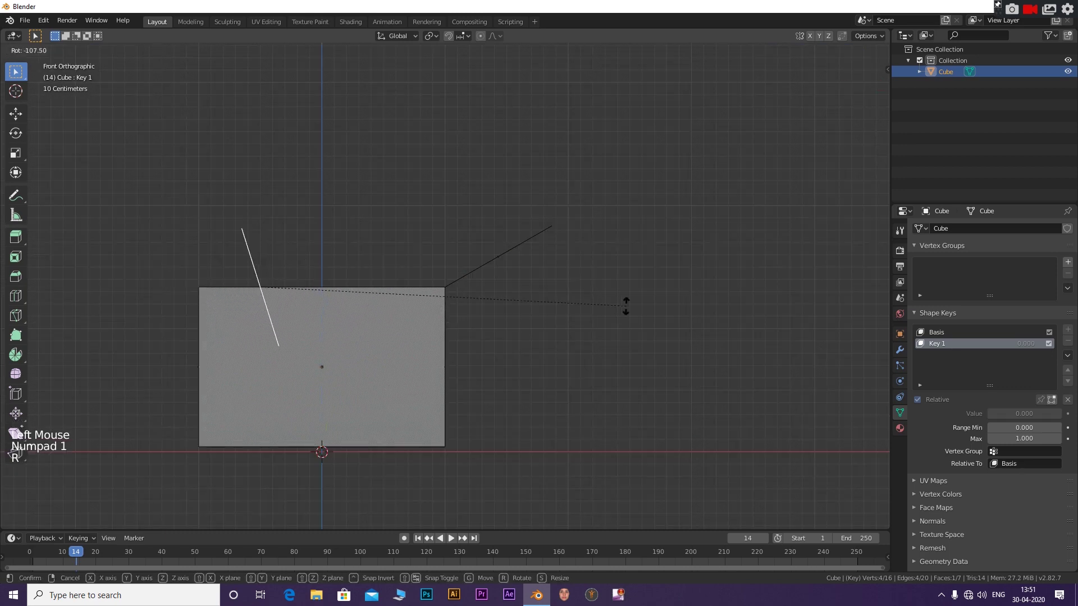
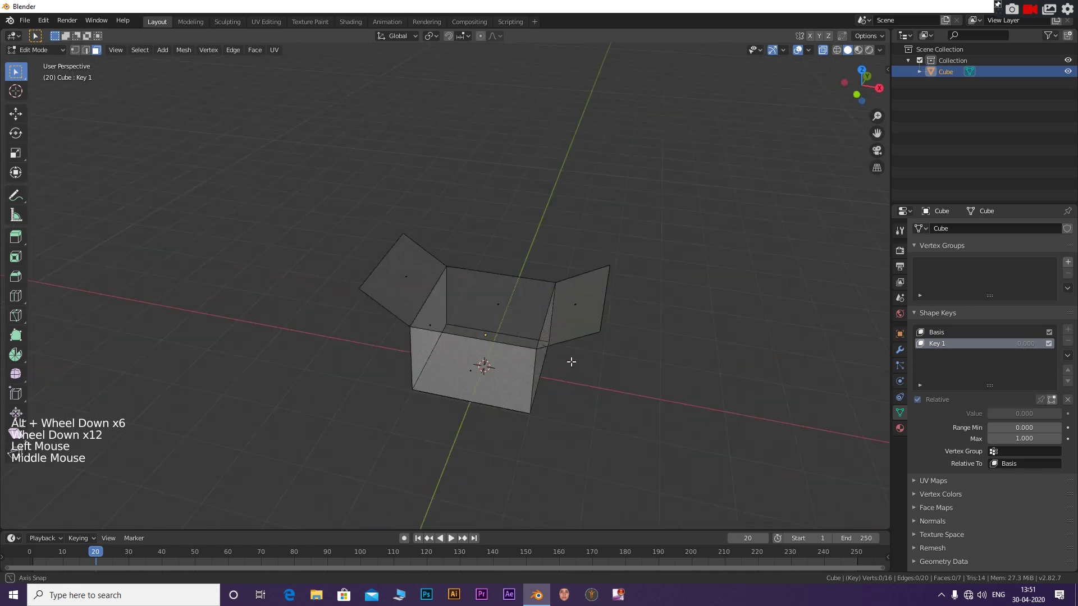
In Object Mode, preview Key 1 opening the flaps, then reset its value to 0.
key(Tab)
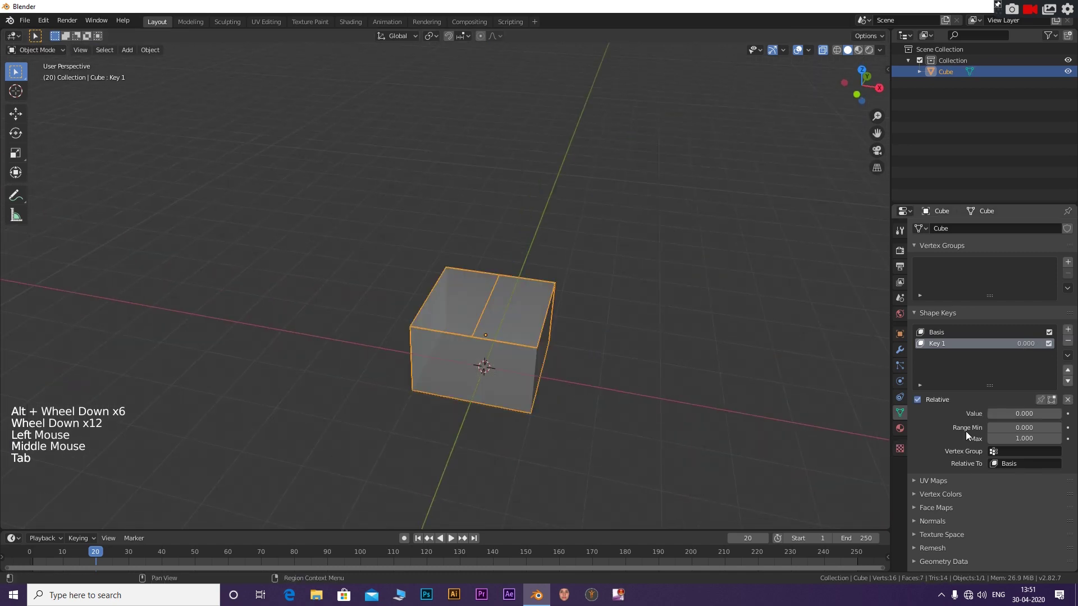
click(695, 392)
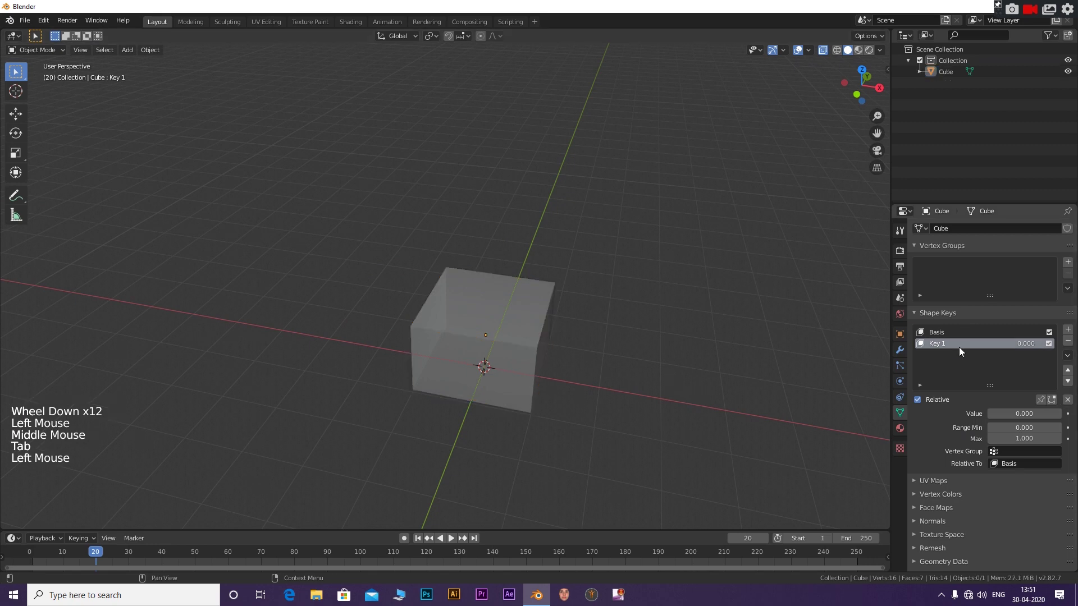
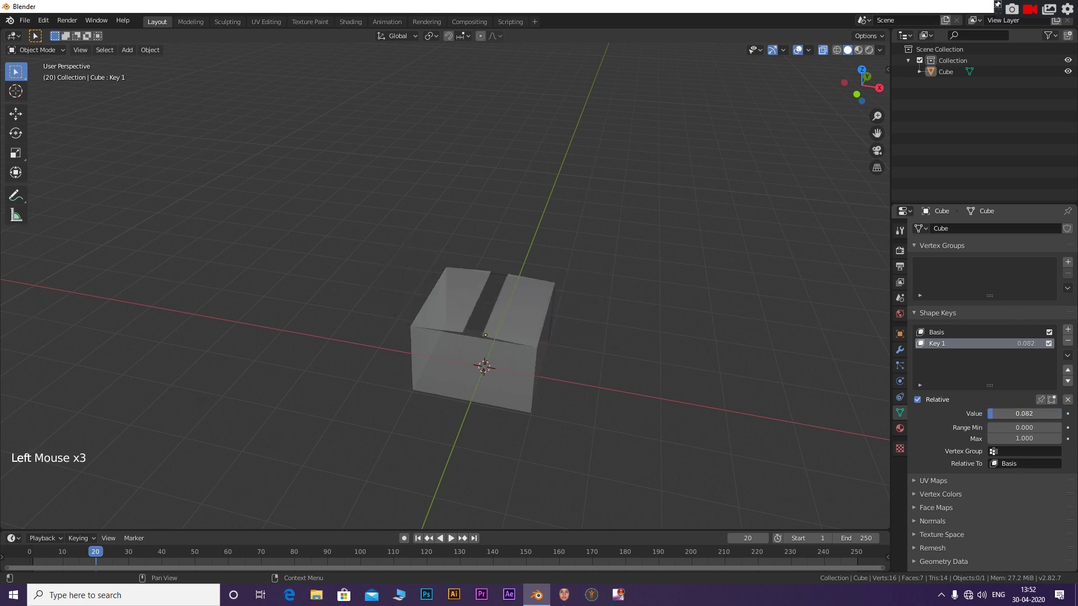
key(shift+d)
key(Escape)
double_click(840, 55)
key(shift+d)
Show the box as wireframe and select it for duplicating.
key(s)
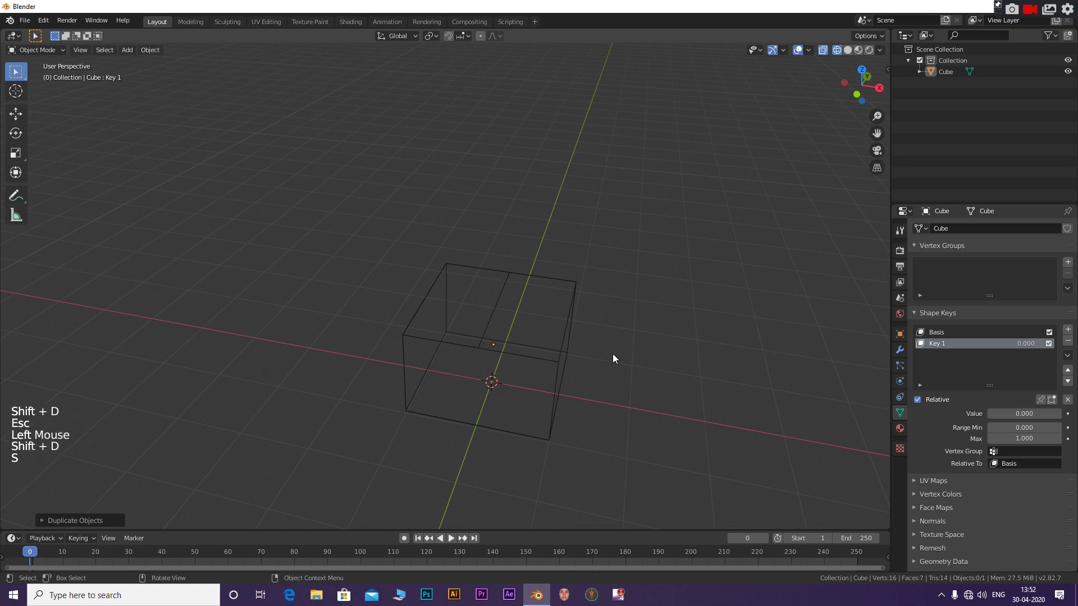
key(Escape)
click(661, 337)
click(631, 346)
click(534, 371)
click(548, 359)
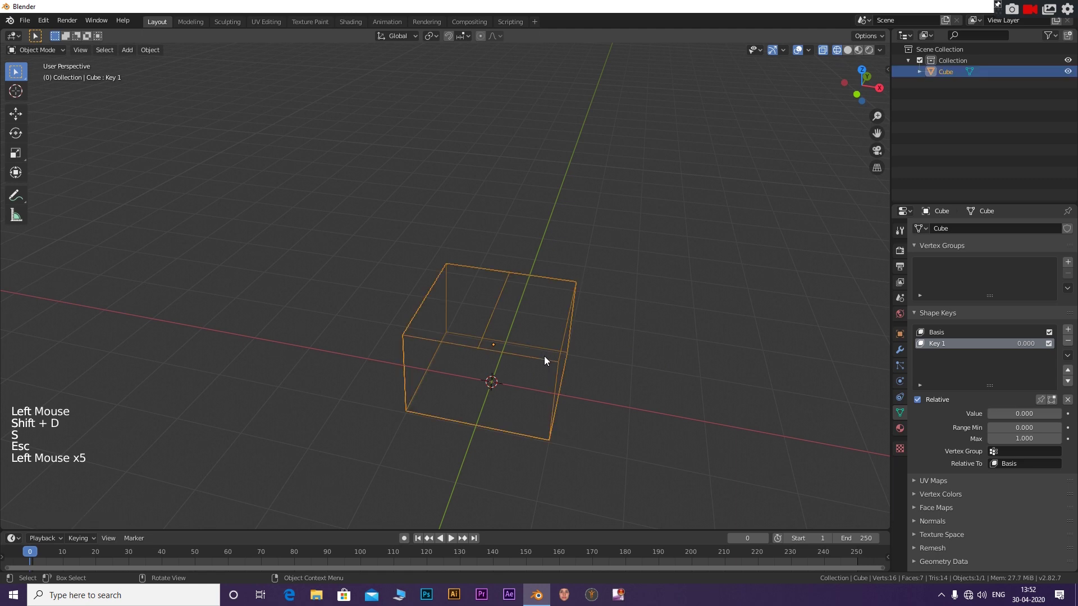
Duplicate and scale down five times to nest Cube.001–Cube.005 inside the box.
key(shift+d)
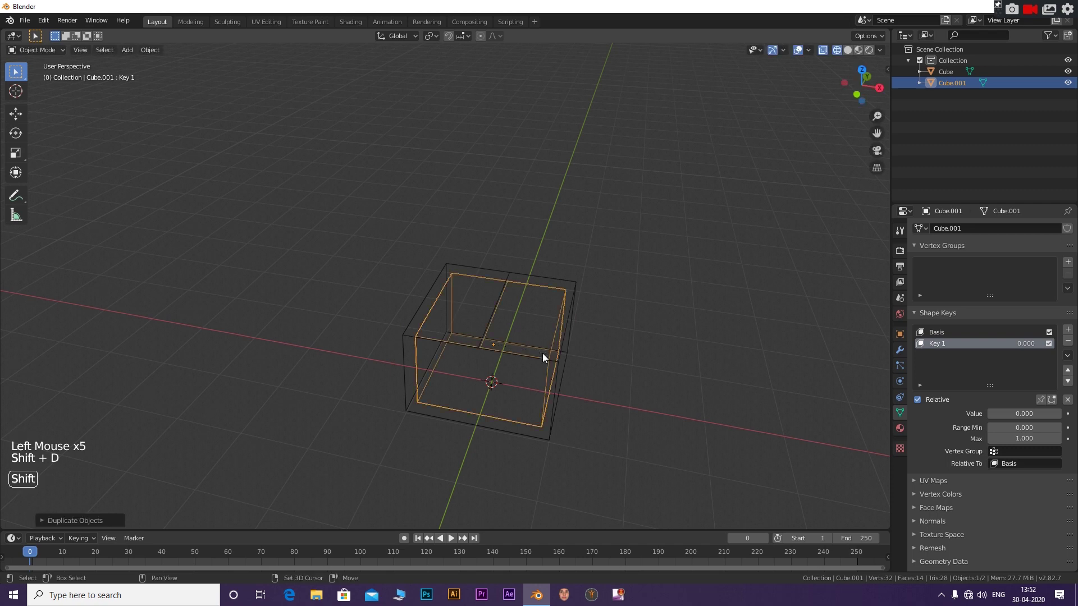
key(shift+d)
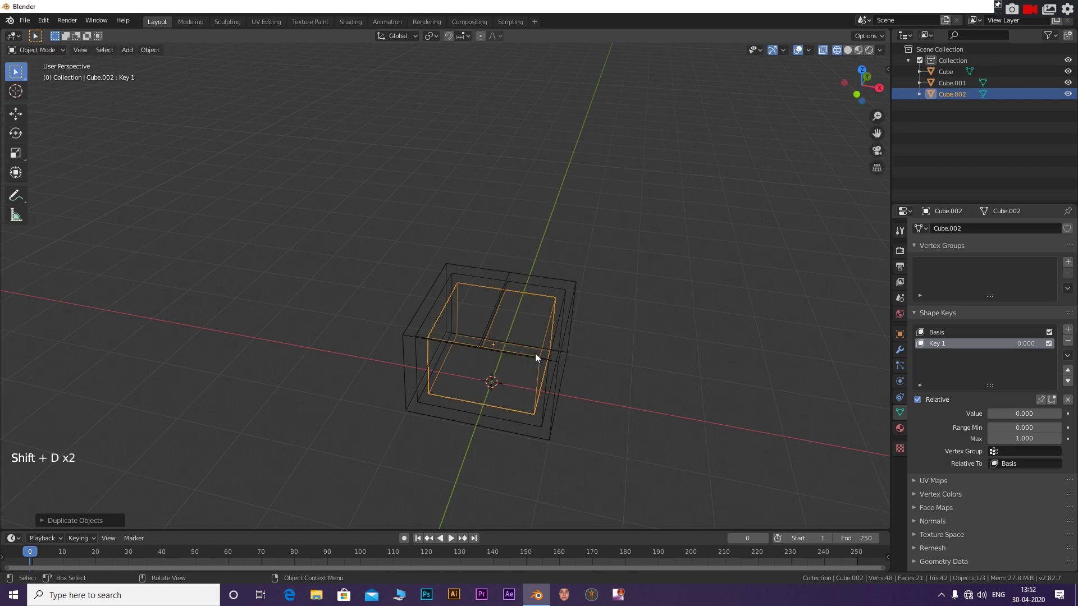
key(shift+d)
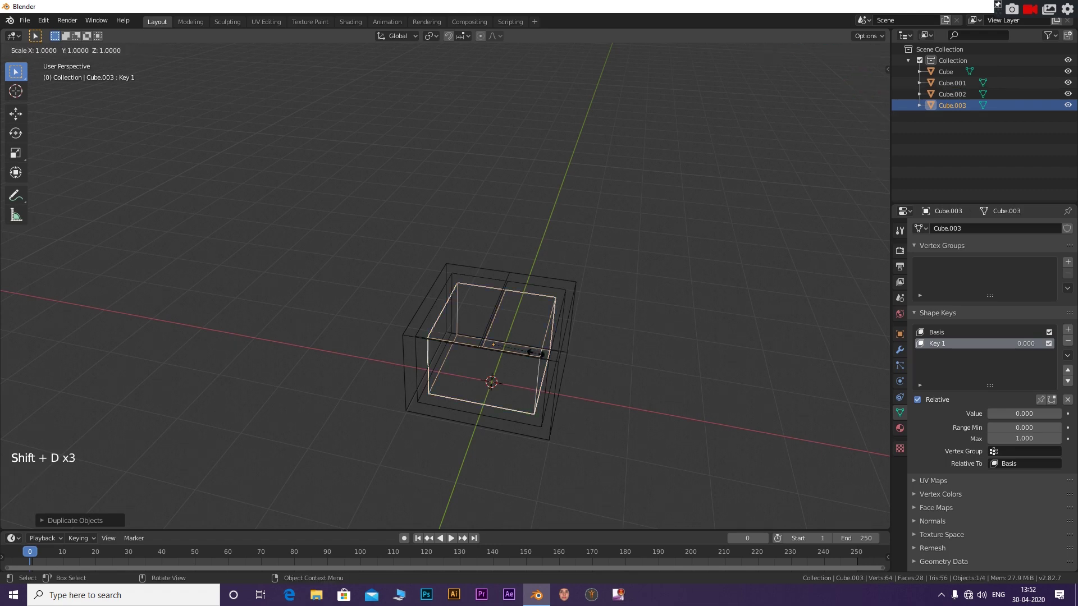
key(shift+d)
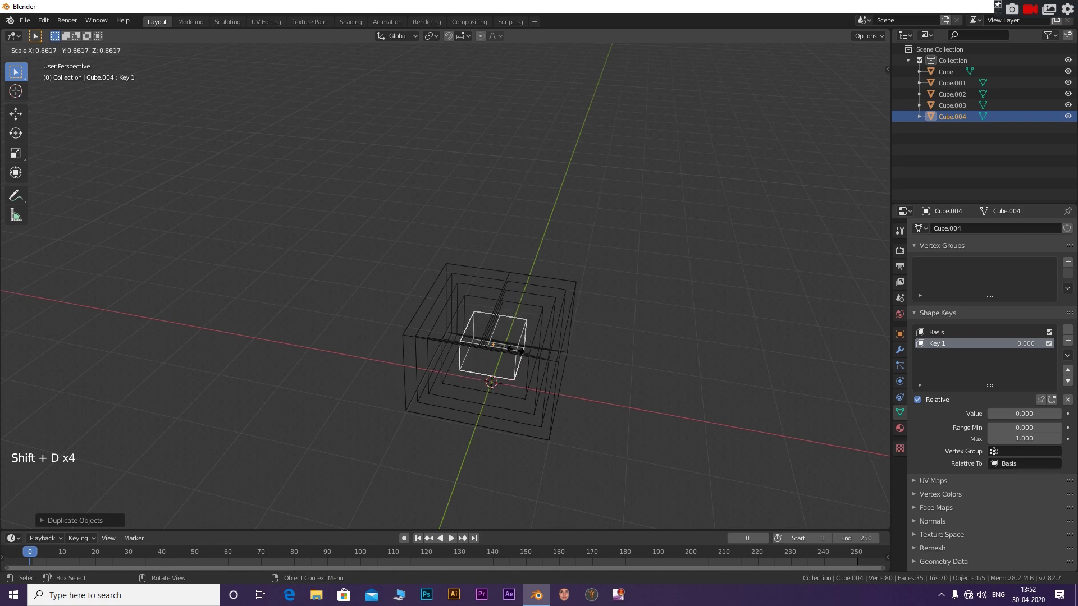
key(shift+d)
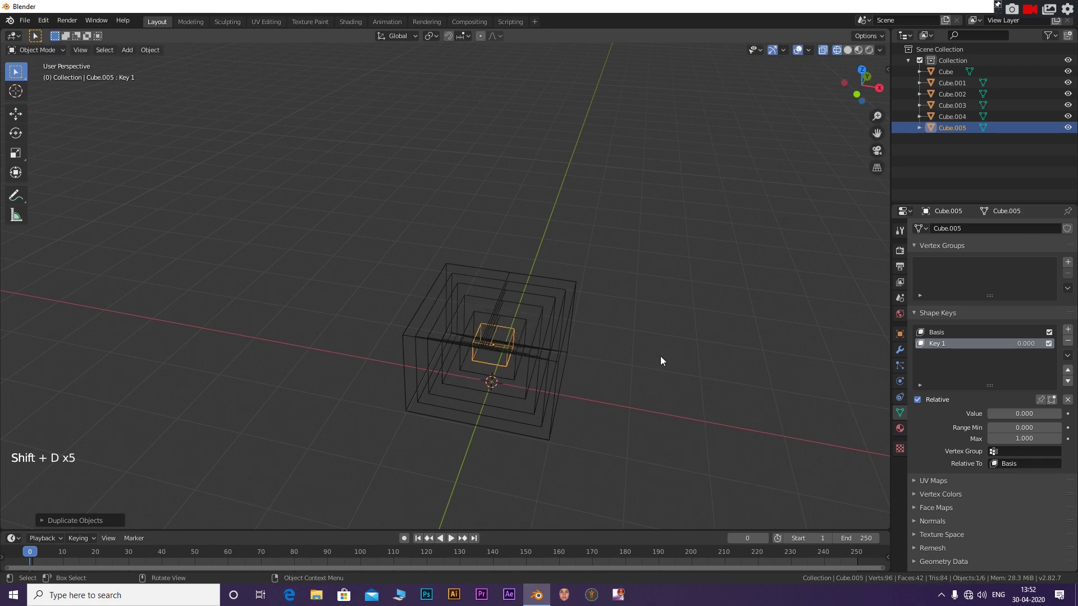
click(671, 360)
middle_click(651, 341)
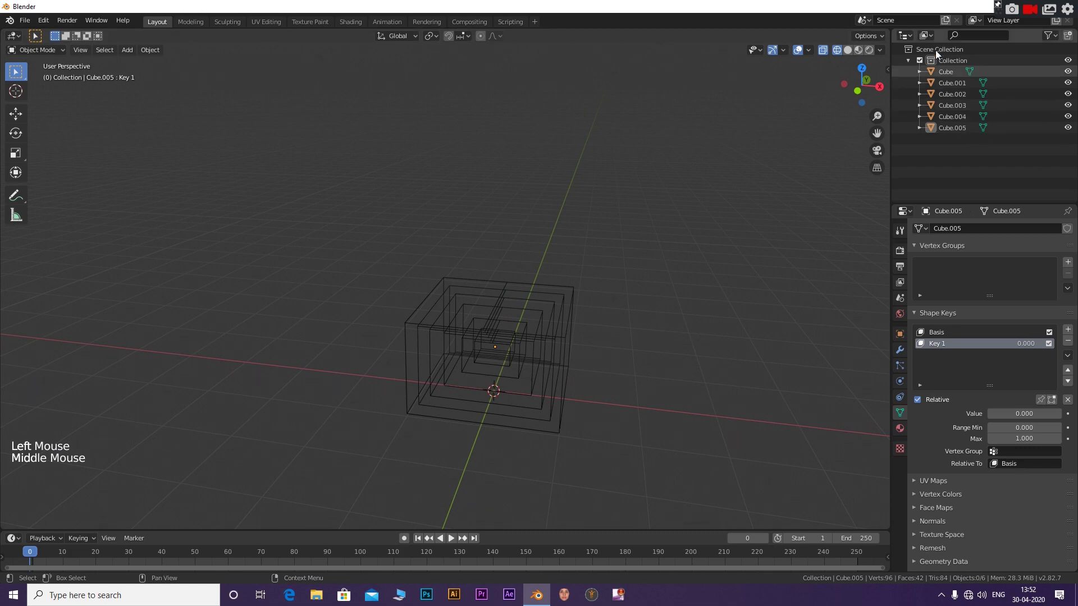
With boxes solid again, keyframe the outer Cube's transform and Key 1 value 0 at frame 1.
click(853, 52)
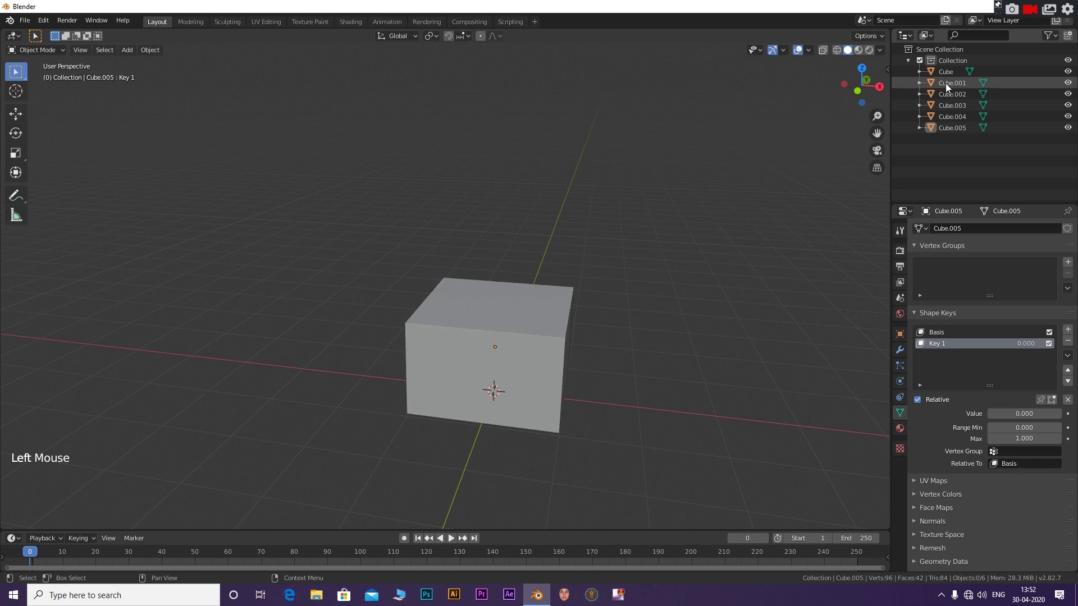
click(958, 77)
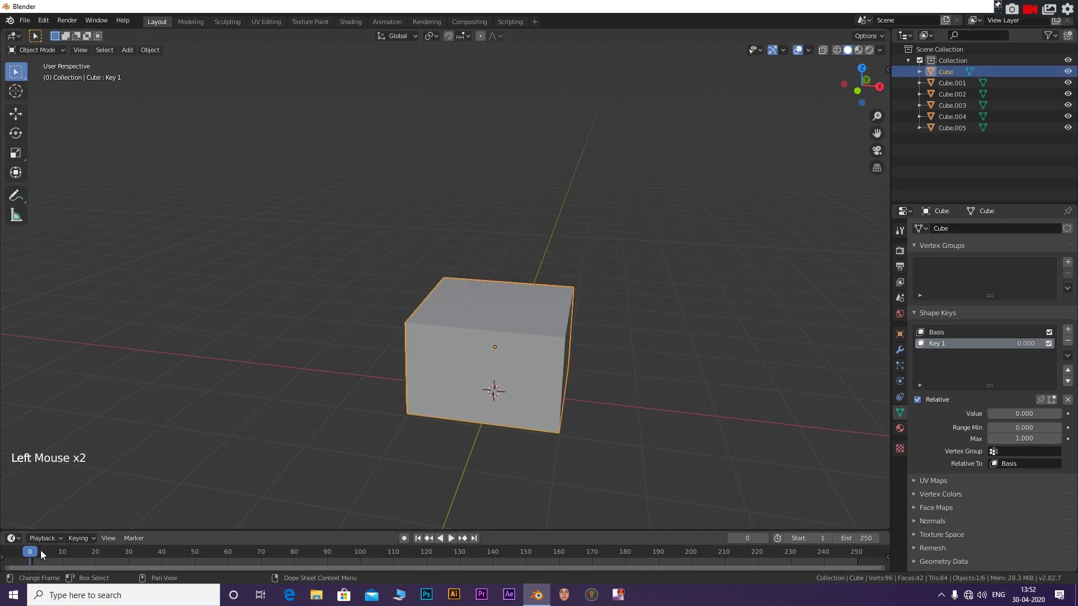
click(41, 554)
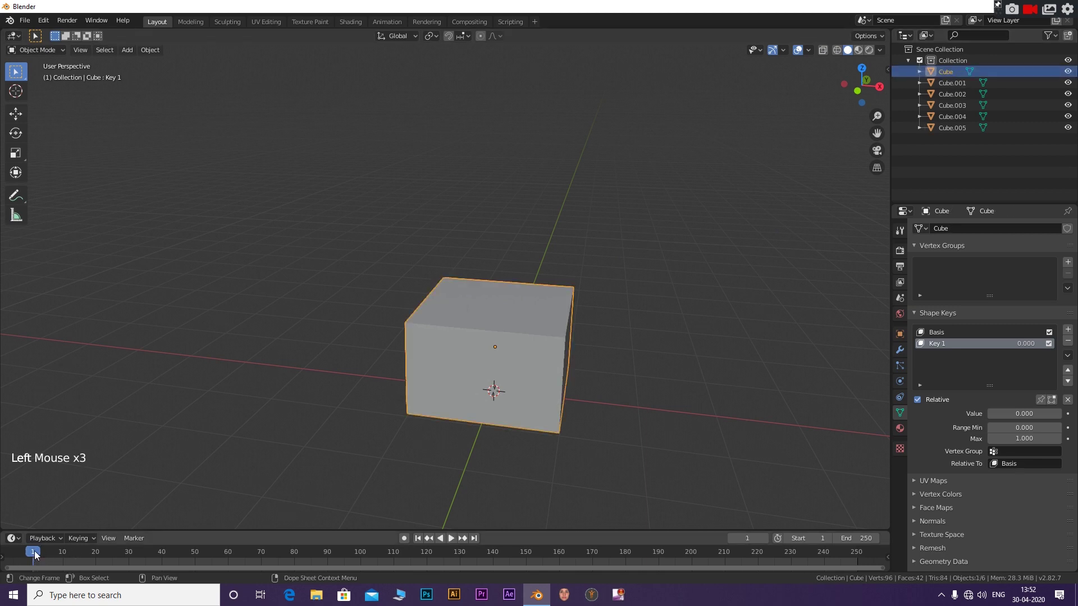
key(i)
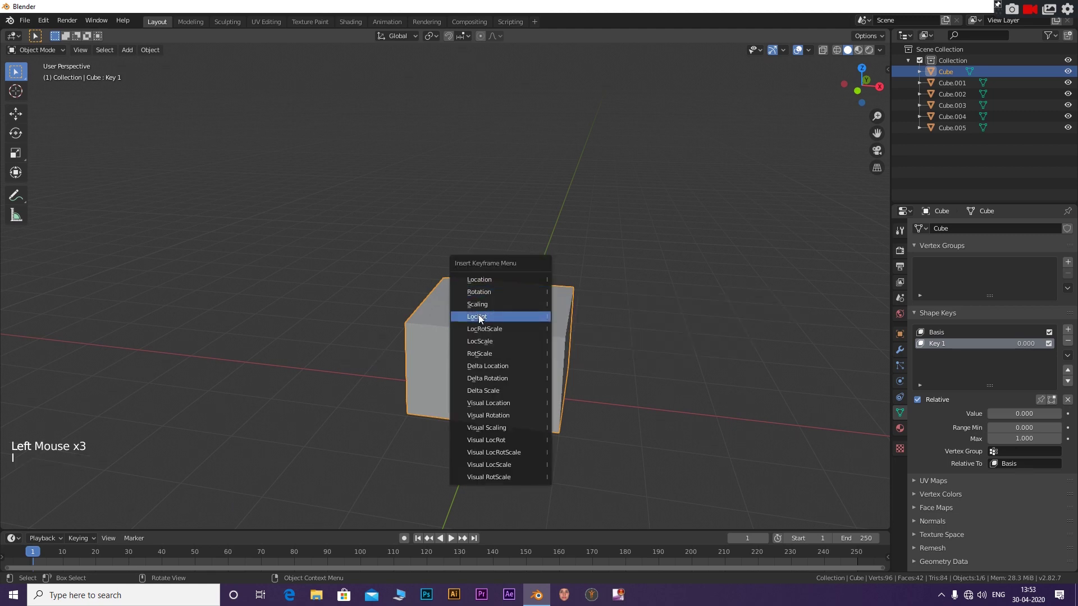
click(37, 556)
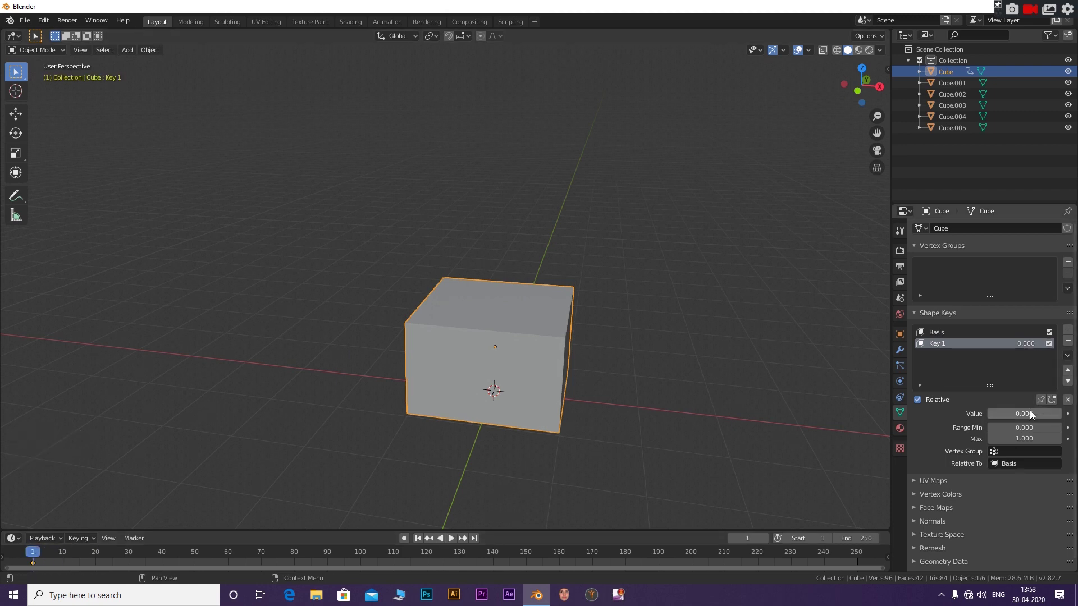
key(i)
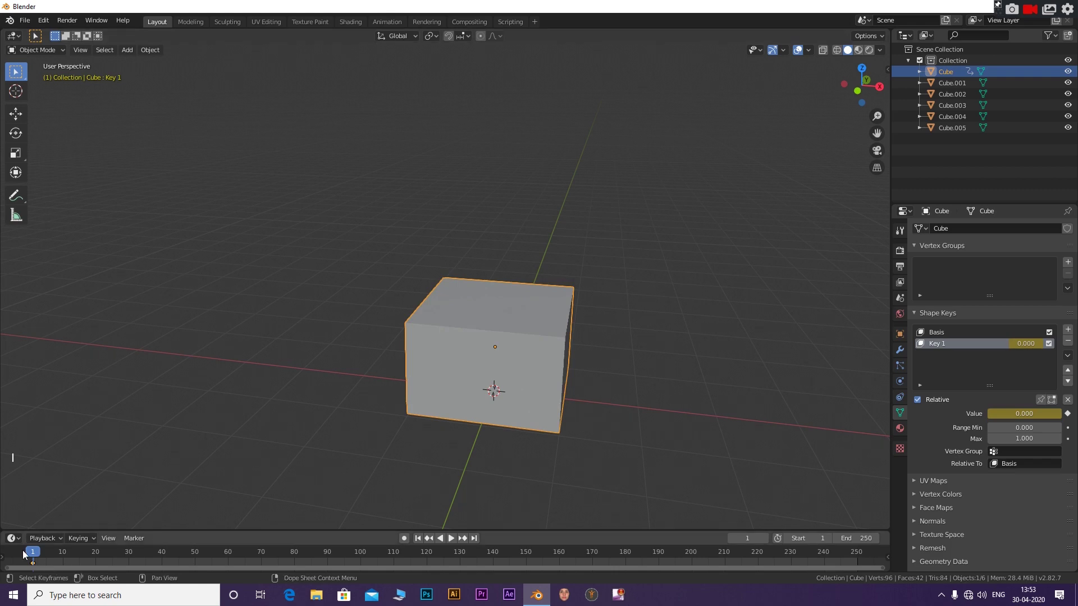
At frame 10, keyframe Key 1 at value 1.000 so the flaps are fully open.
click(34, 553)
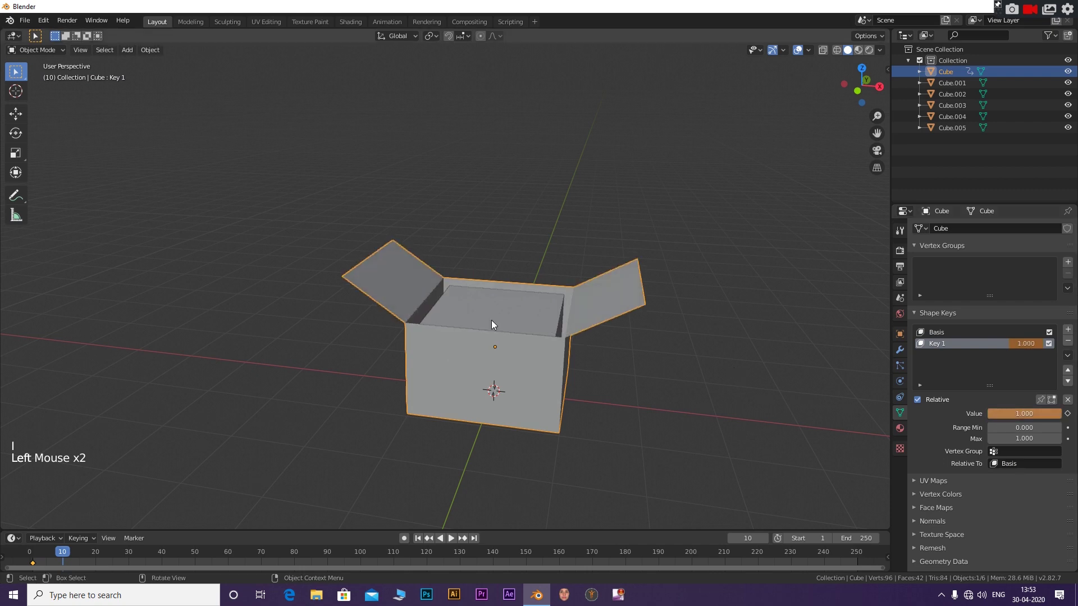
key(i)
click(495, 324)
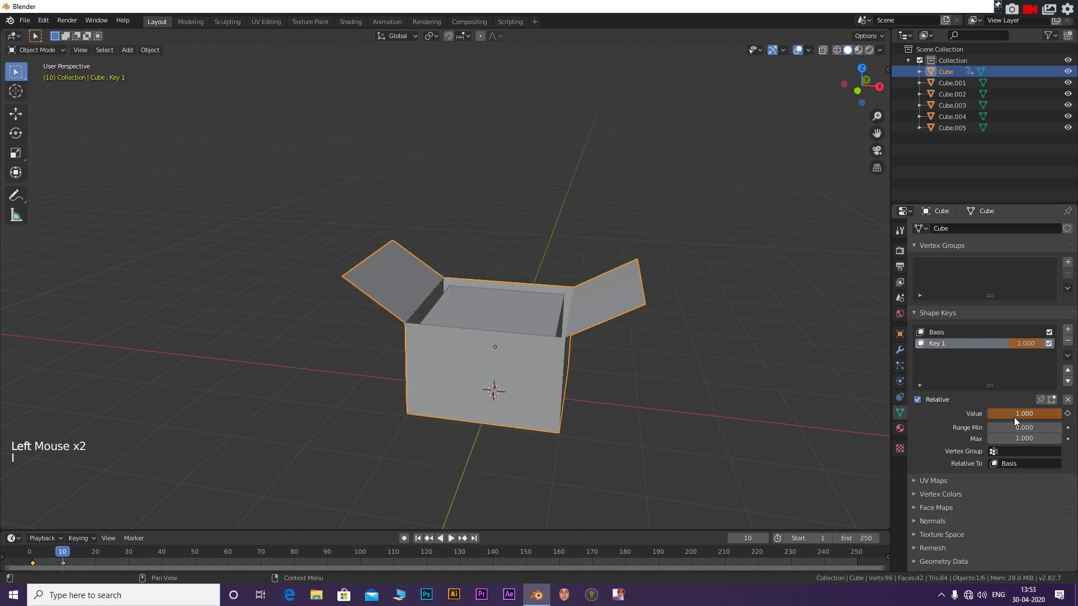
key(i)
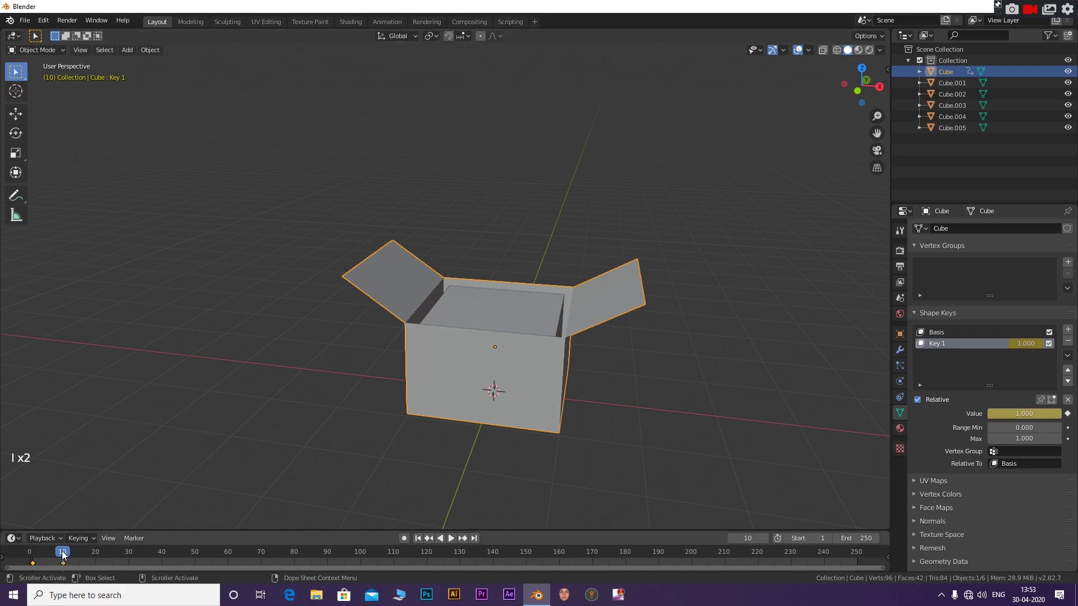
Lift Cube.001 up out of the outer box along Z and keyframe its raised location.
click(514, 312)
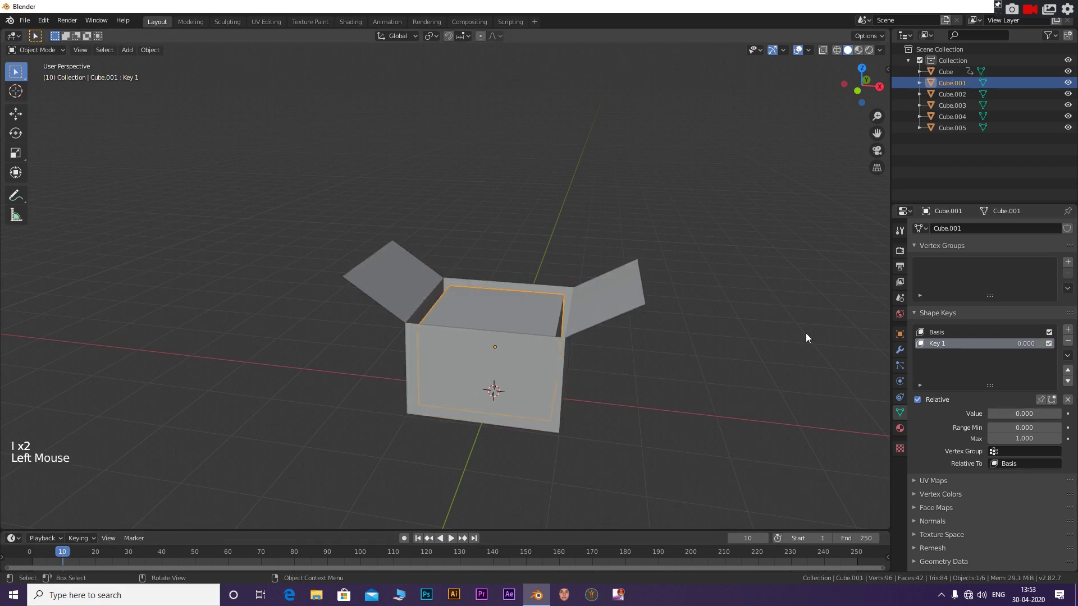
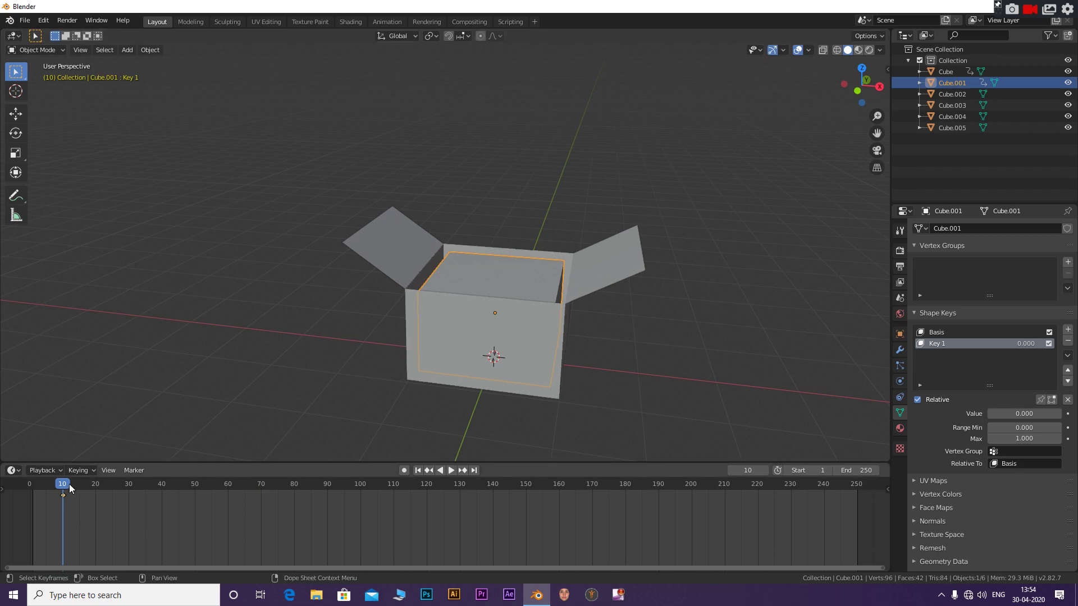
click(68, 490)
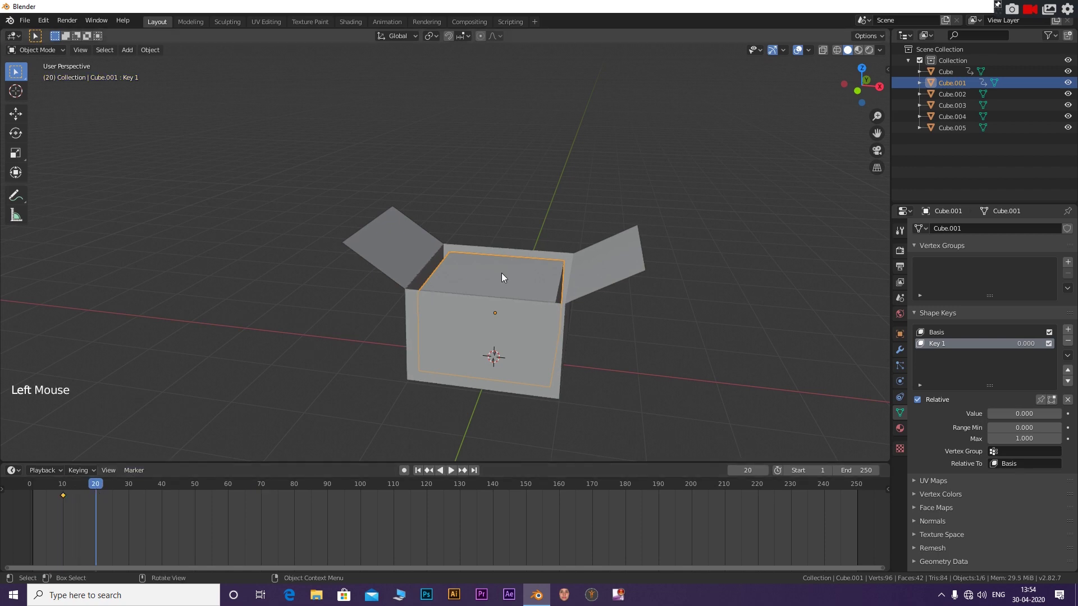
key(g)
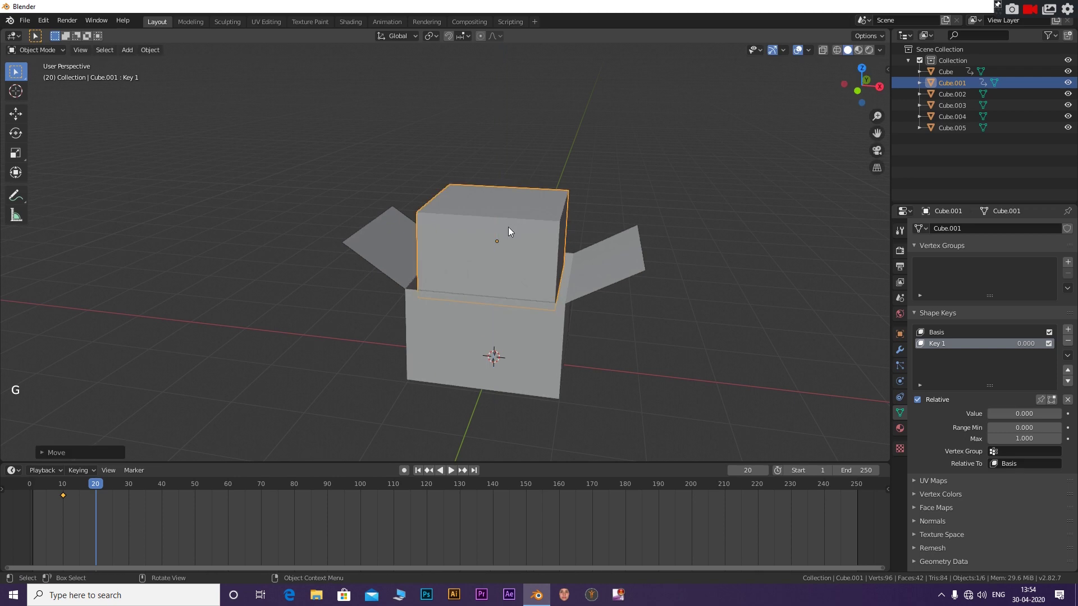
key(i)
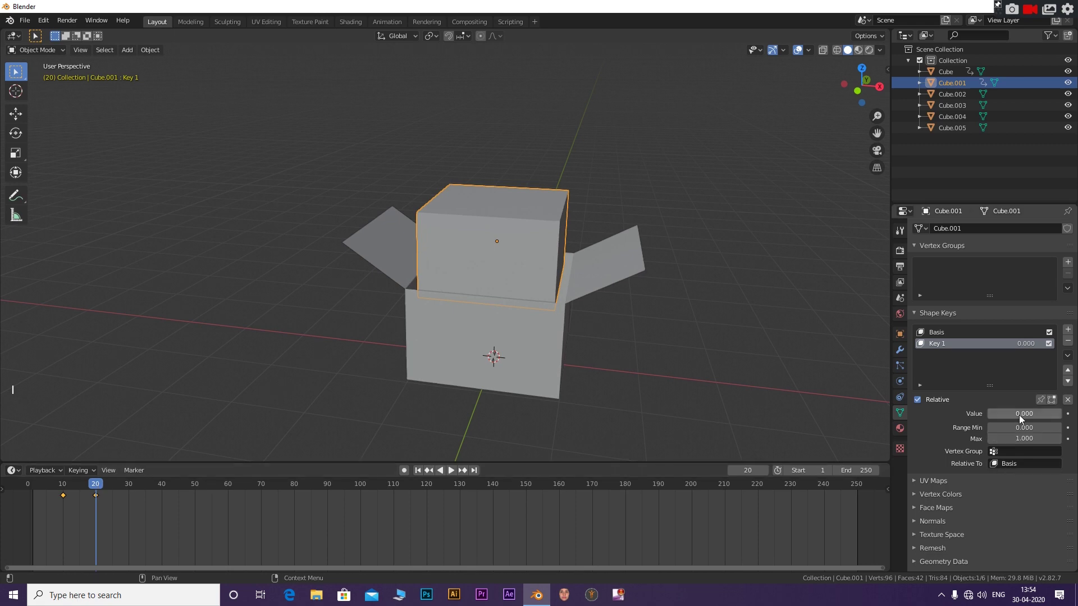
Keyframe Cube.001's Key 1 flaps closed at frame 20 and fully open (value 1) at frame 30.
key(i)
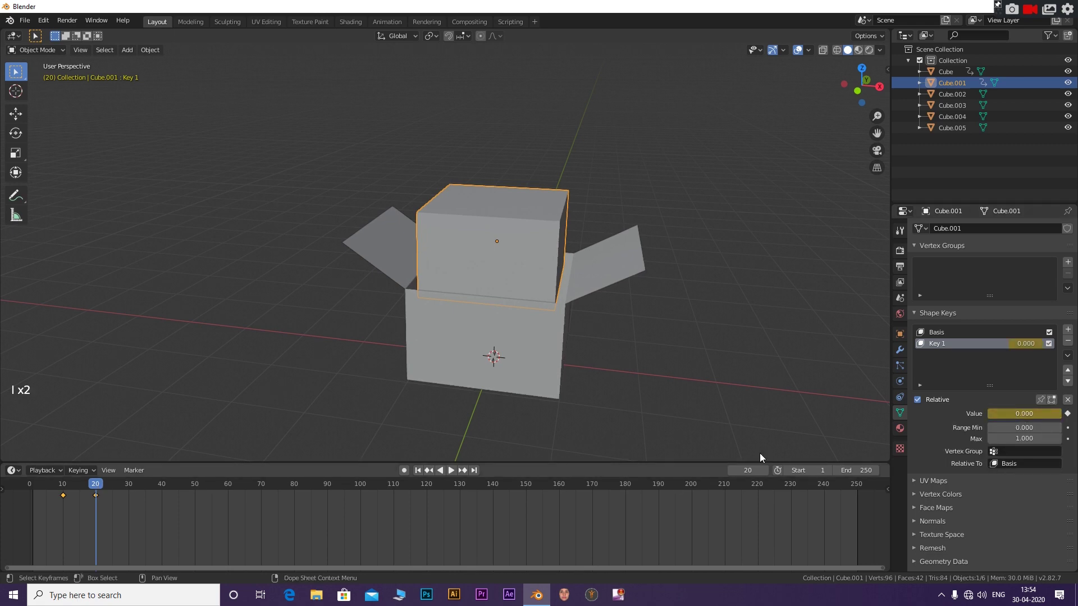
click(99, 484)
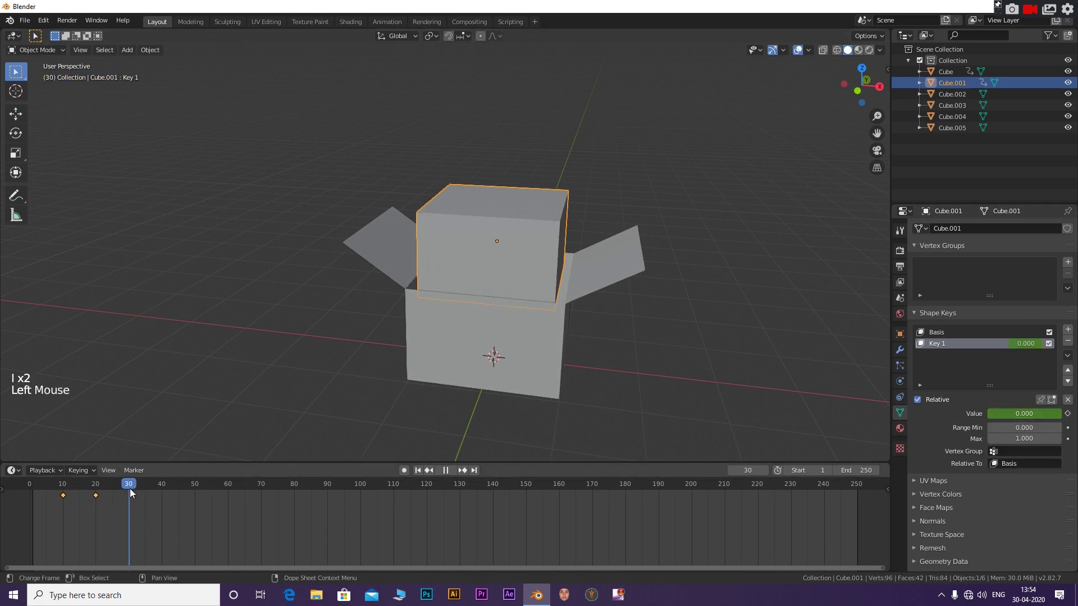
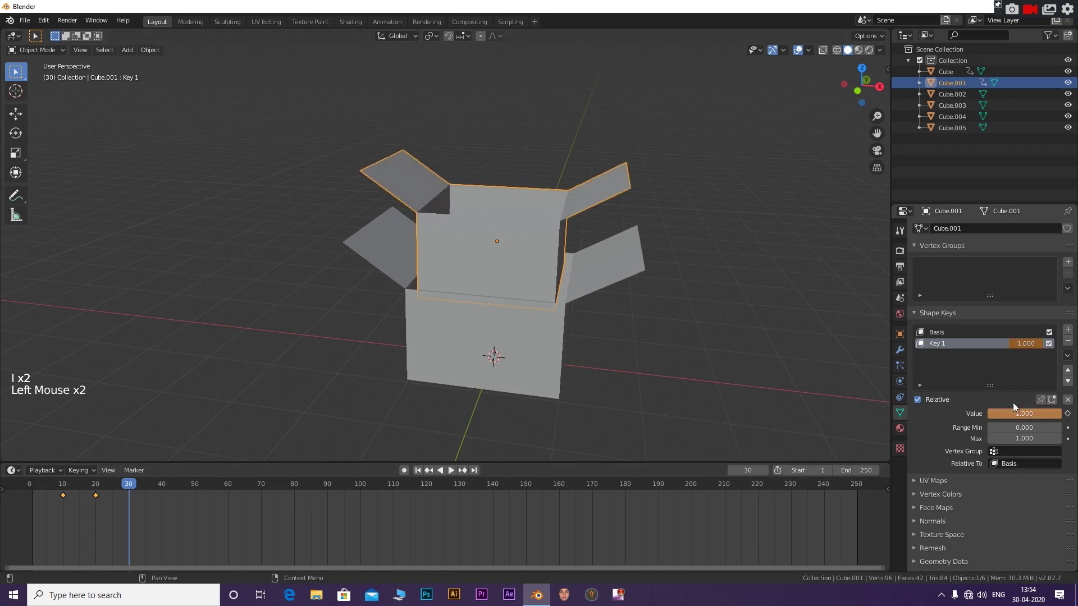
key(i)
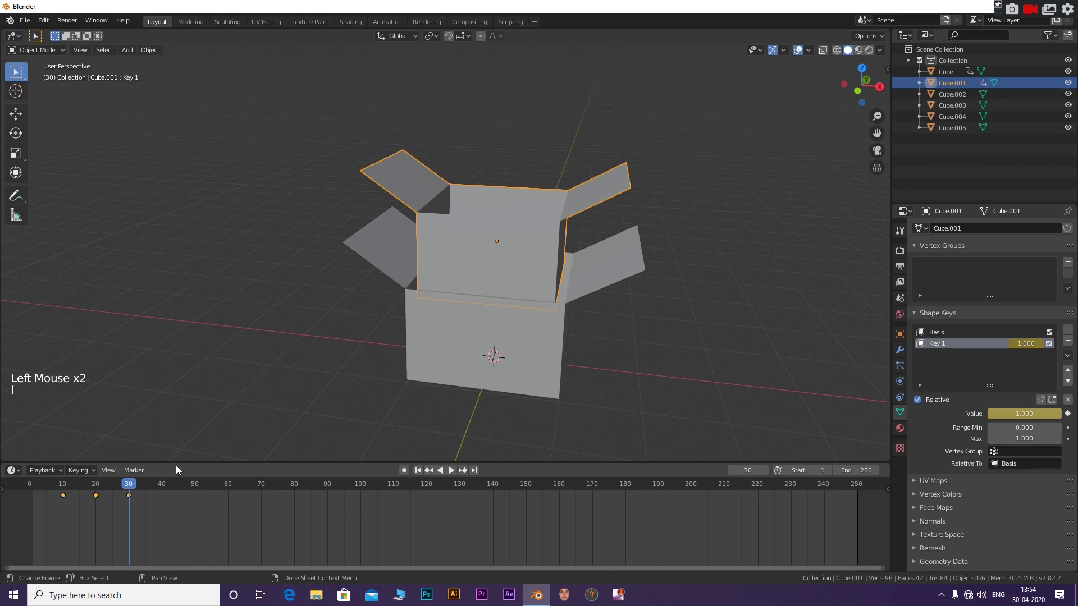
click(948, 95)
key(g)
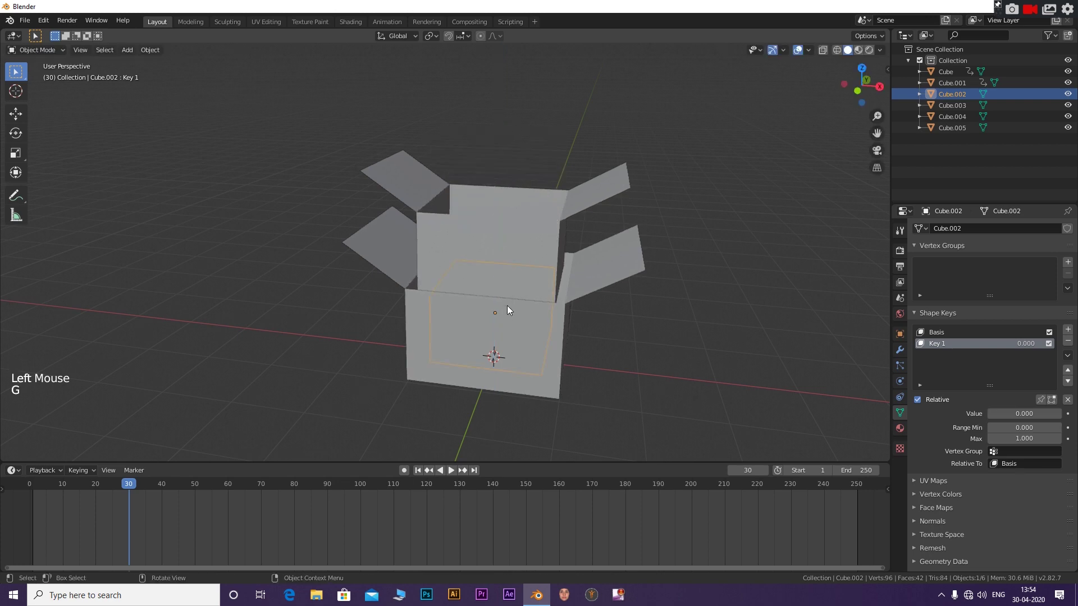
Key Cube.002's start location, then lift it up out of Cube.001 at frame 40 and key that.
key(i)
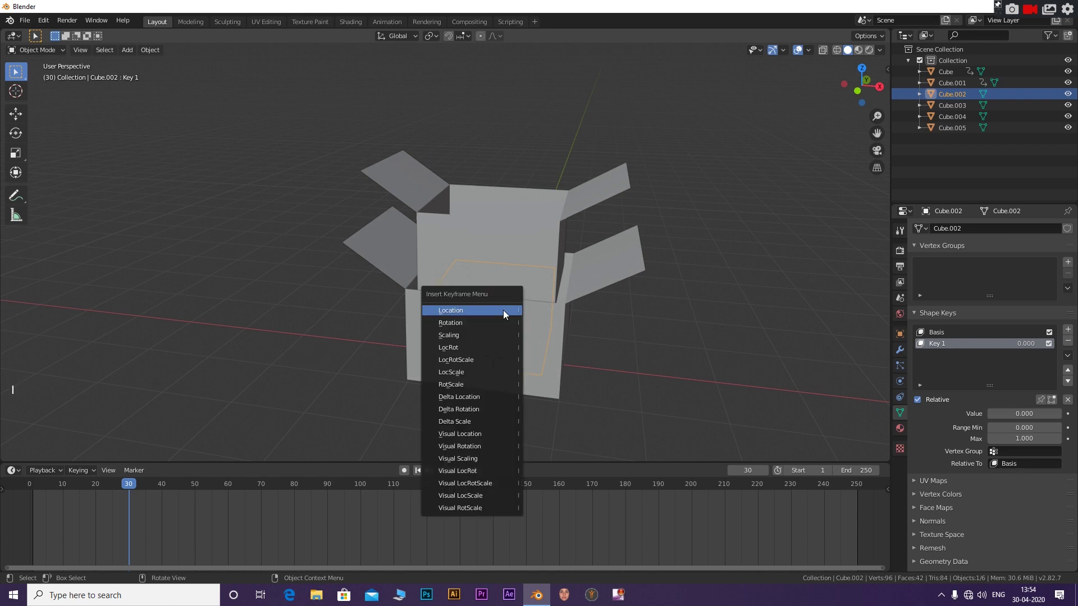
click(137, 487)
key(g)
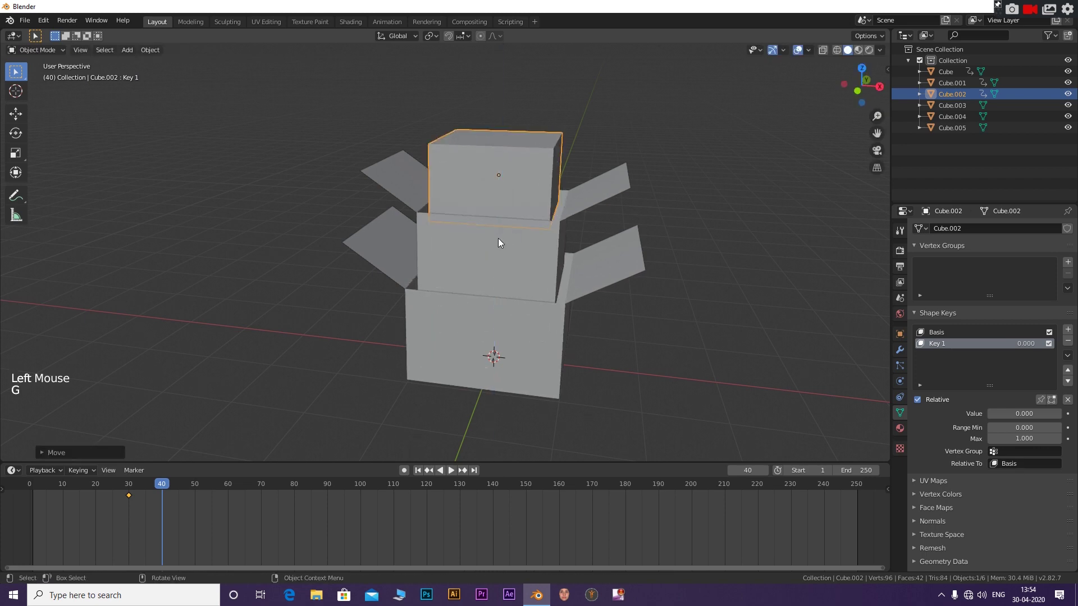
key(i)
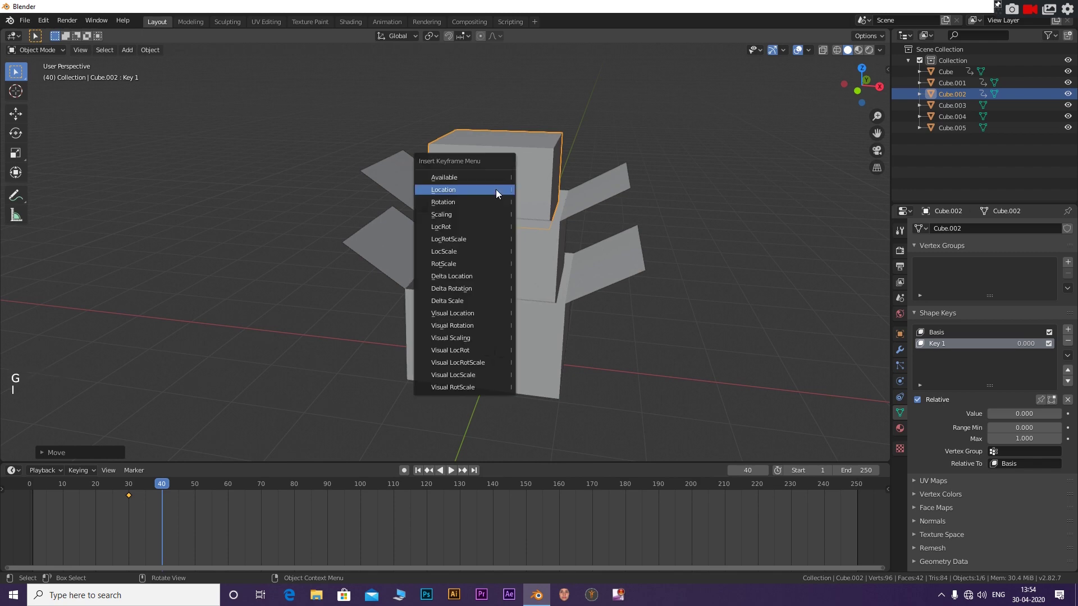
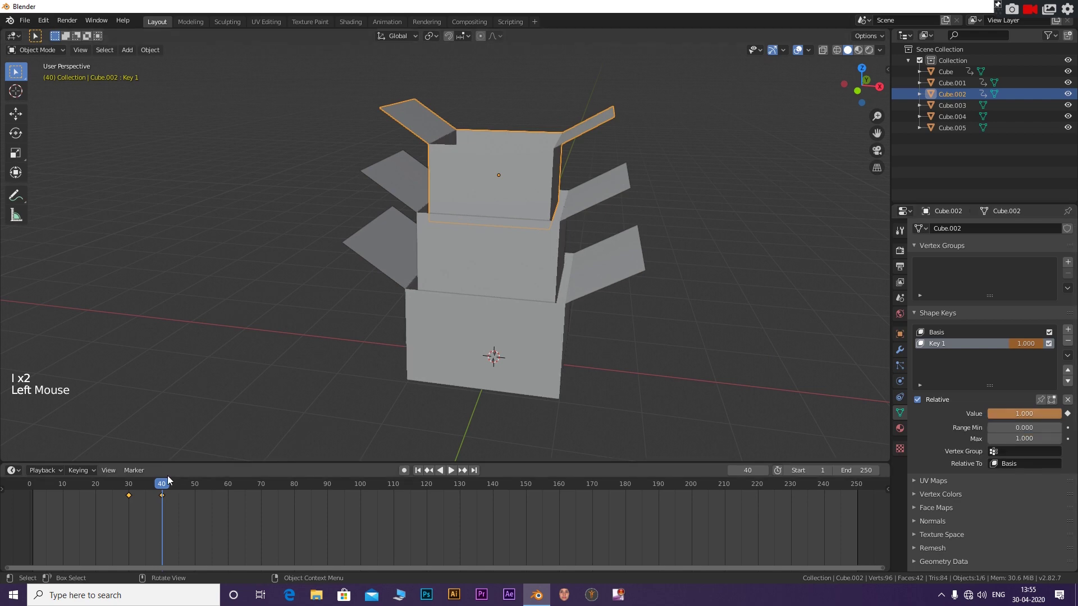
Keyframe Cube.002's Key 1 flaps fully open at frame 50 and inspect the stack.
click(166, 487)
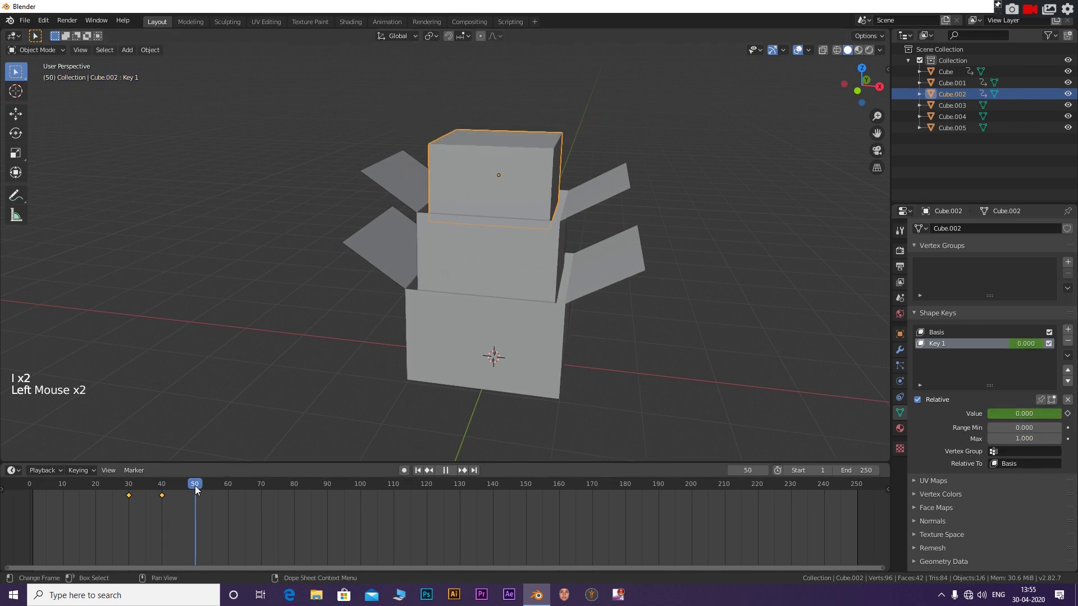
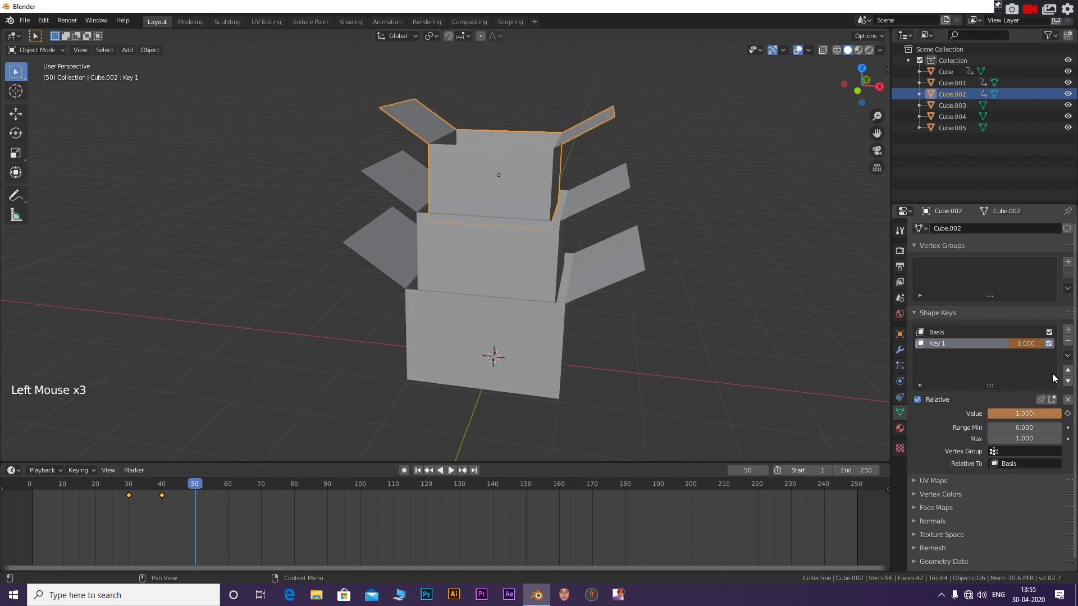
key(i)
scroll(down, 3)
middle_click(533, 214)
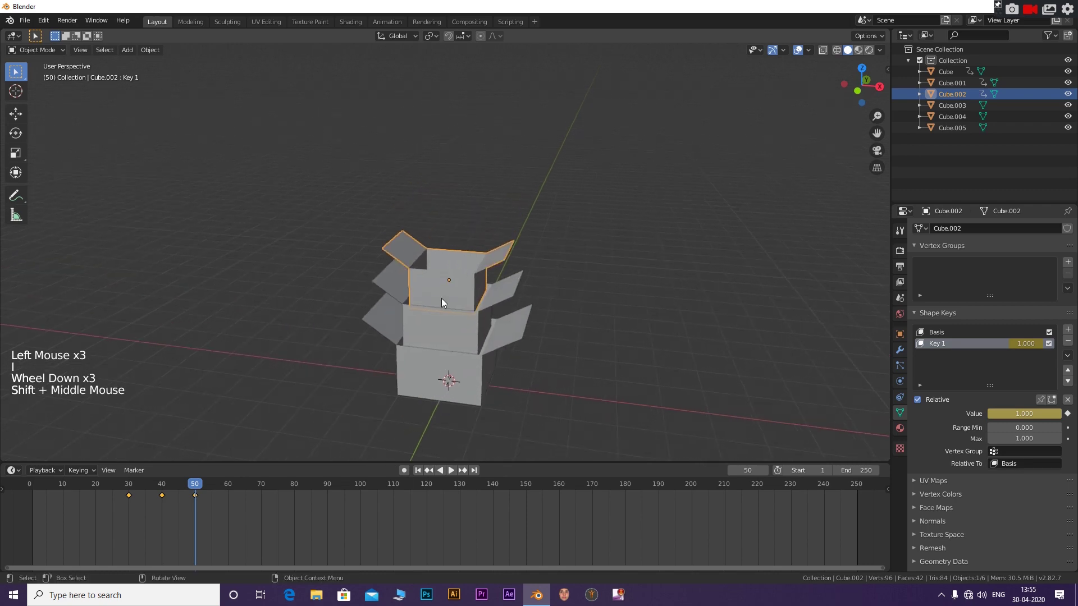
scroll(up, 3)
middle_click(561, 340)
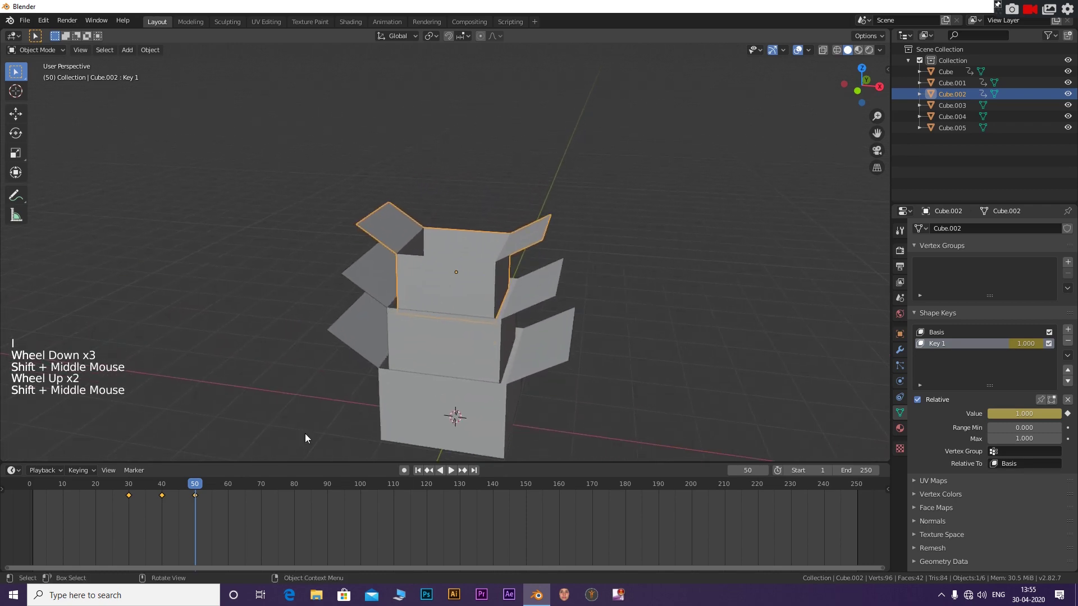
Key Cube.003's start location, then raise it out of Cube.002 at frame 60 and key it.
click(967, 112)
key(g)
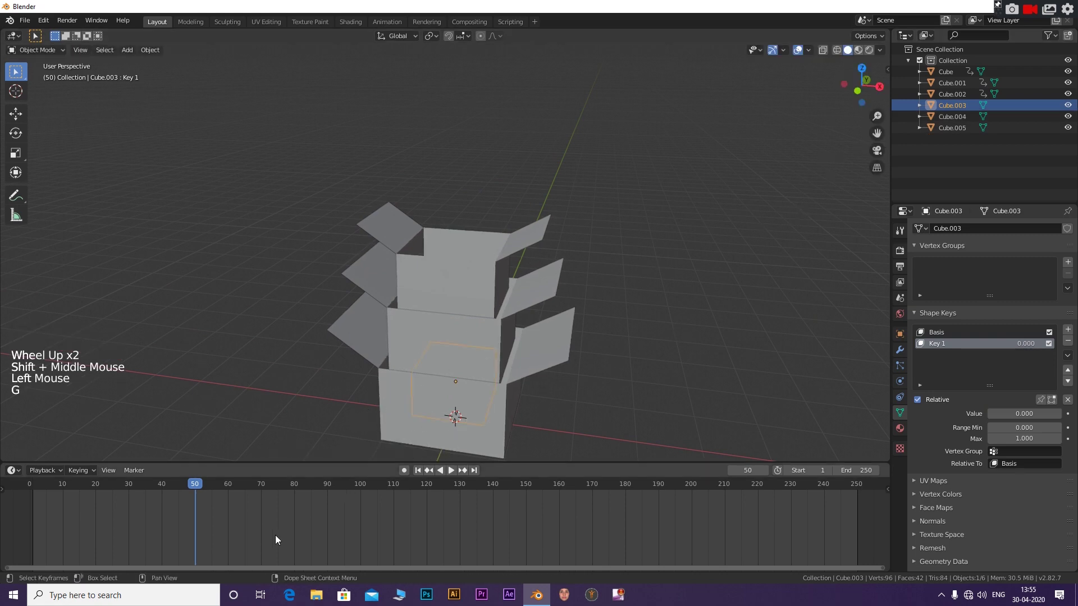
key(i)
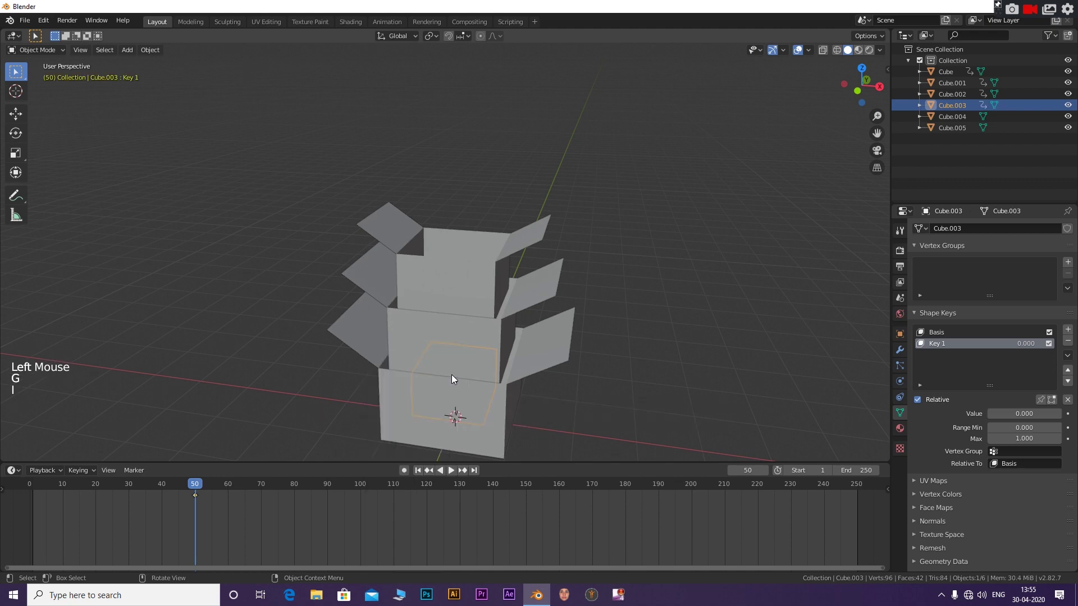
click(201, 489)
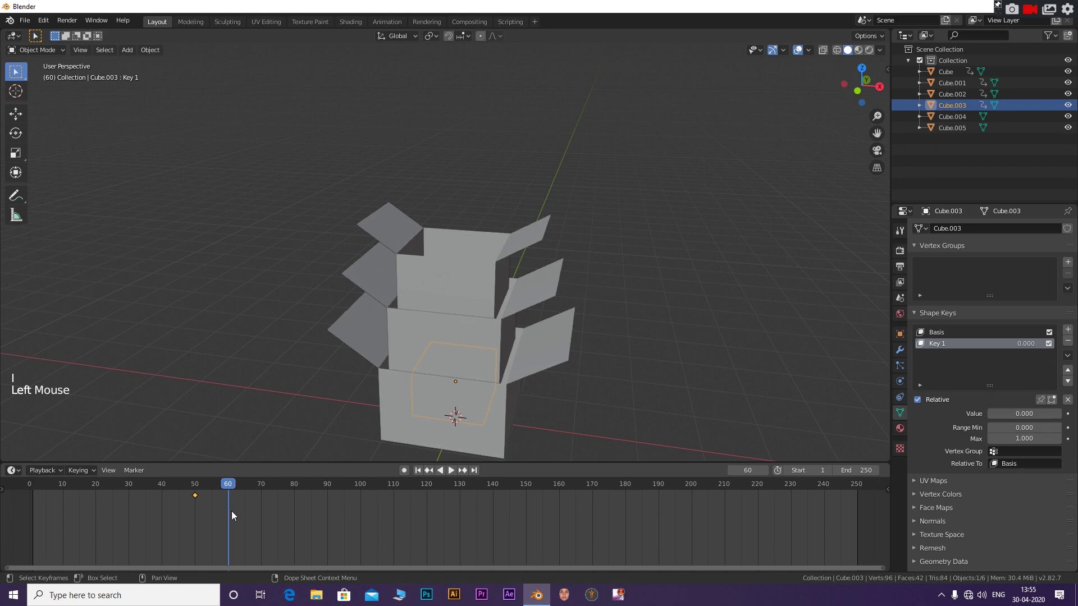
key(g)
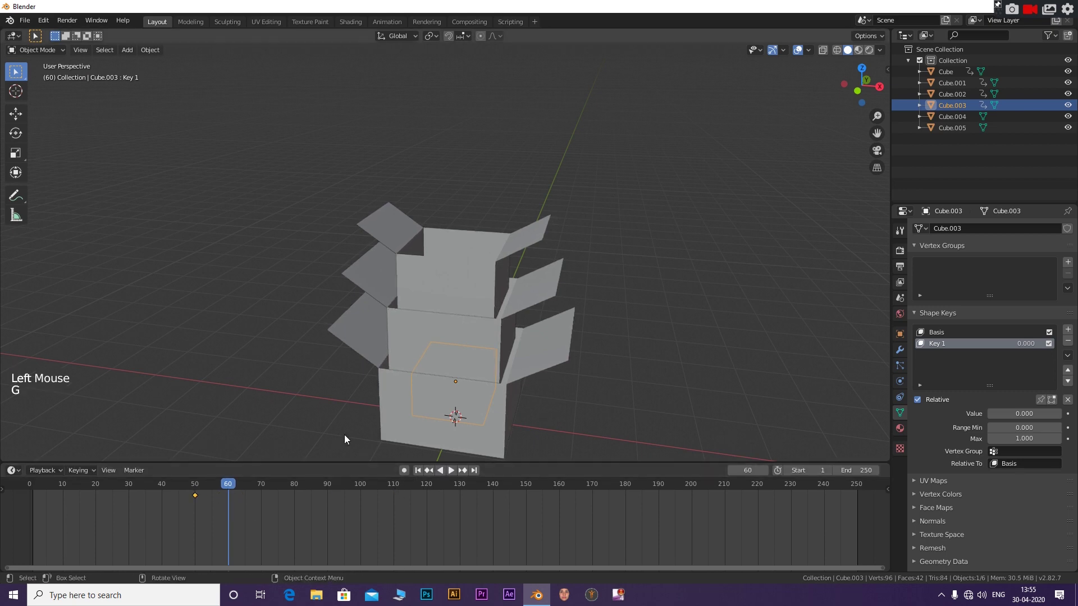
key(g)
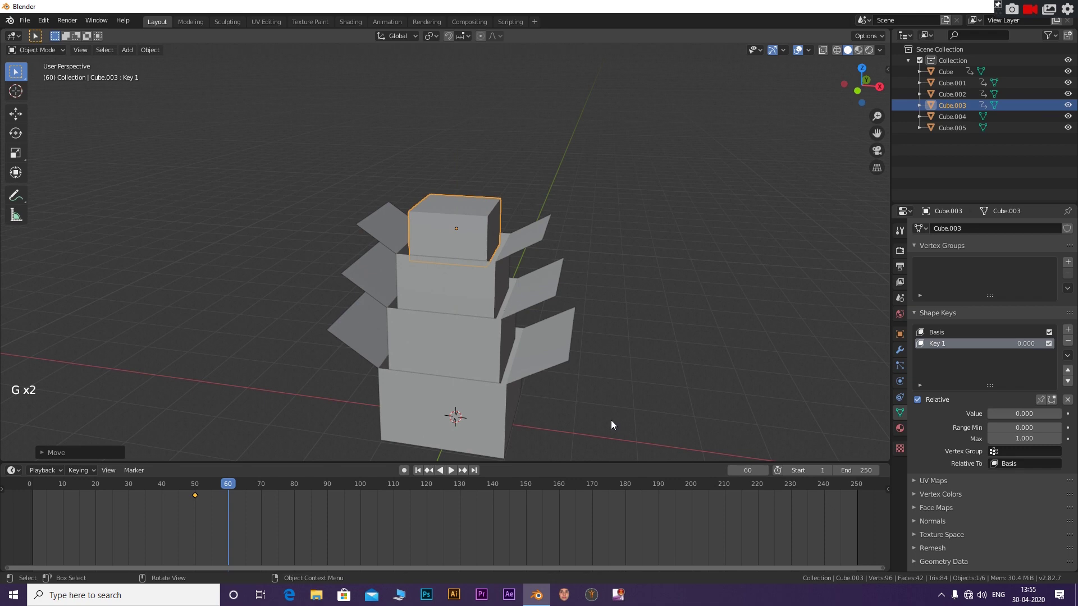
key(i)
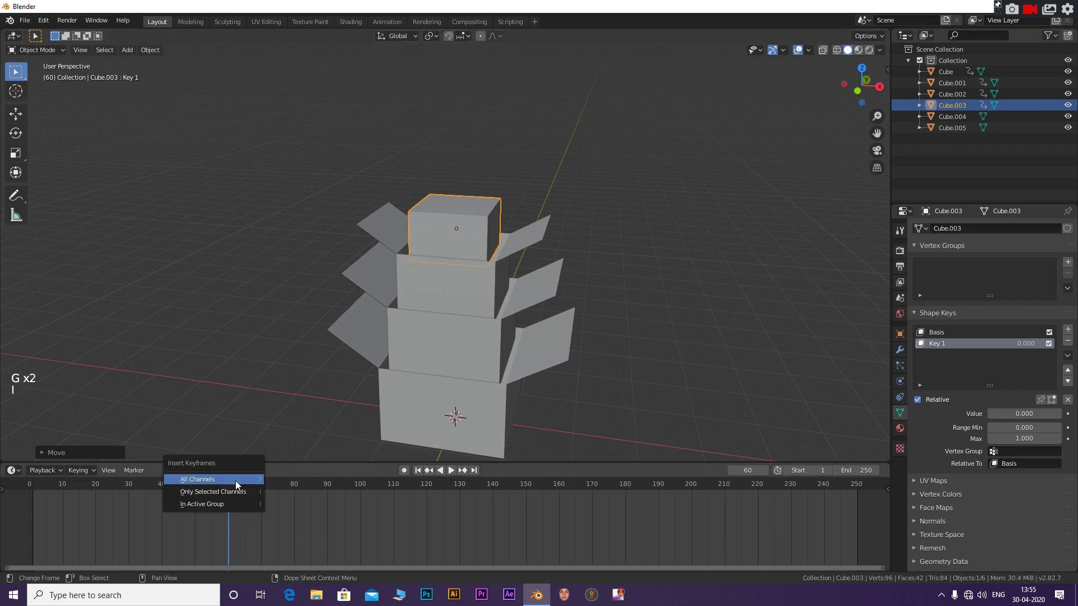
Keyframe Cube.003's Key 1 flaps closed at frame 60 and move on to frame 70.
key(i)
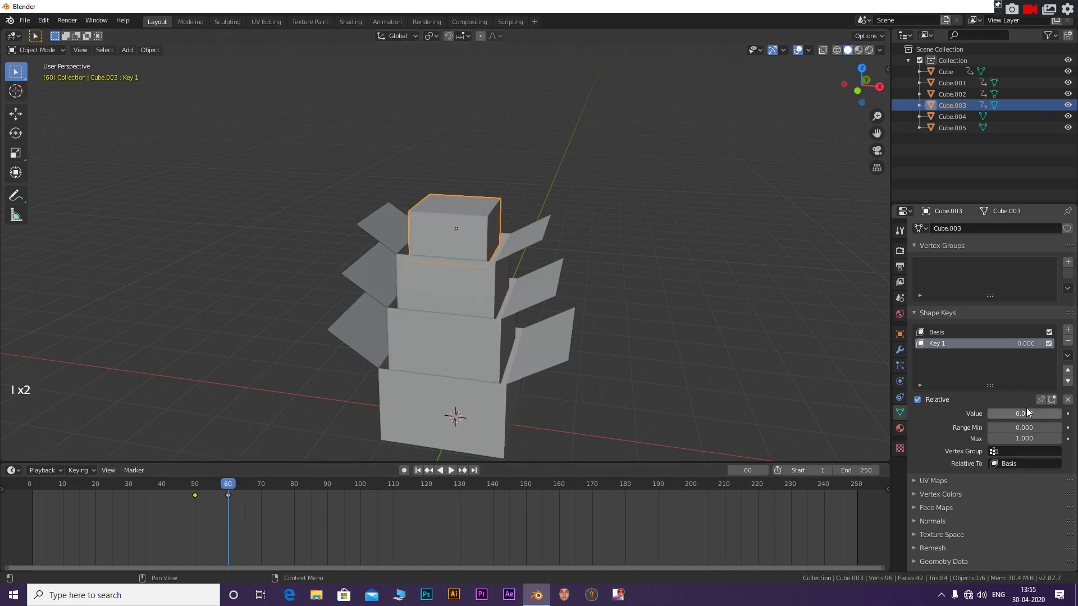
key(i)
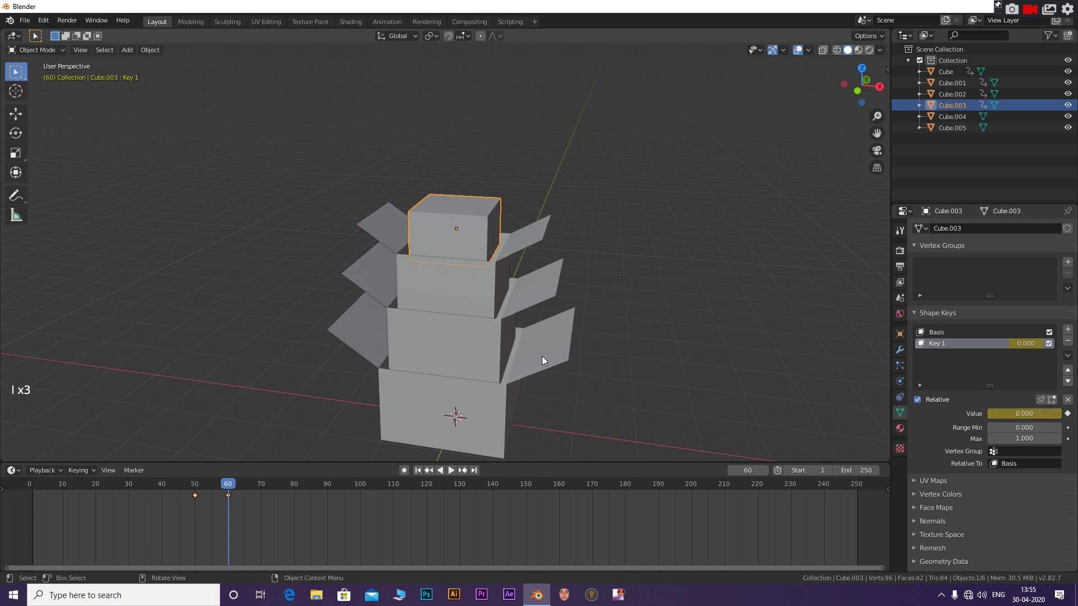
click(234, 488)
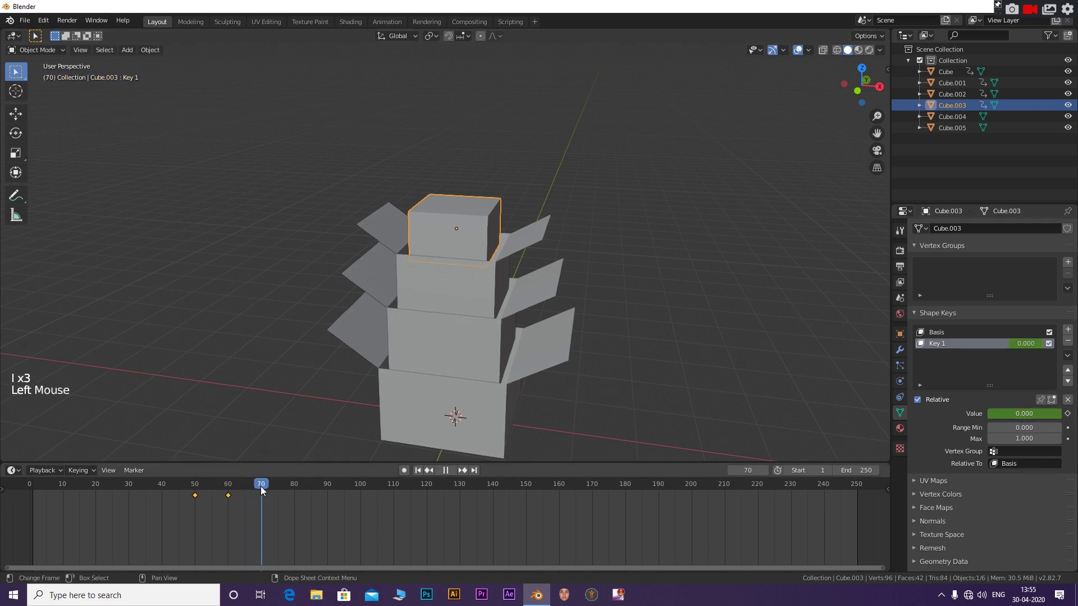
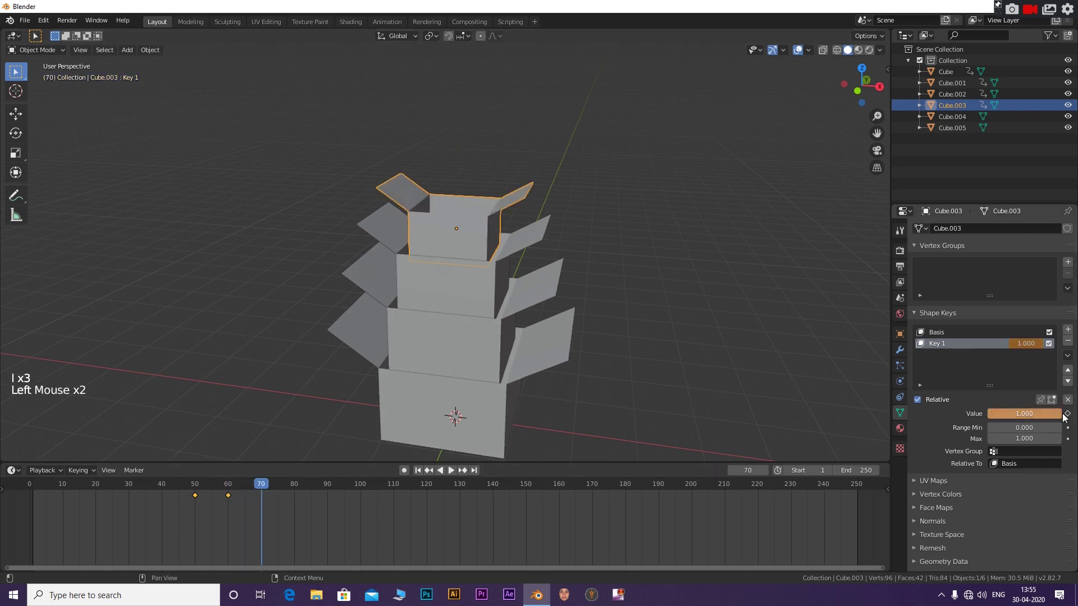
Finish Cube.003's open flaps, then key Cube.004 rising out of Cube.003 by frame 80.
key(i)
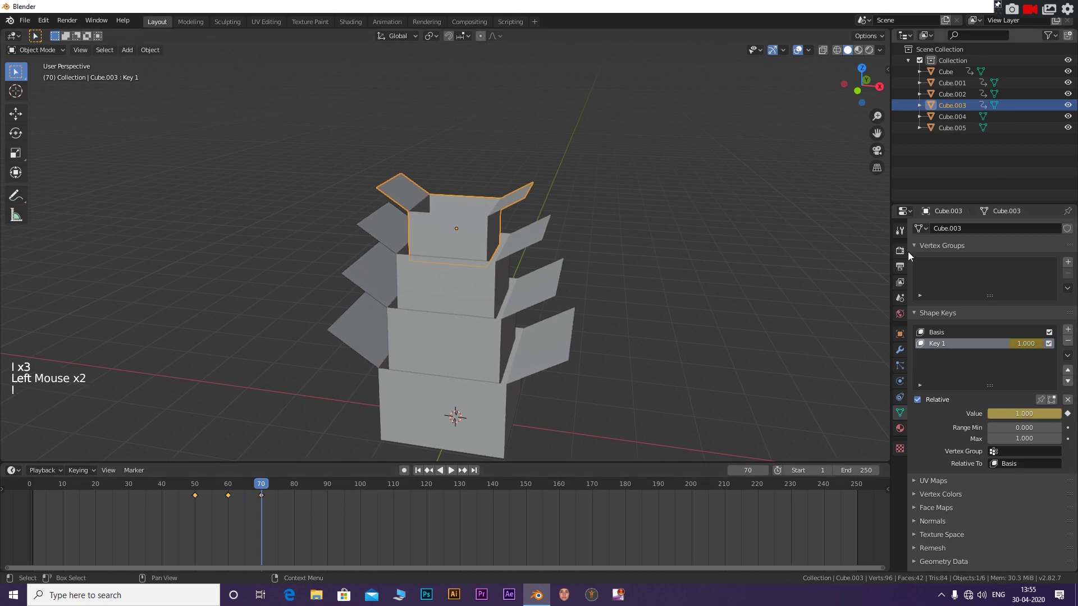
click(965, 118)
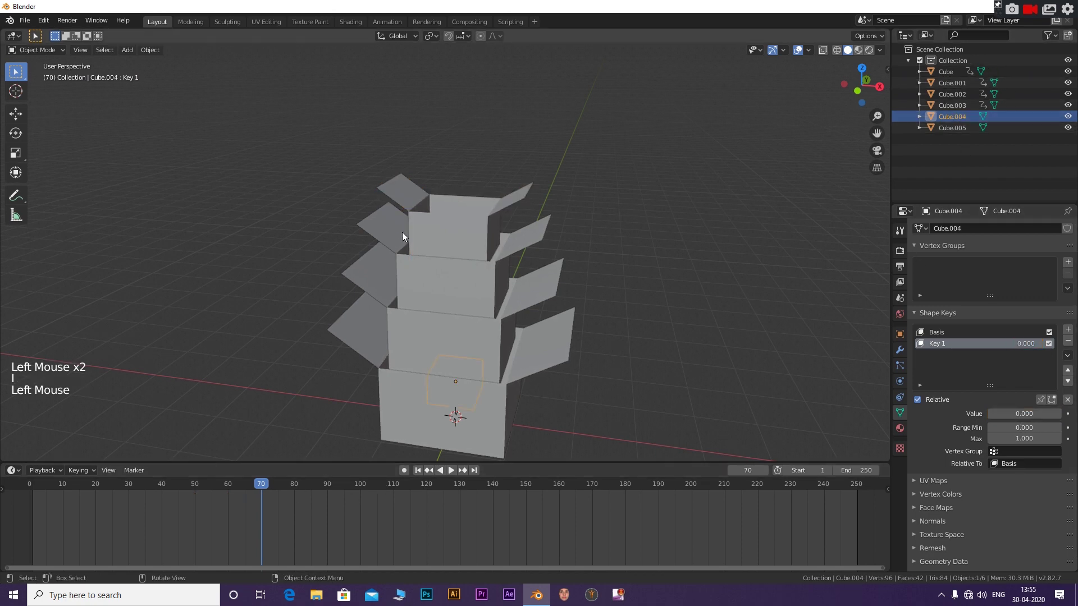
key(g)
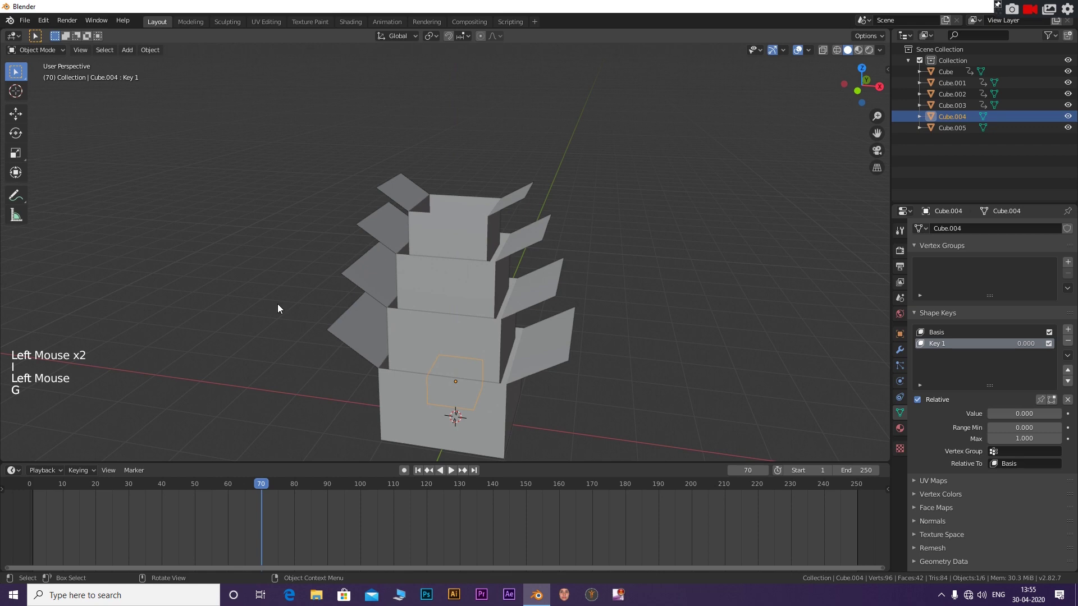
key(i)
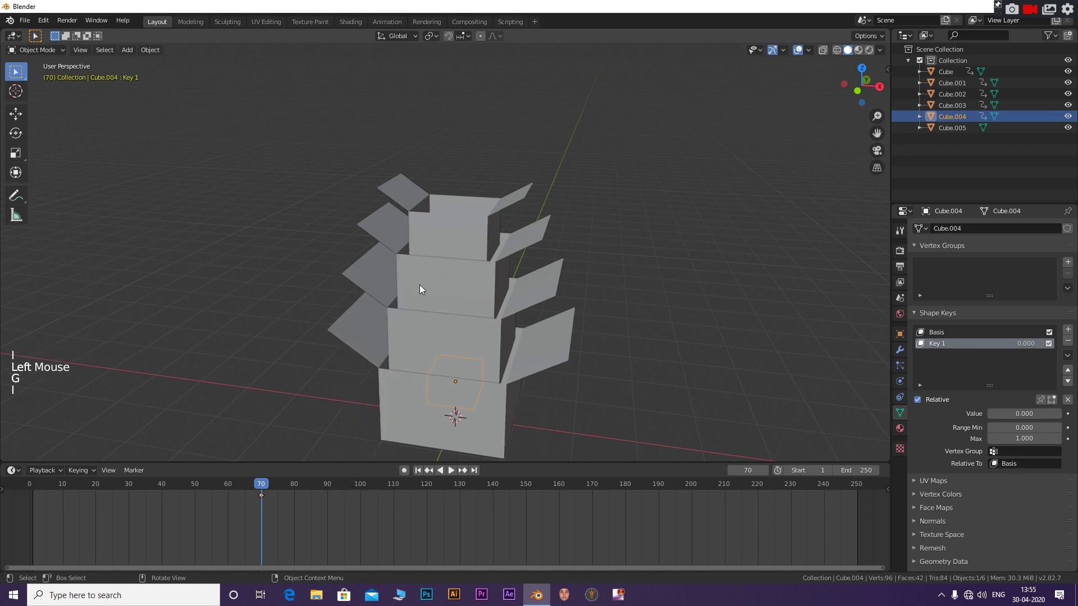
key(g)
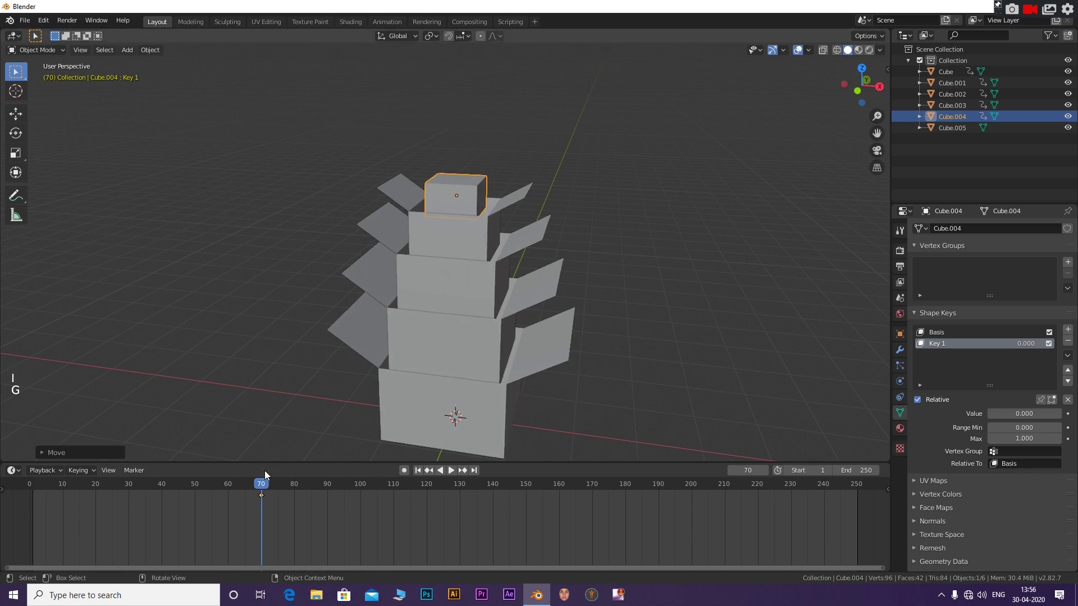
click(269, 486)
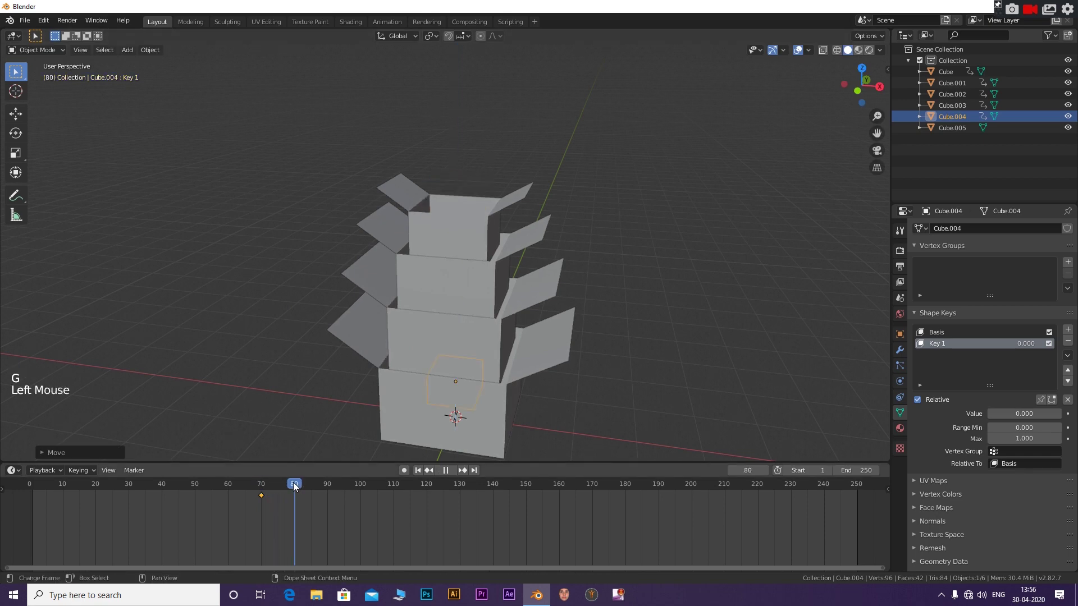
key(g)
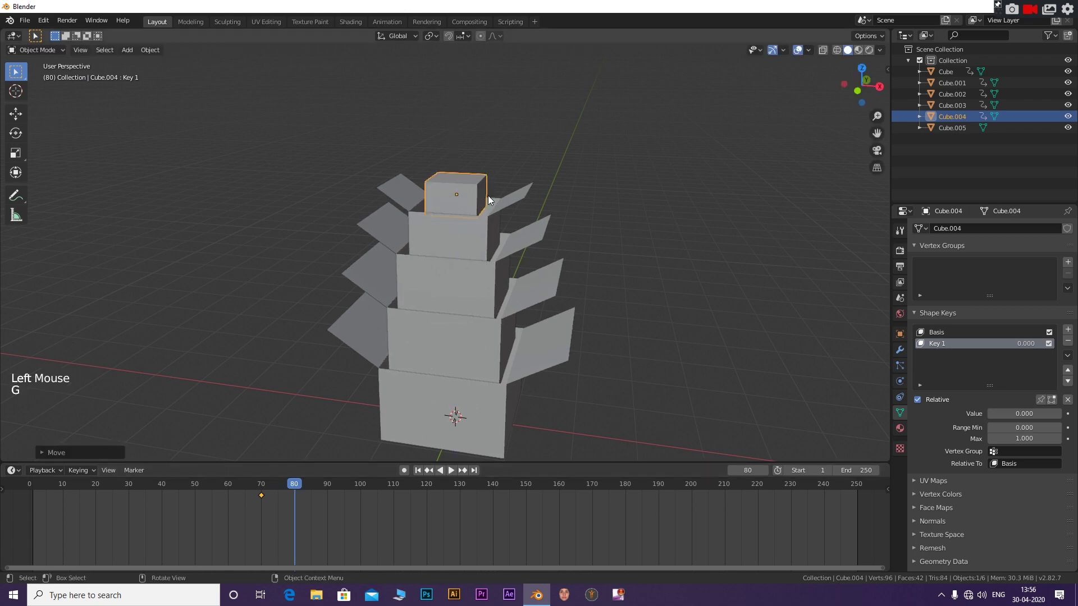
key(i)
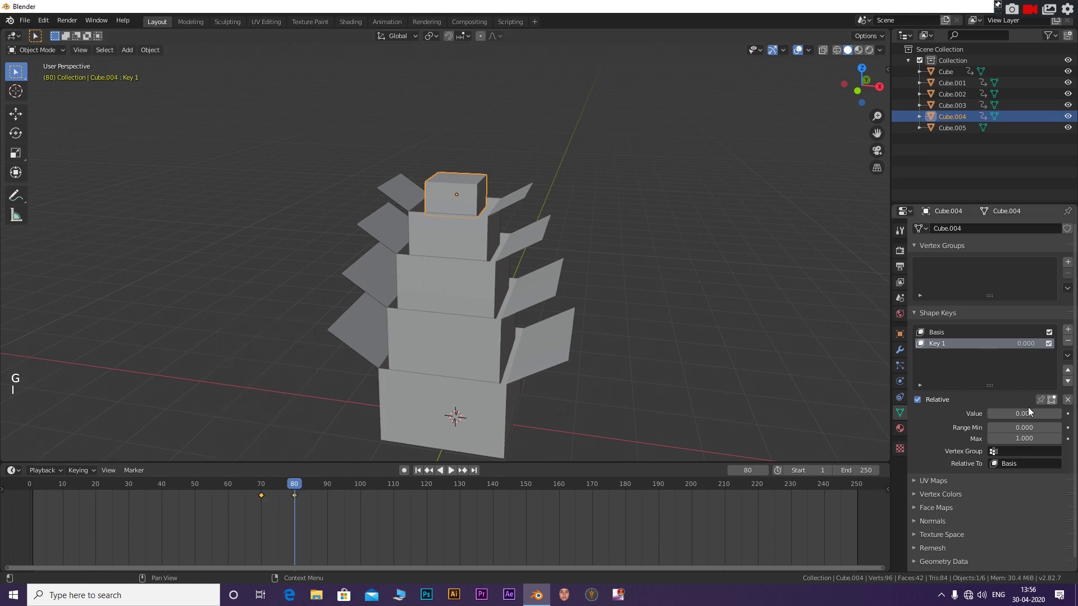
Keyframe Cube.004's Key 1 flaps closed at frame 80 and fully open at frame 90.
key(i)
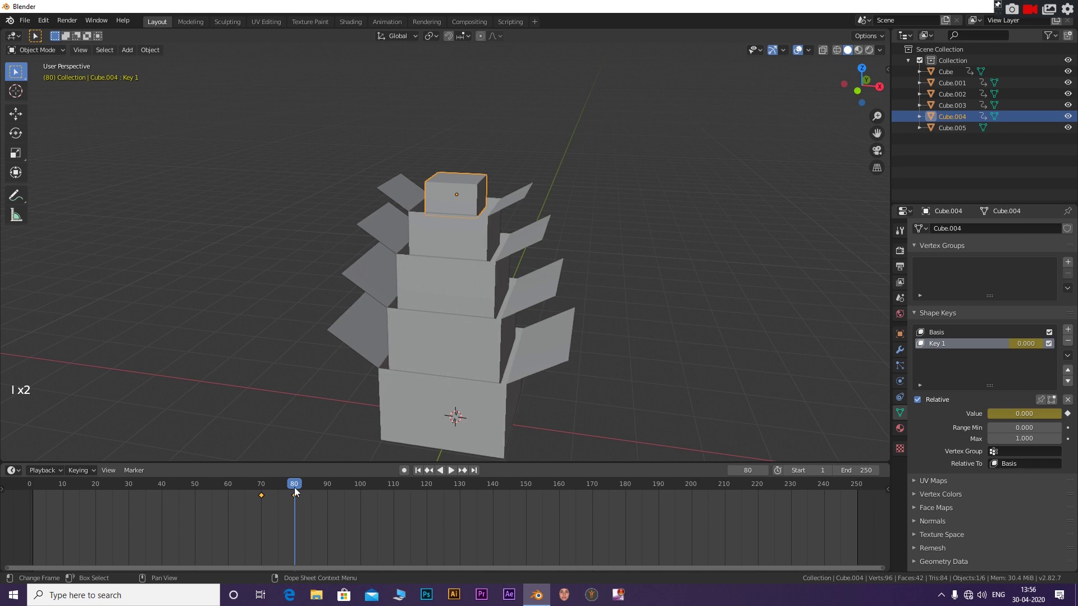
click(302, 489)
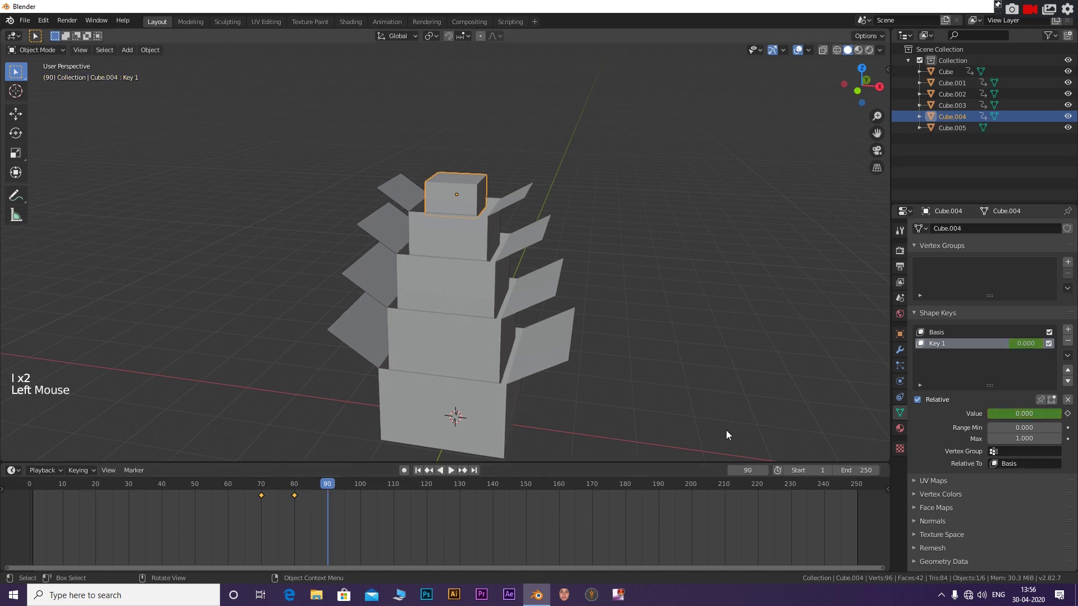
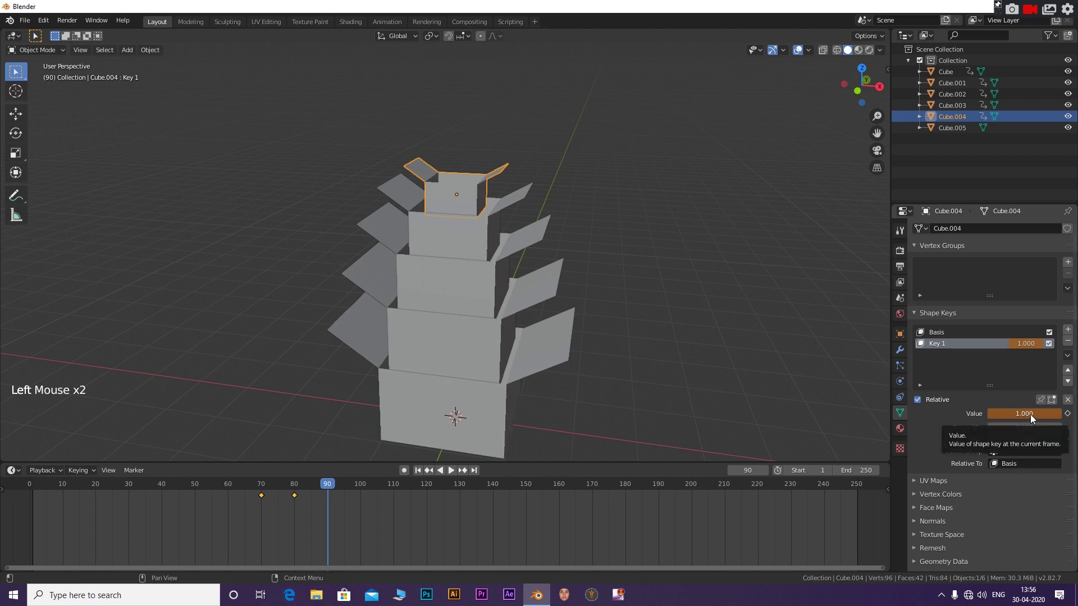
key(i)
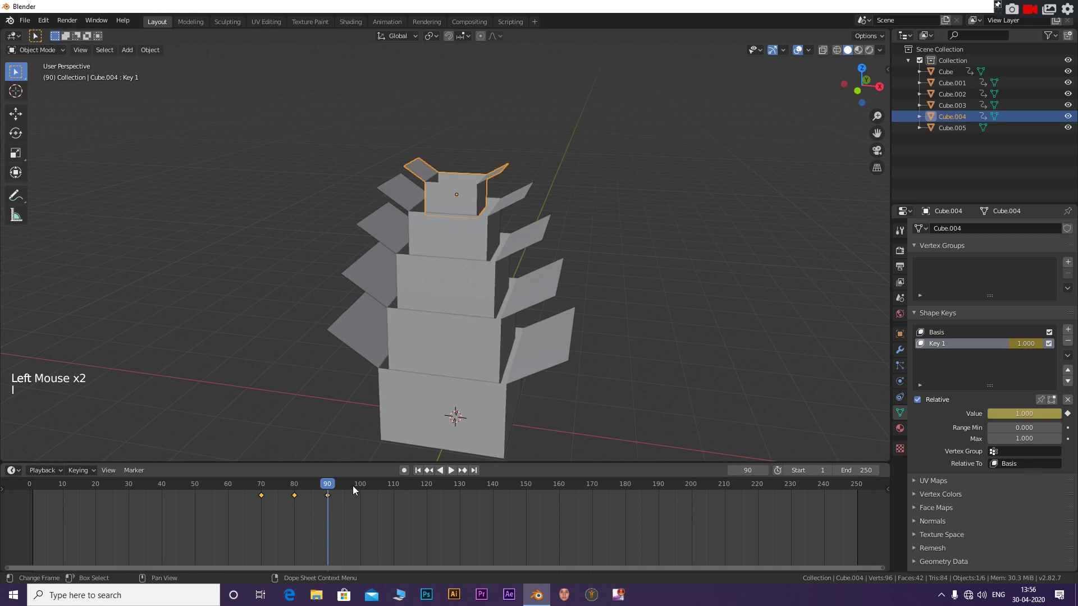
click(972, 132)
Key Cube.005's location at frame 90, lift it above the stack along Z and key it at frame 100.
key(i)
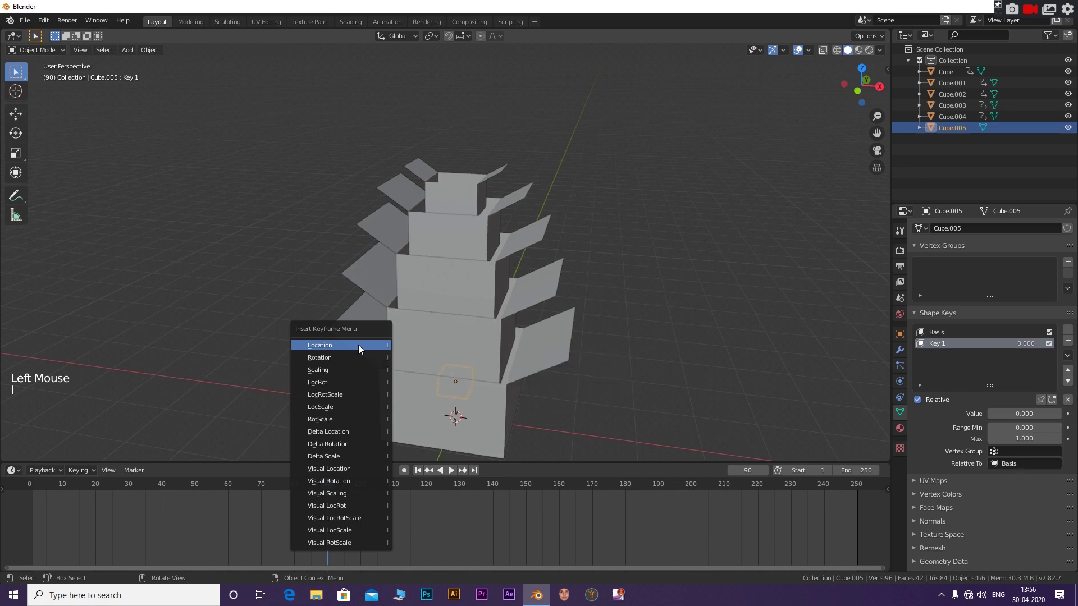
click(344, 489)
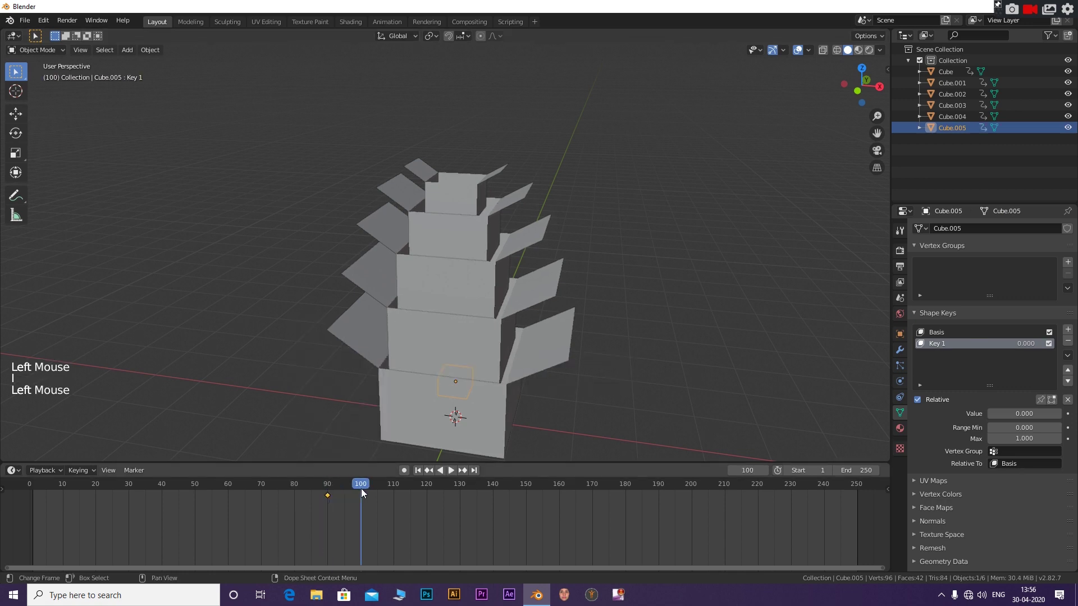
key(g)
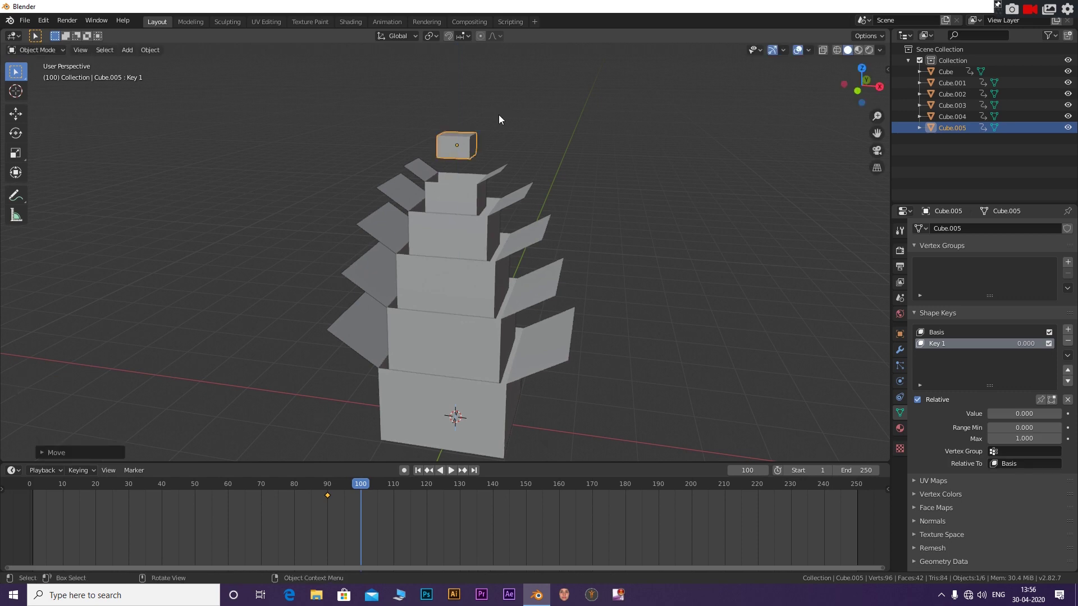
key(i)
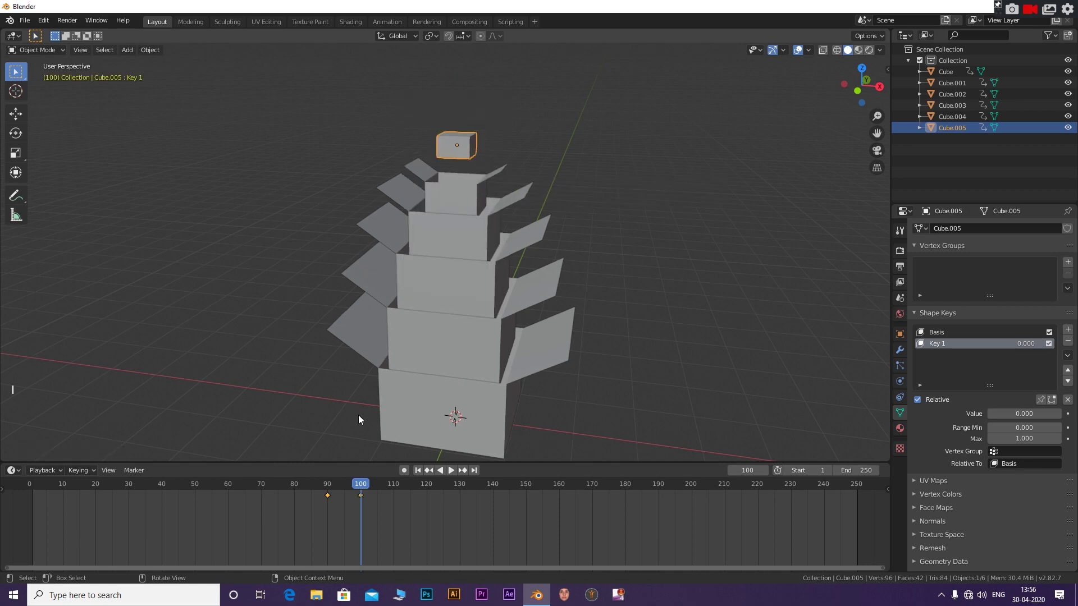
click(363, 488)
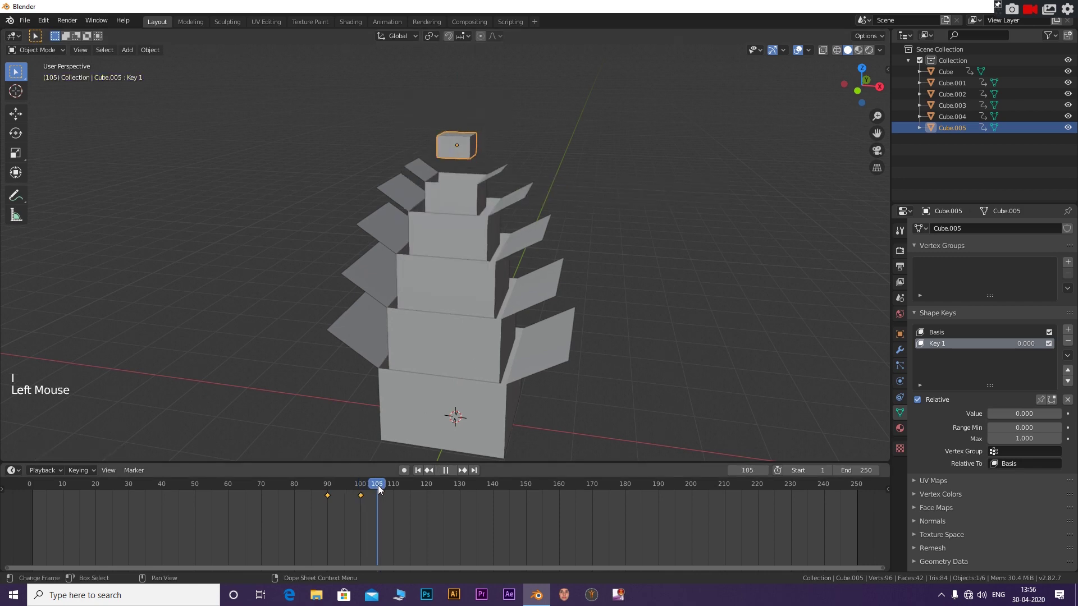
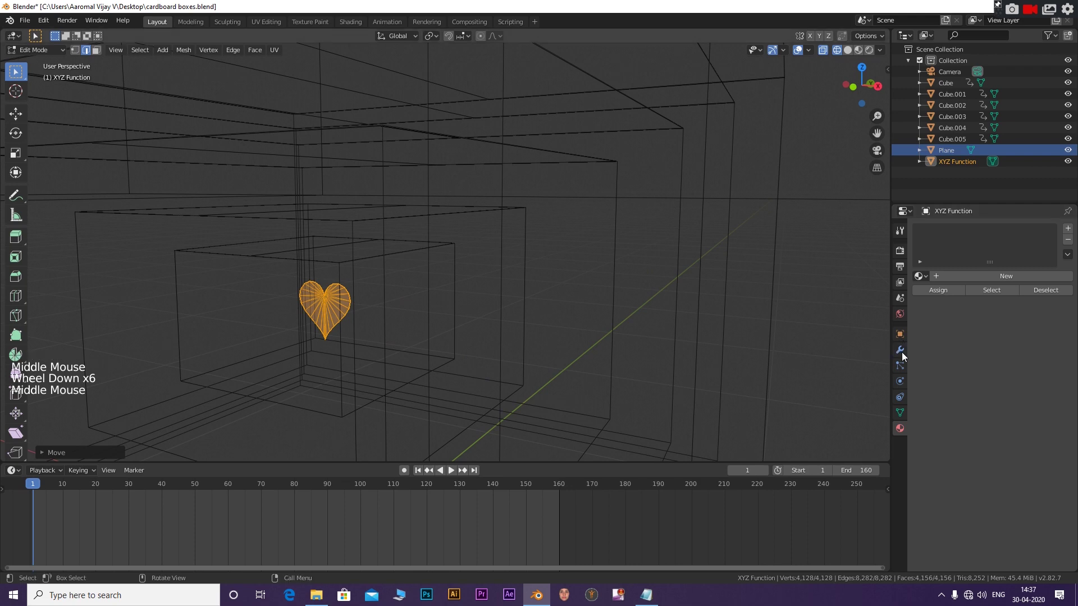
Add a Solidify modifier to the heart with a 0.04 m thickness.
click(906, 353)
key(e)
click(930, 235)
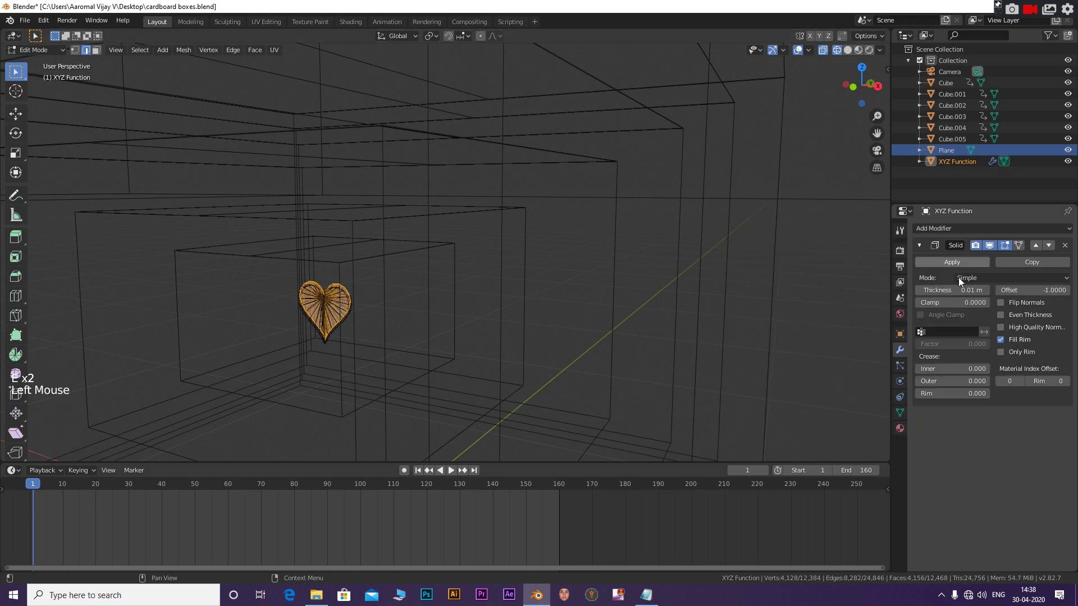
double_click(989, 294)
click(989, 294)
click(989, 293)
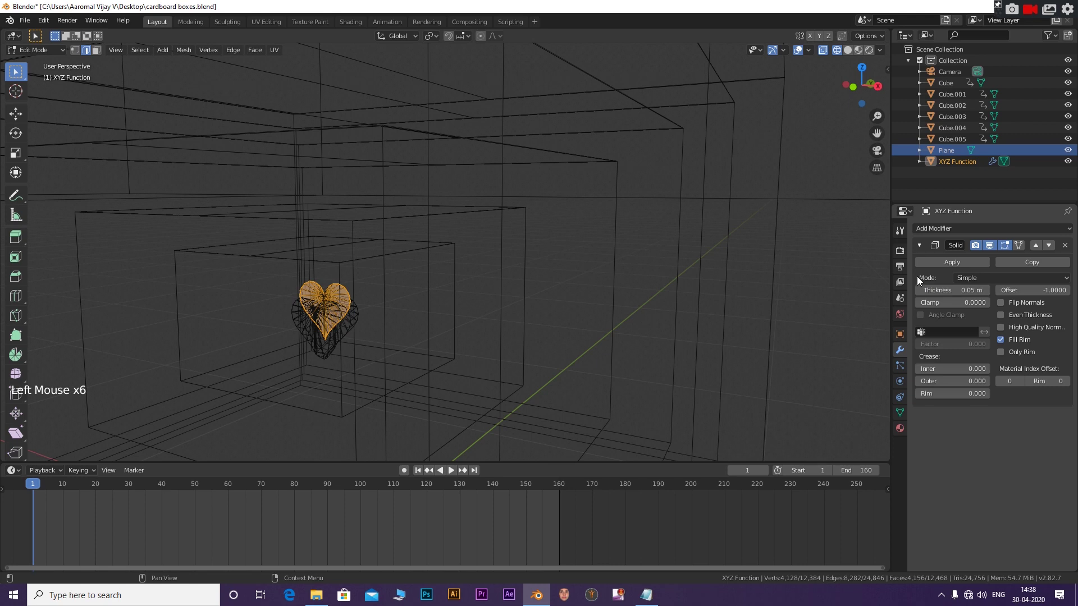
click(926, 295)
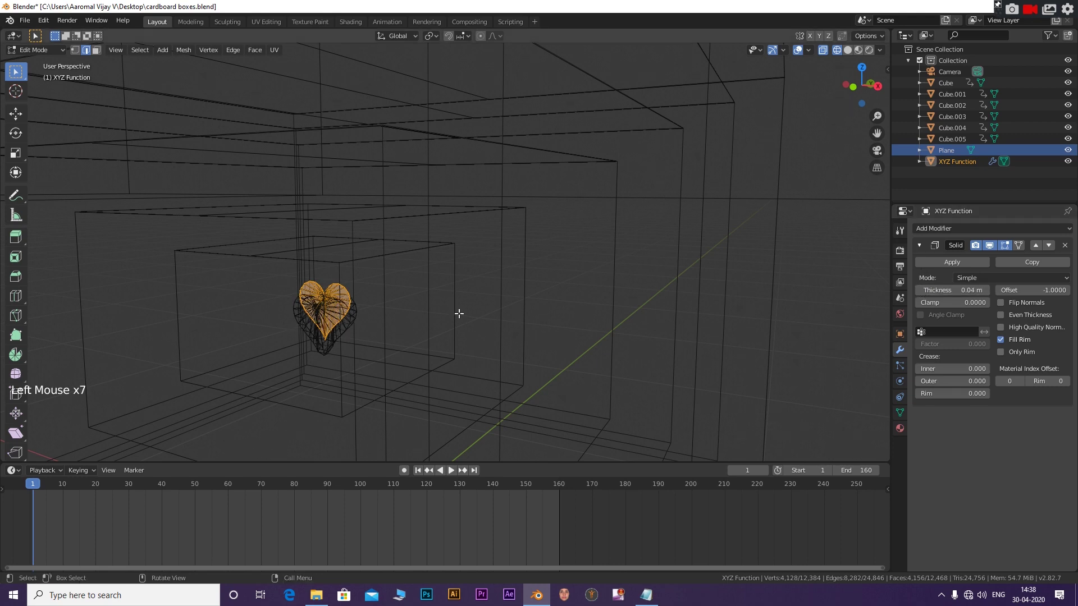
Check the heart from the front view and select geometry on its outline for mesh editing.
key(KP_1)
scroll(up, 3)
scroll(up, 3)
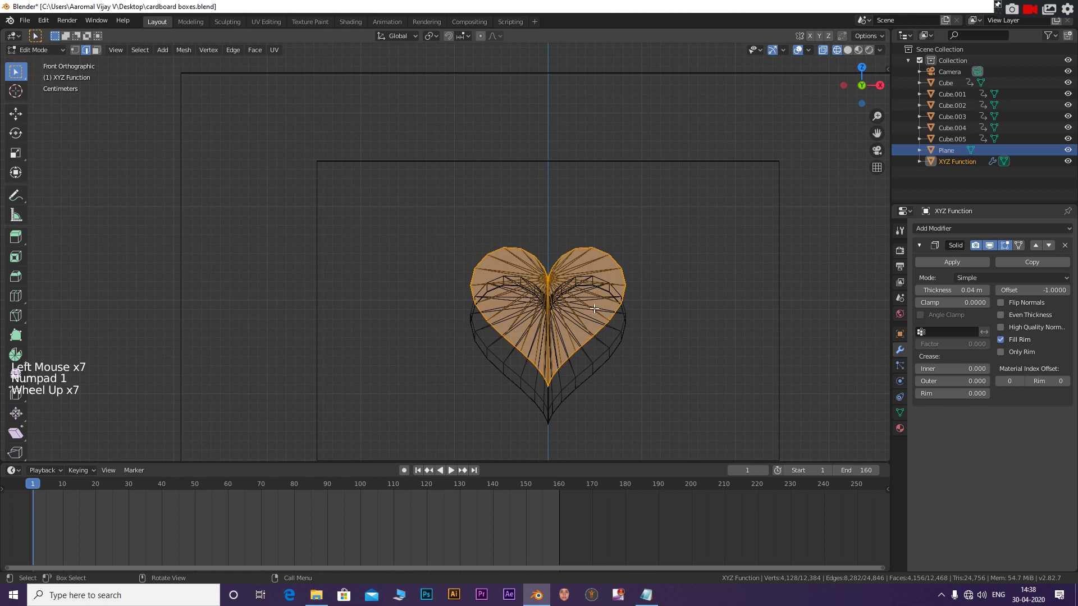
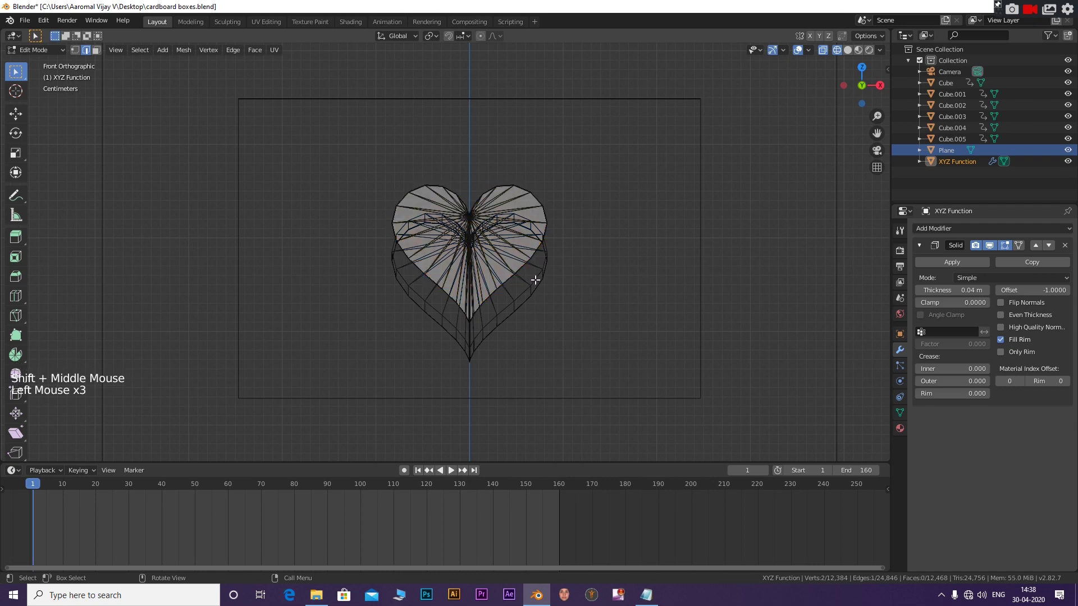
click(511, 231)
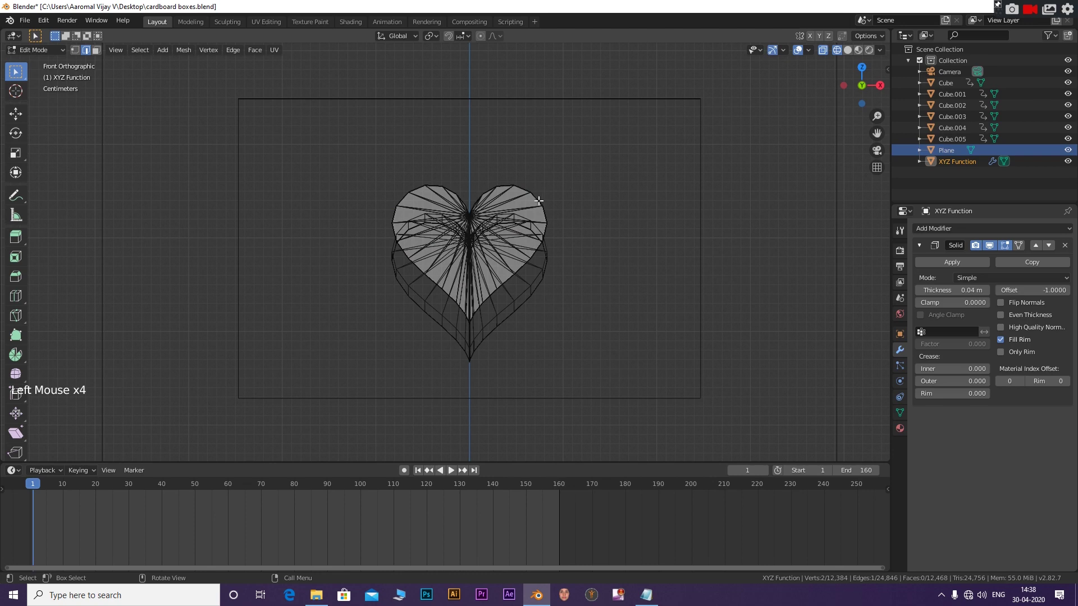
click(535, 200)
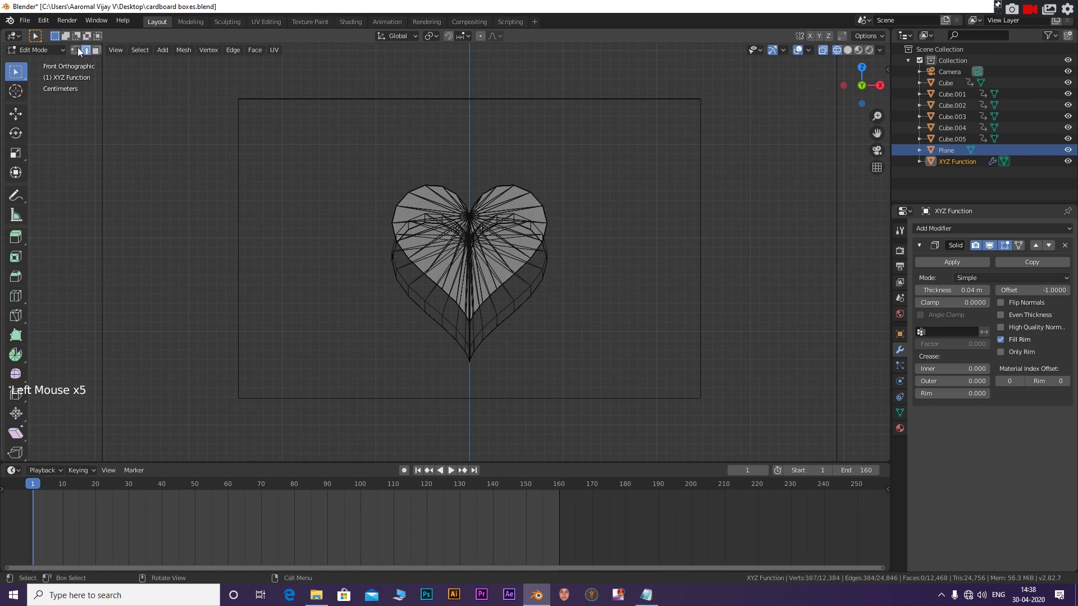
click(87, 53)
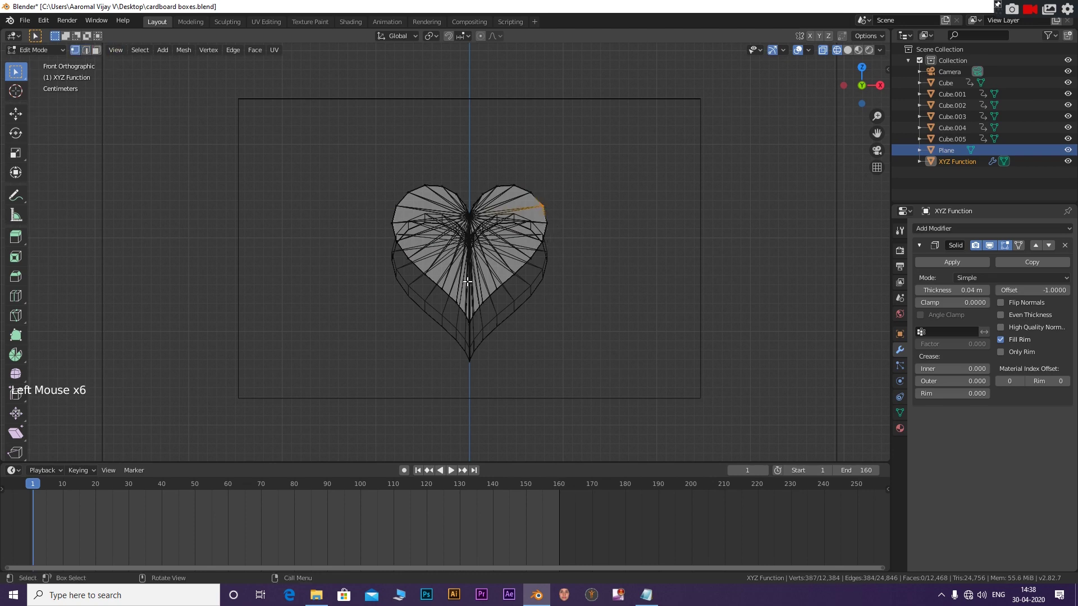
key(a)
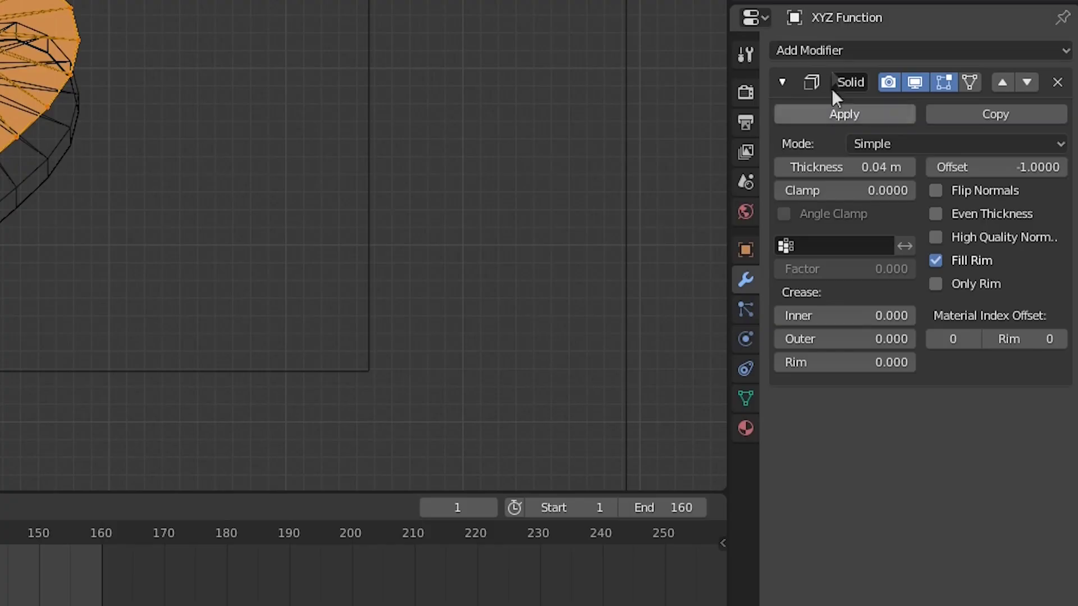
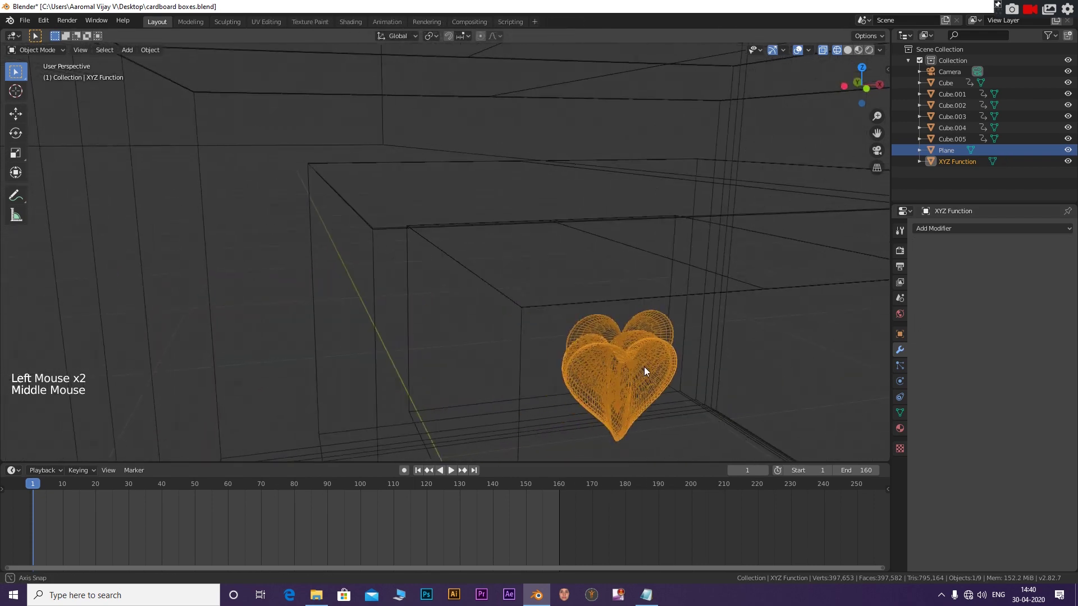
Keyframe the heart's location inside the bottom box at frame 90.
click(393, 270)
click(374, 494)
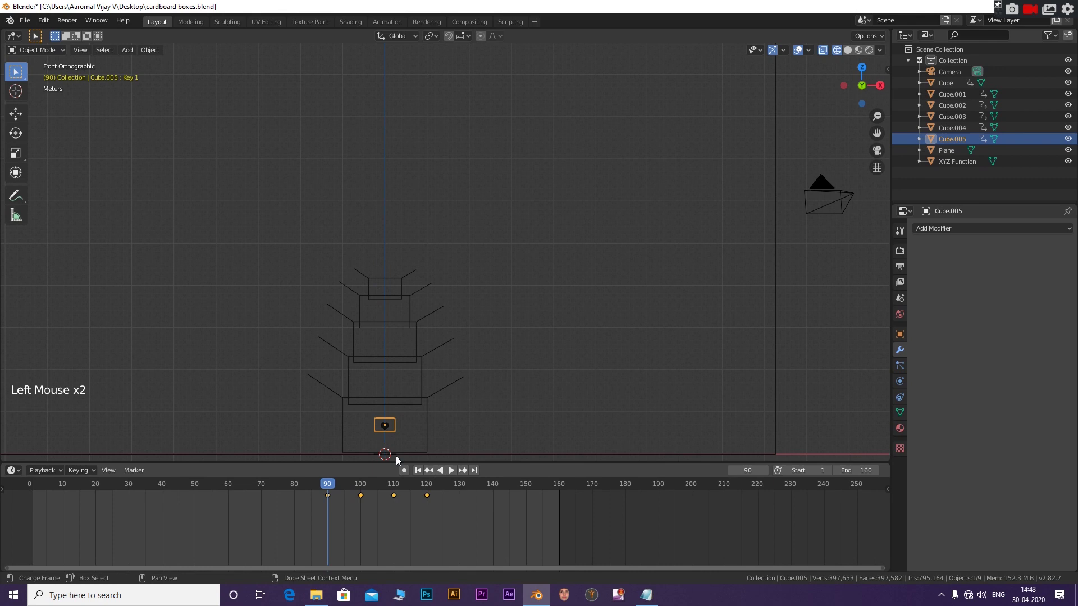
click(391, 429)
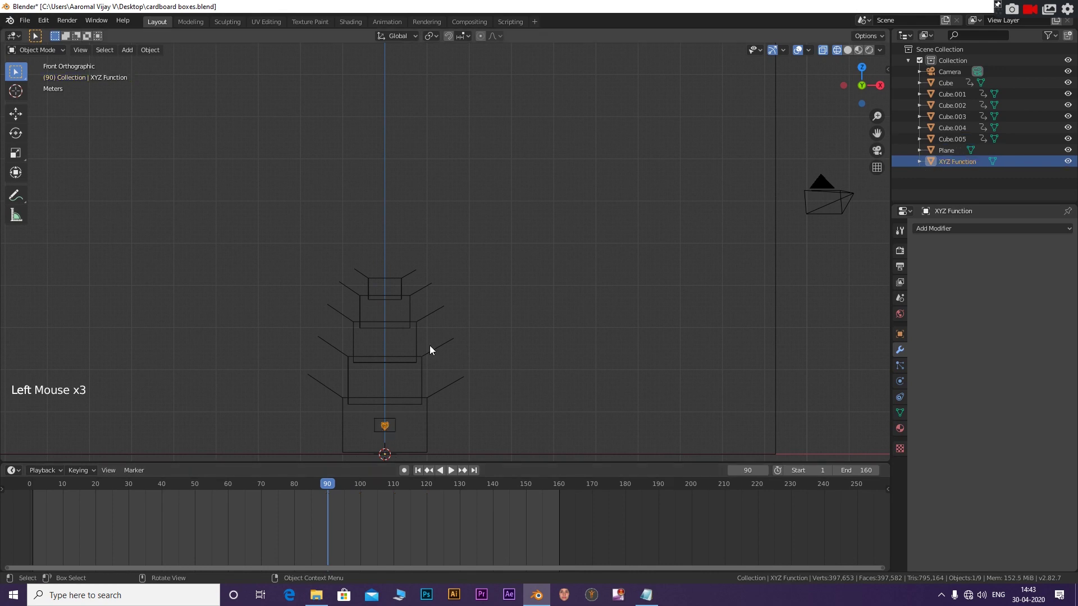
key(i)
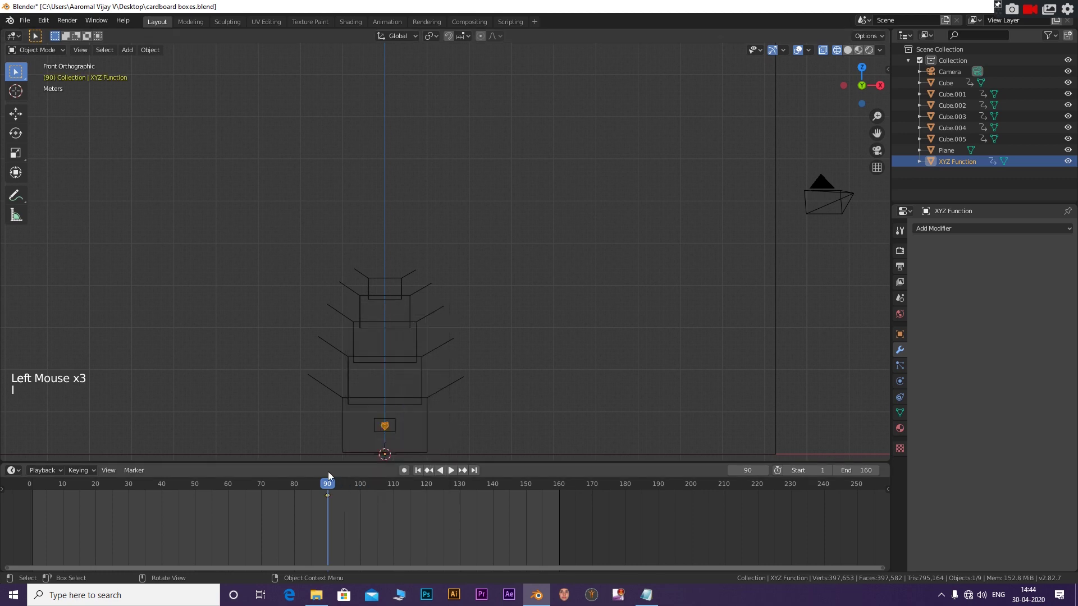
At frame 100 move the heart up along Z into the top box and key its location.
click(343, 487)
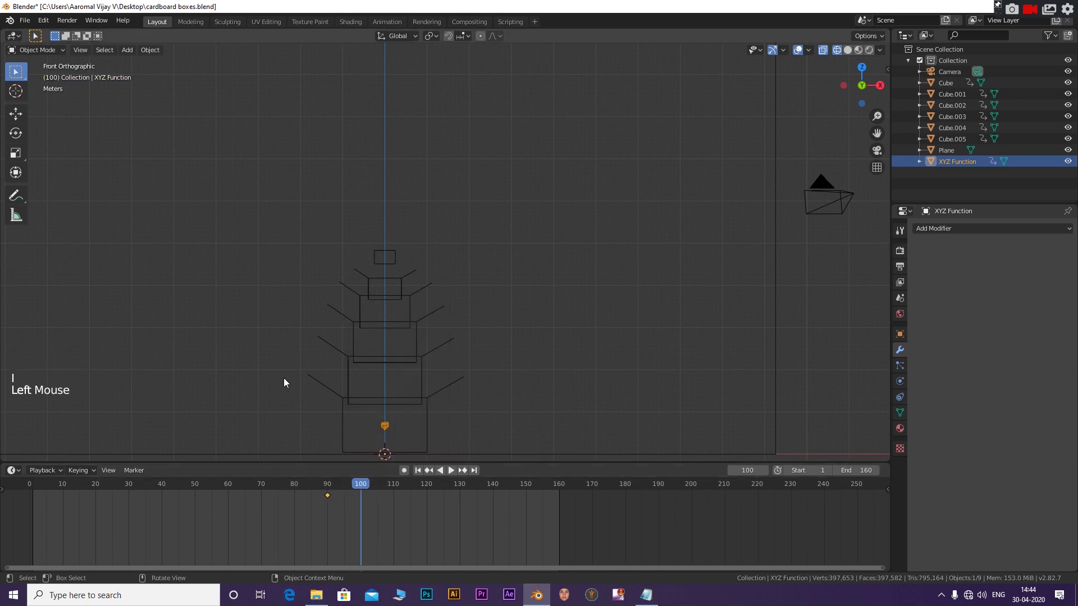
key(z)
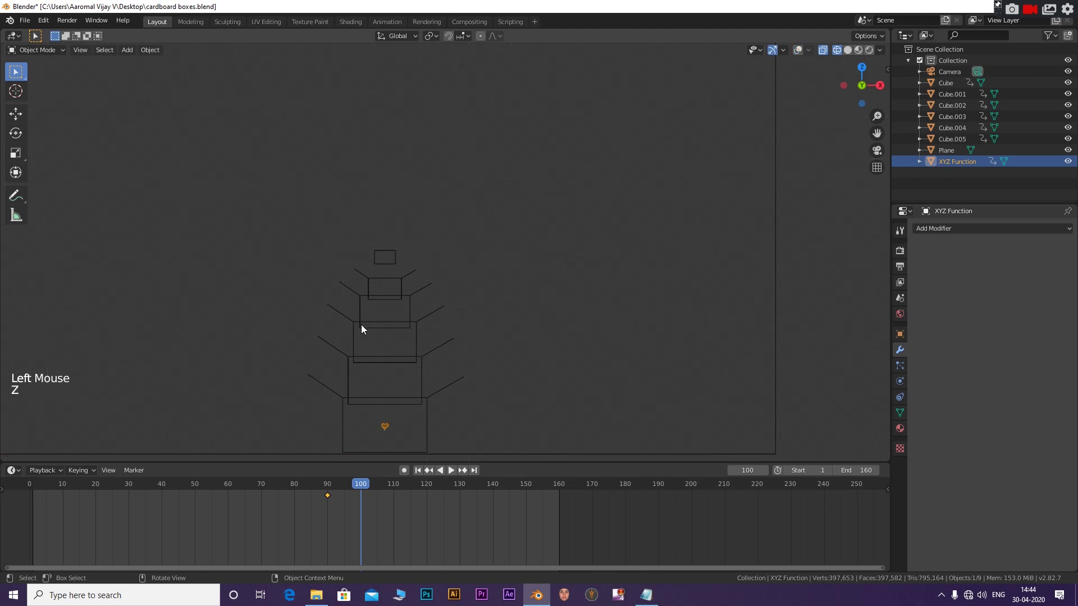
key(g)
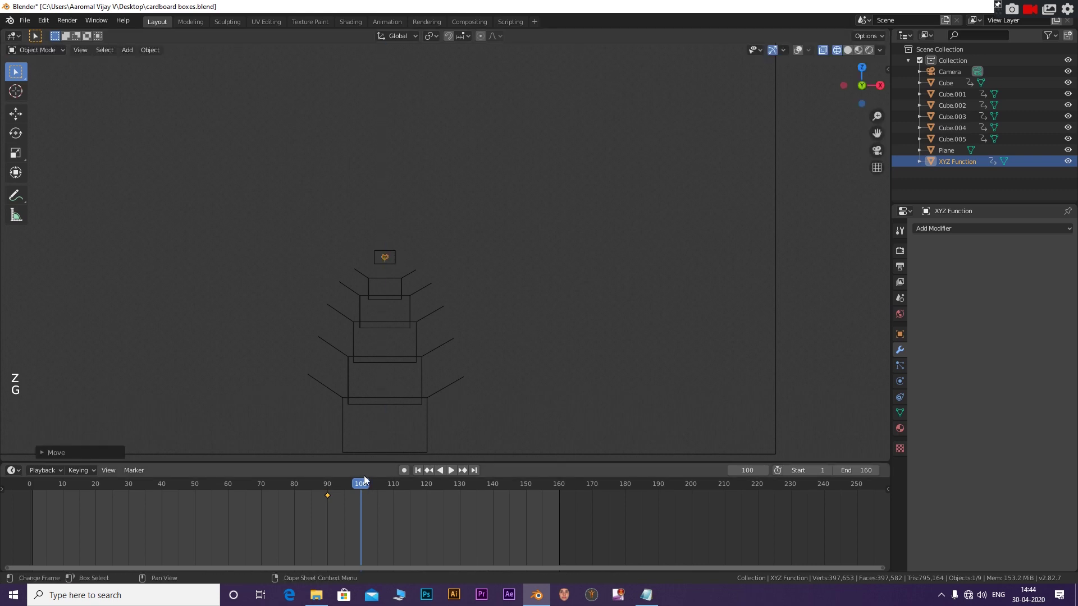
key(i)
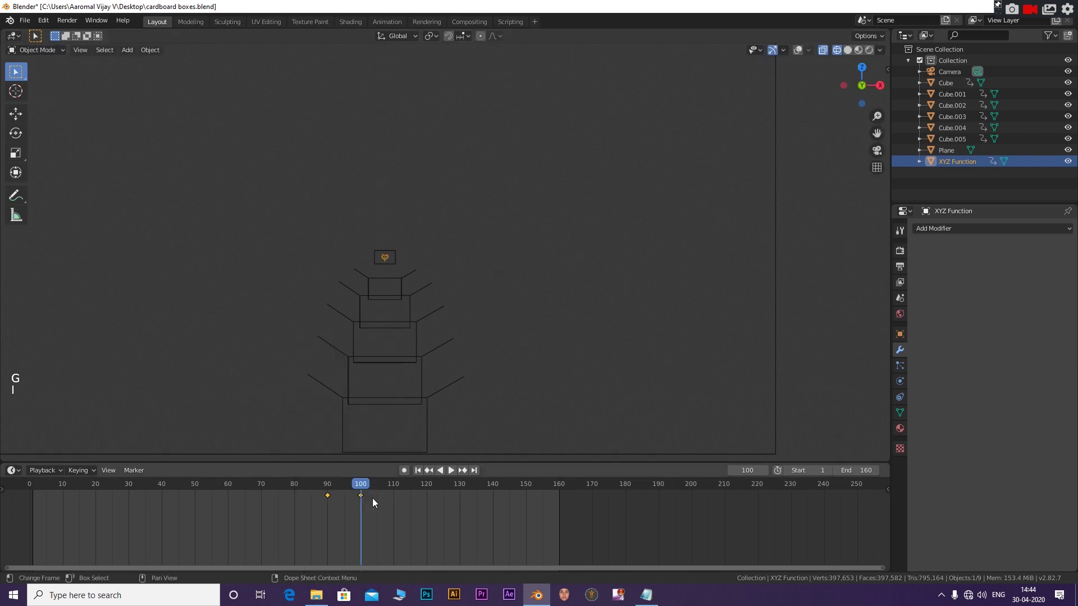
Hold the heart's pose at frame 110, then raise and enlarge it about fourfold and key frame 120.
click(376, 487)
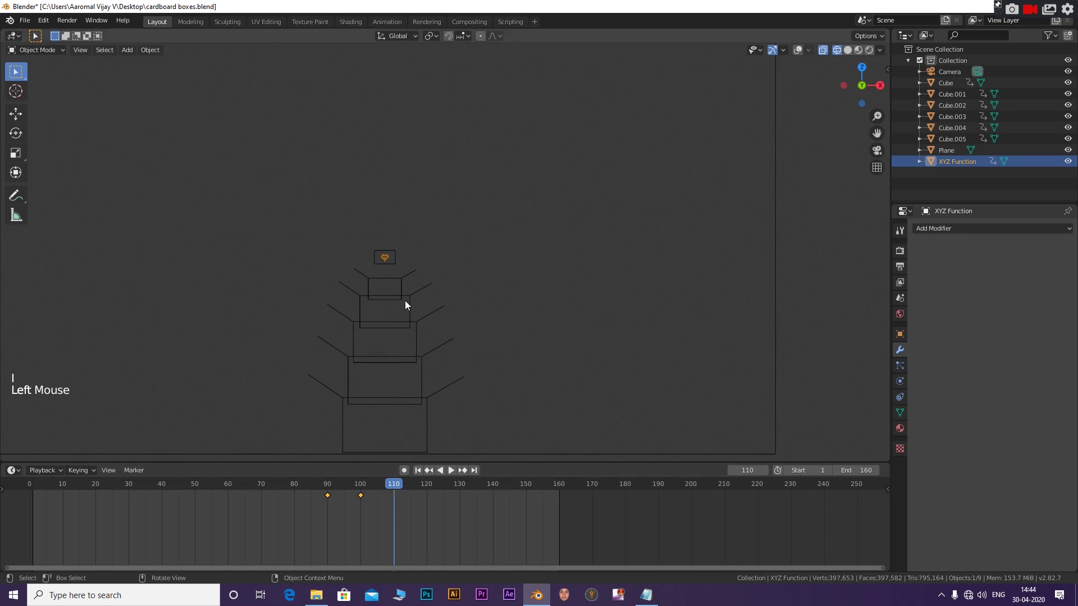
key(i)
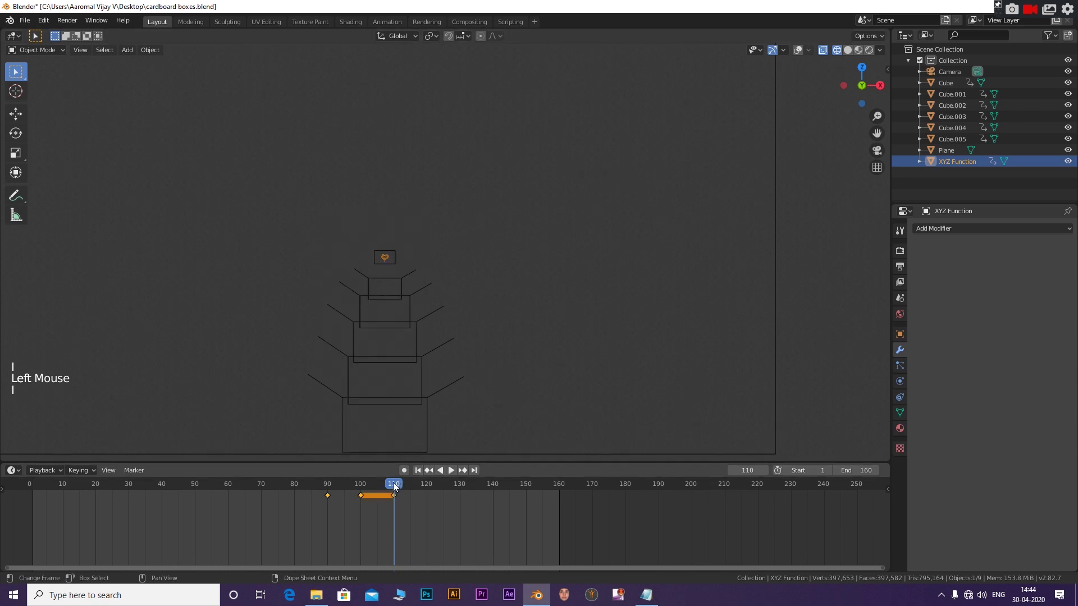
click(403, 486)
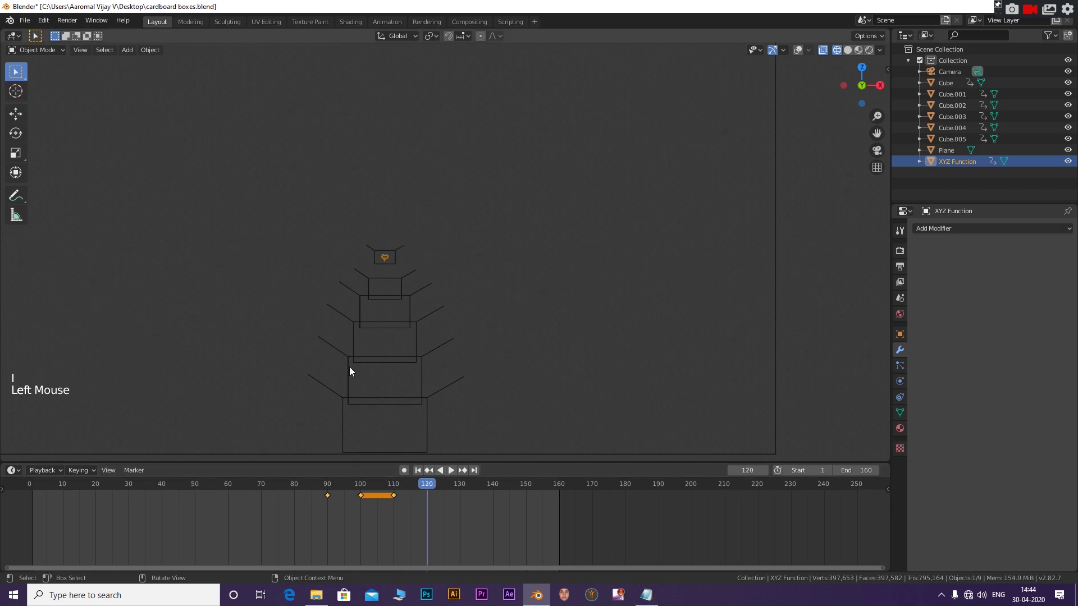
key(g)
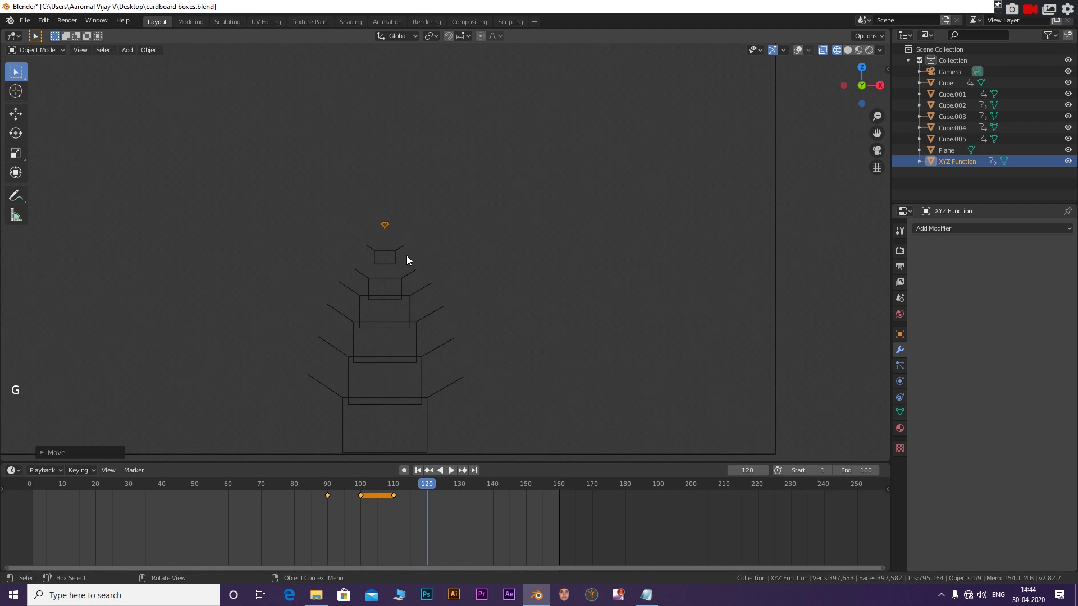
key(s)
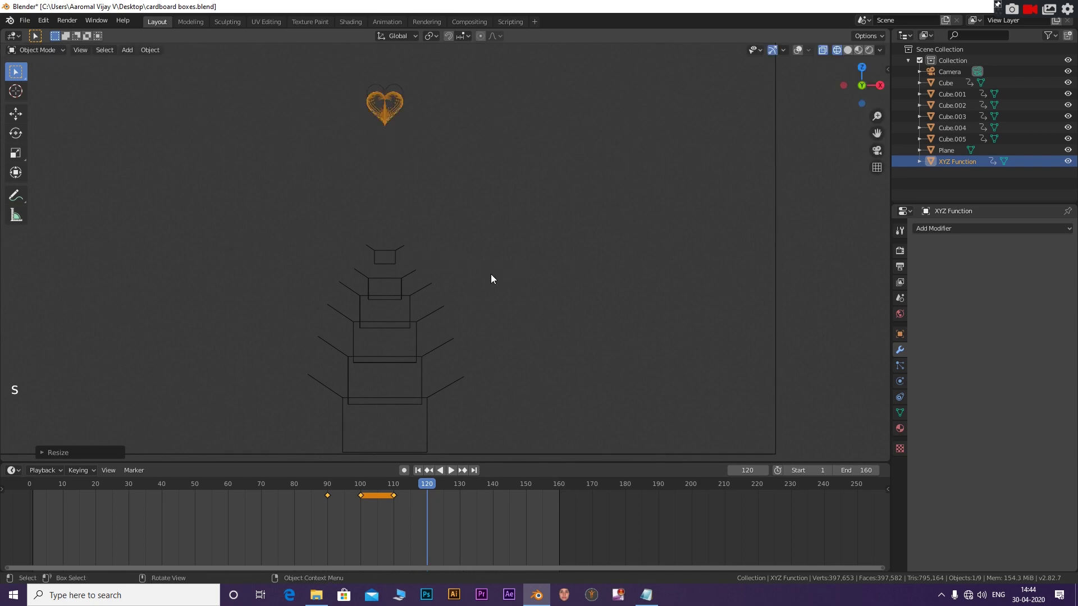
key(g)
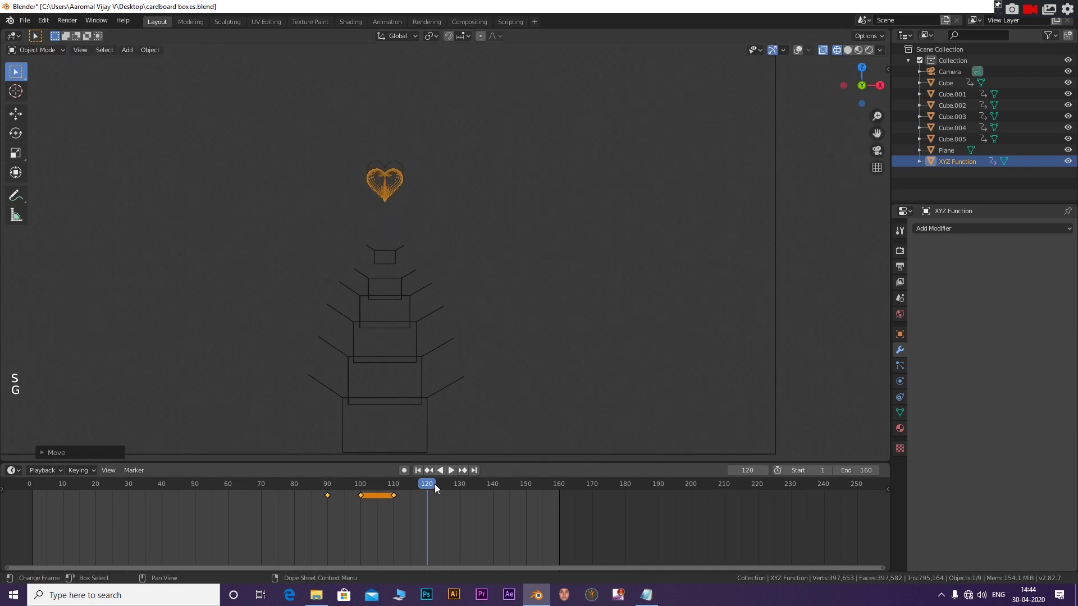
key(i)
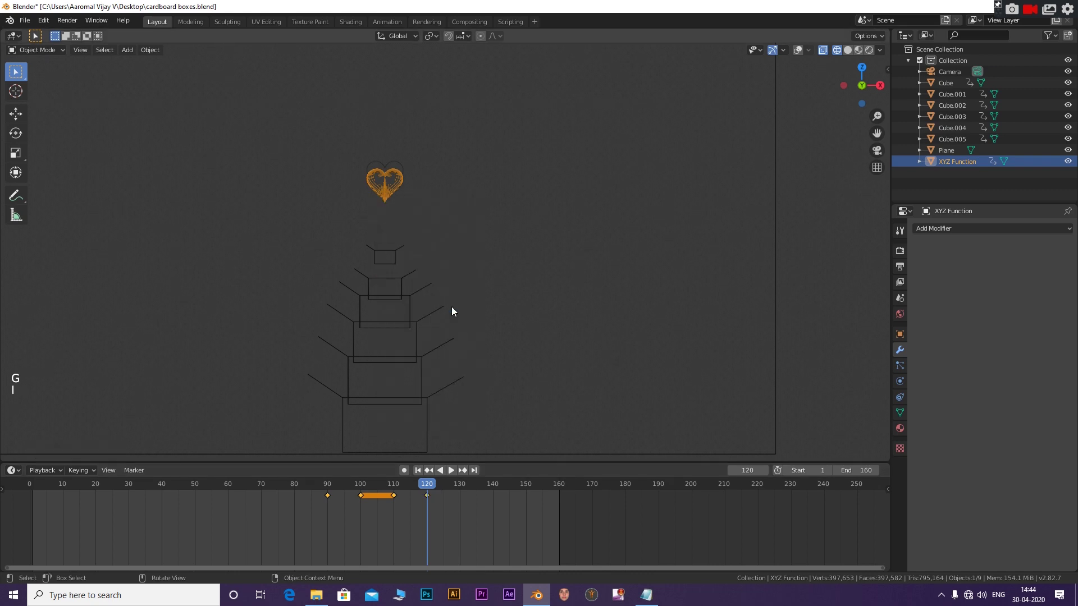
At frame 130 begin spinning the heart with a rotation.
click(430, 486)
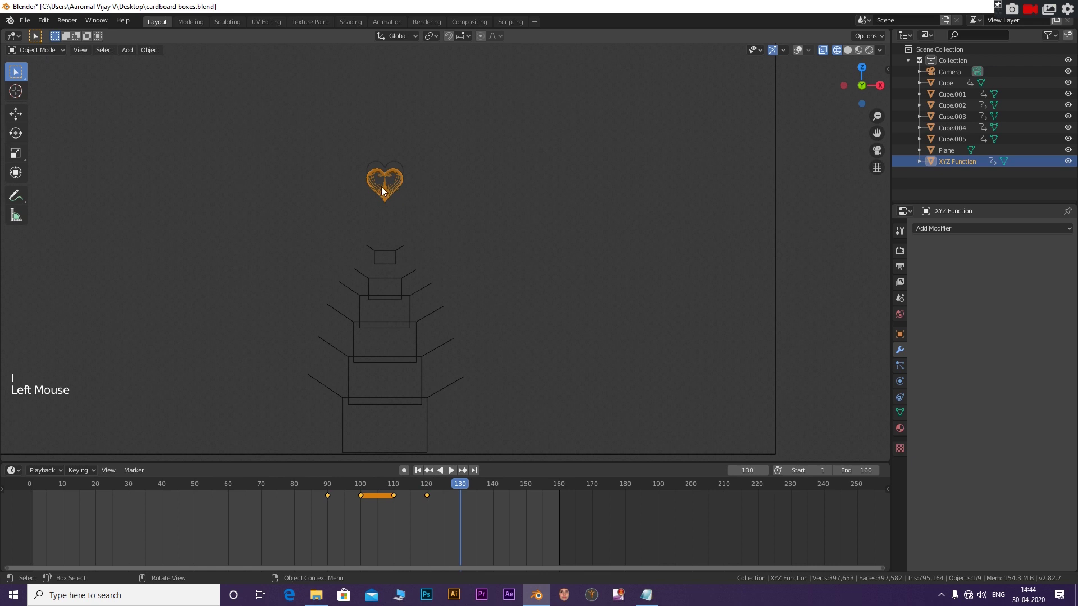
click(385, 190)
key(r)
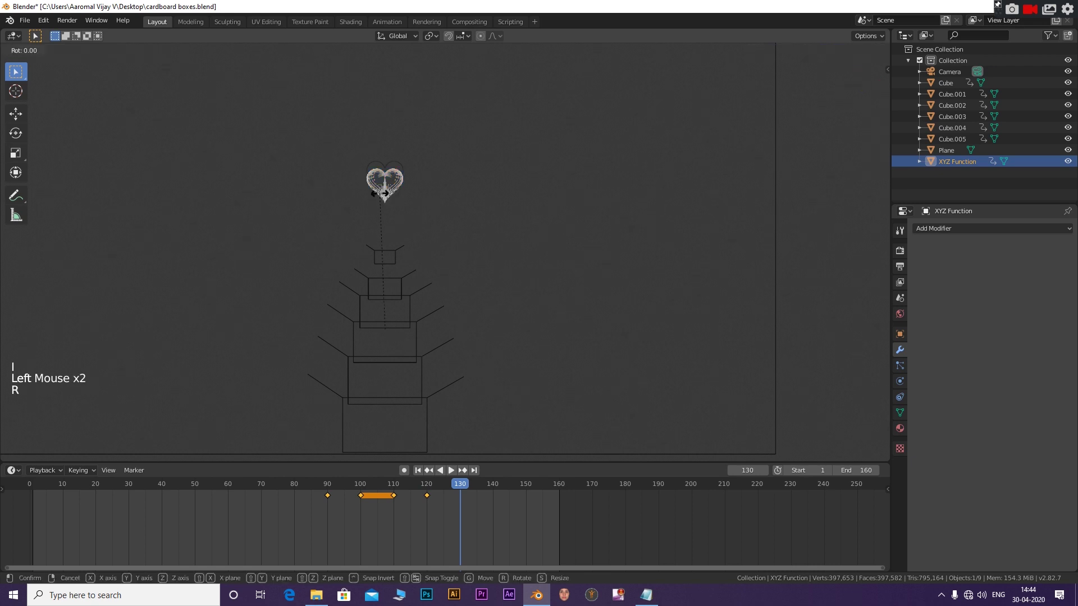
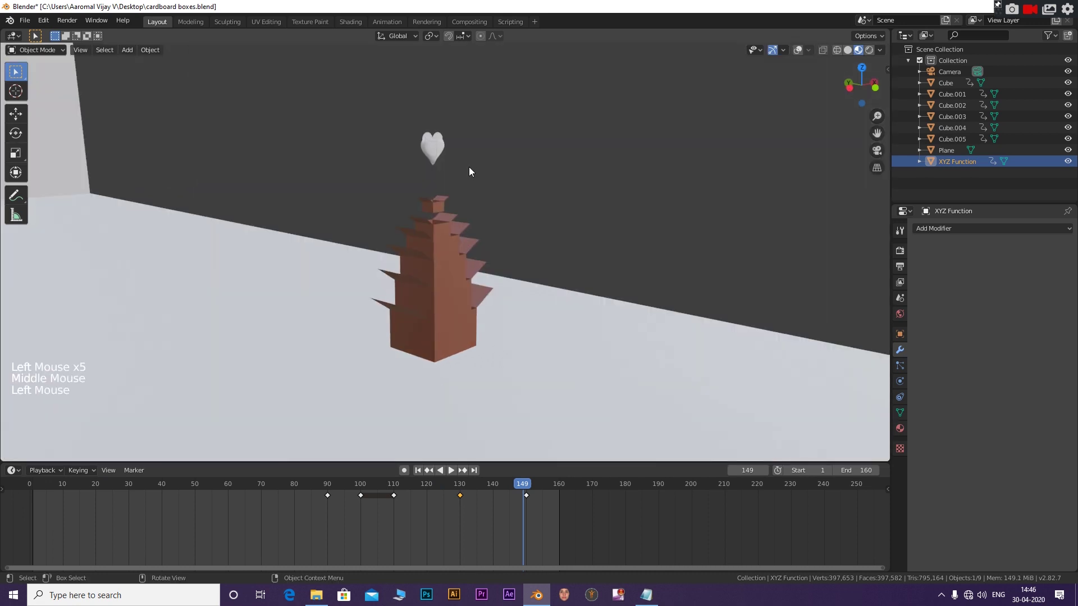
Give the heart a new Material.001 for its red emission glow.
click(801, 55)
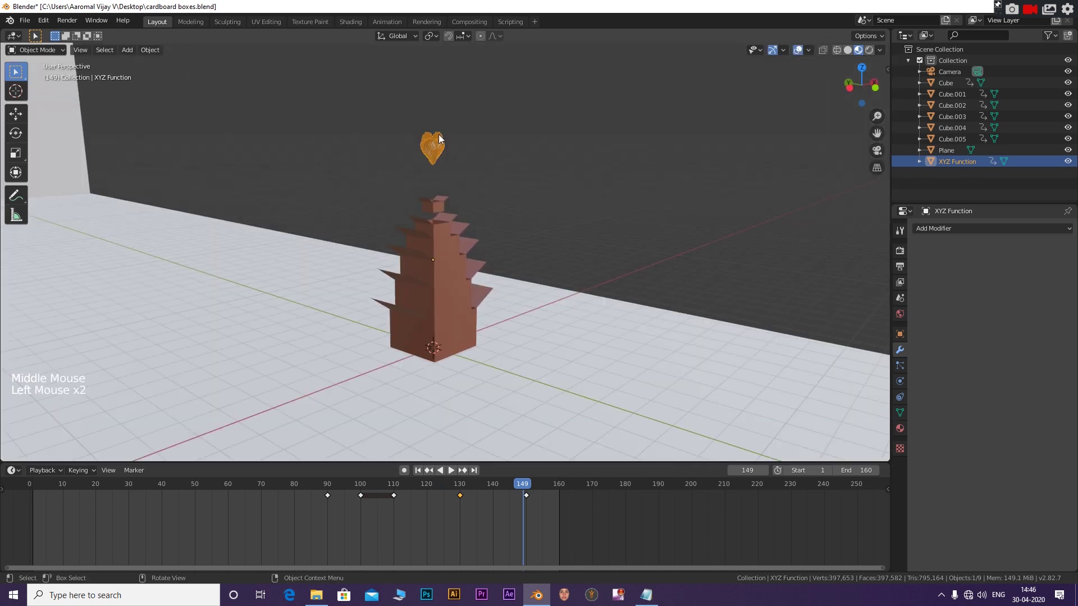
click(992, 252)
click(1036, 352)
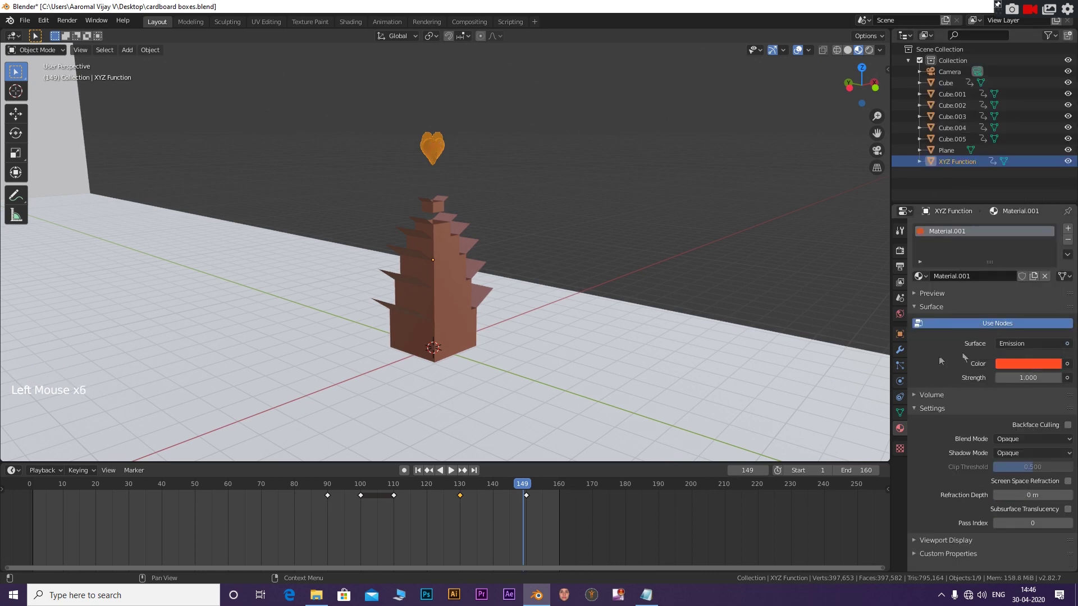
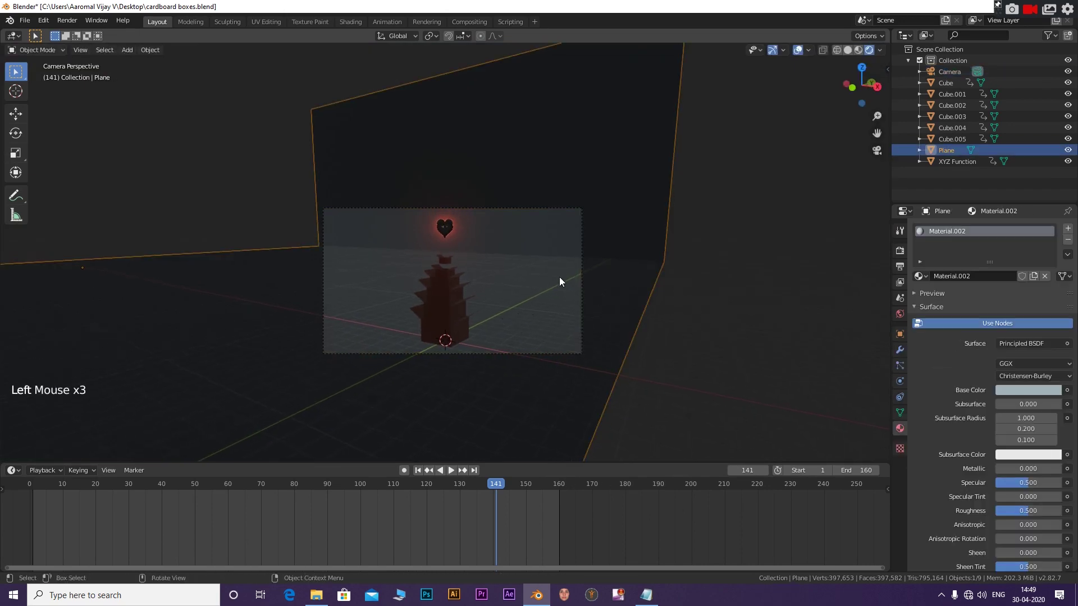
Bring up the Add menu to place an area light above the boxes.
key(shift+a)
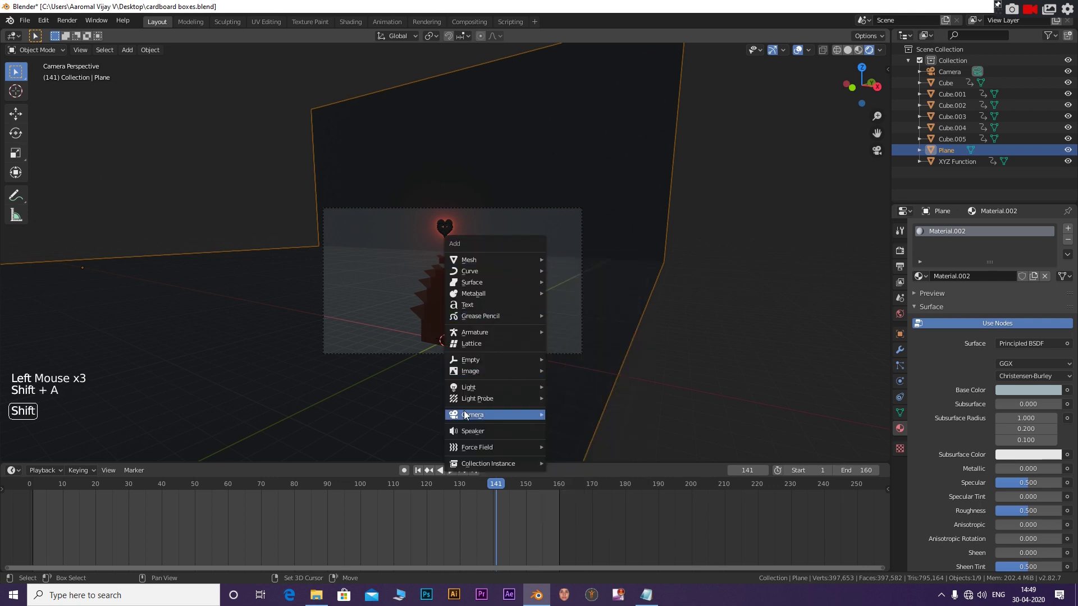
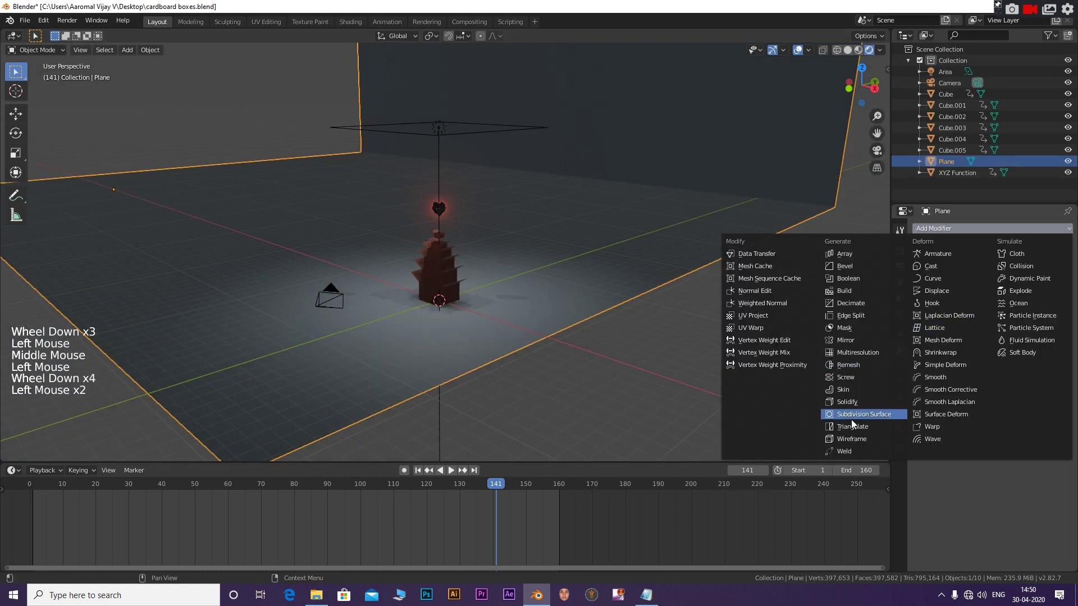
Give the backdrop plane a Subdivision Surface modifier at level 3.
scroll(down, 3)
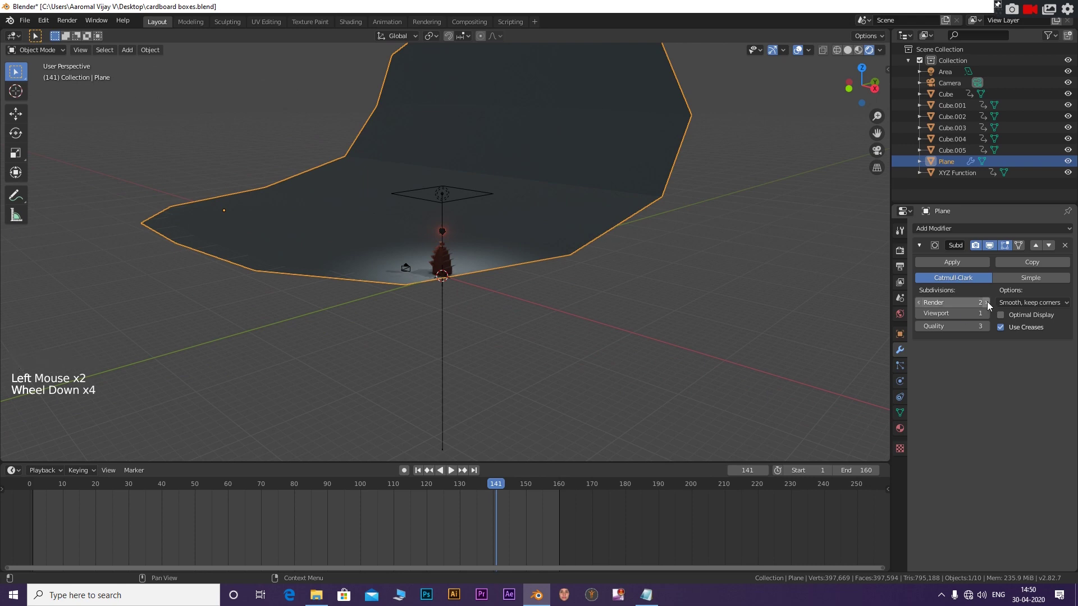
click(993, 306)
click(994, 318)
click(994, 319)
In side view, lower the backdrop slightly and stretch it front to back.
key(KP_3)
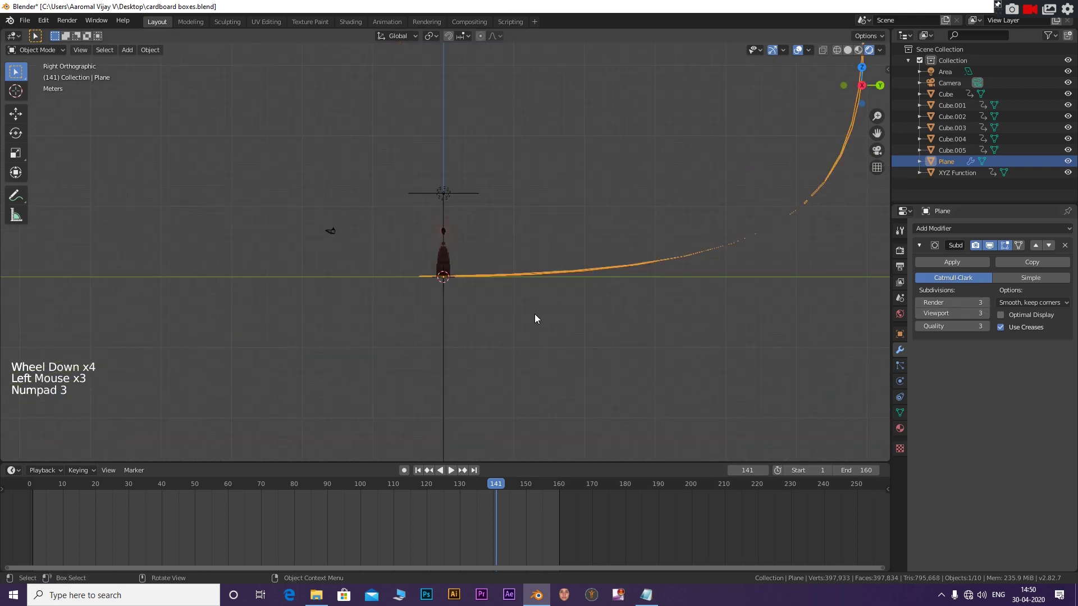
scroll(up, 3)
scroll(down, 3)
click(592, 238)
key(g)
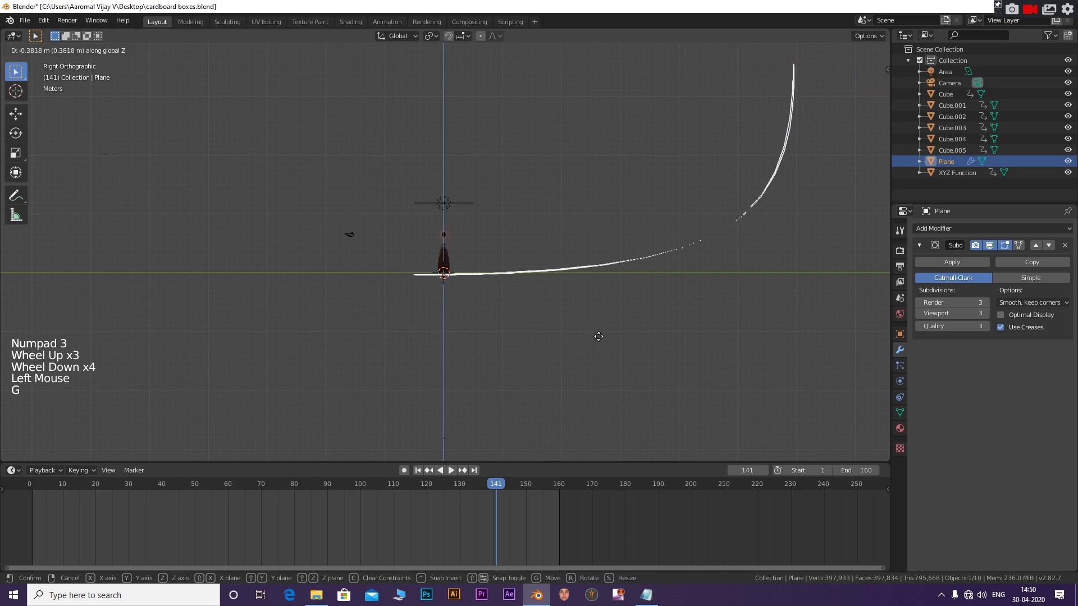
click(691, 215)
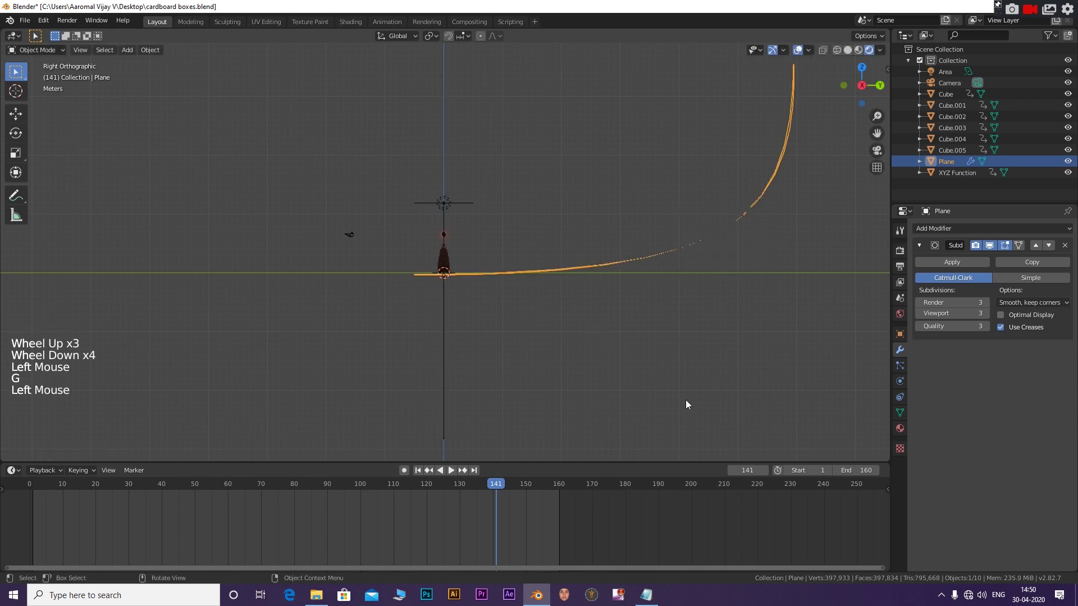
key(s)
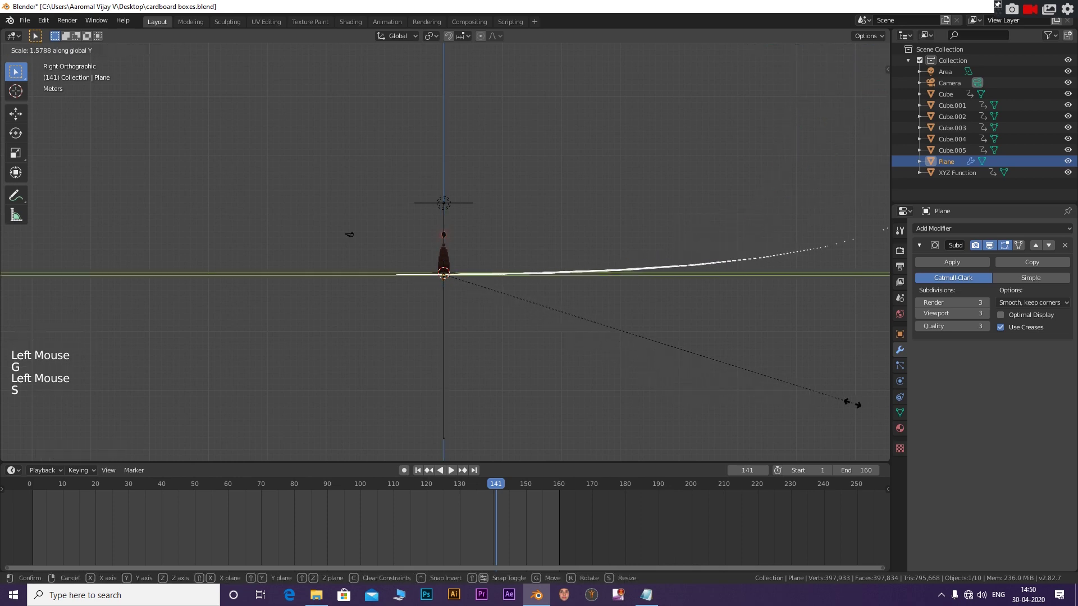
click(580, 332)
Refine the backdrop's size and position through the camera view, then jump to frame 150.
key(KP_0)
scroll(up, 3)
click(532, 331)
key(s)
key(g)
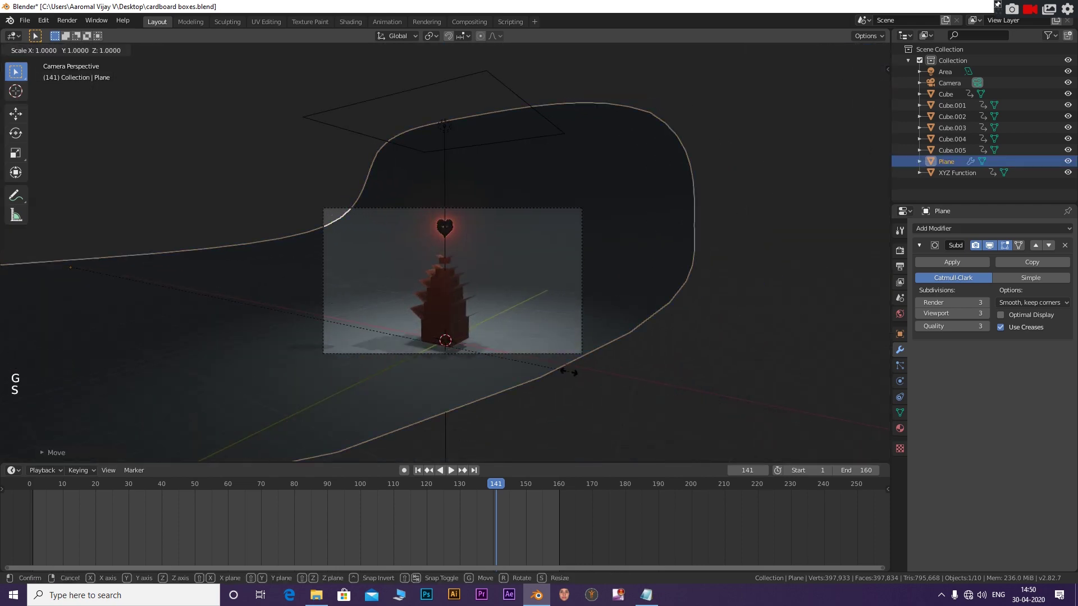
key(s)
key(g)
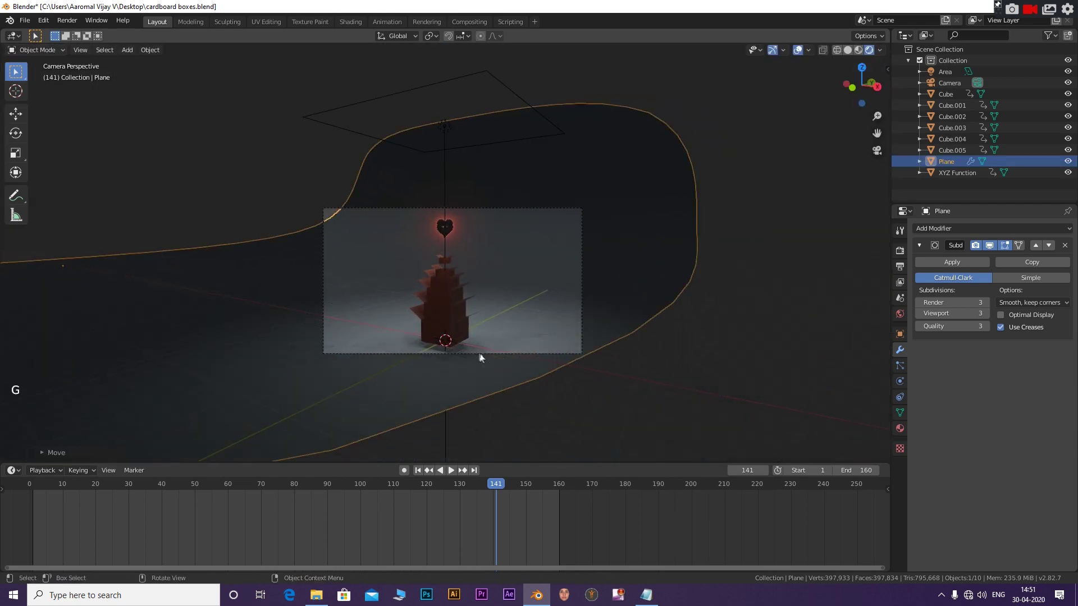
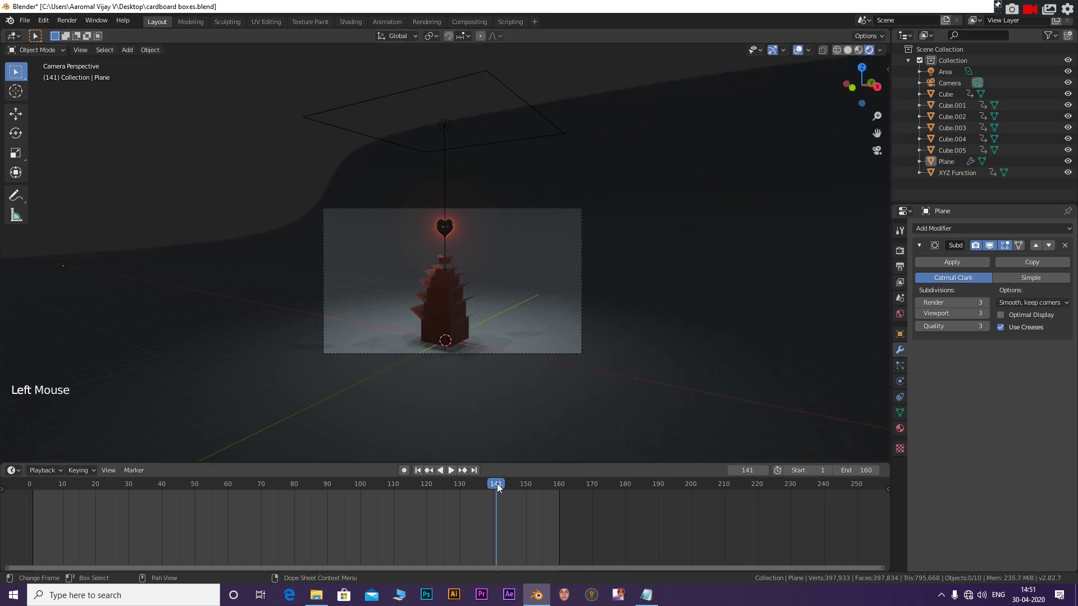
click(512, 488)
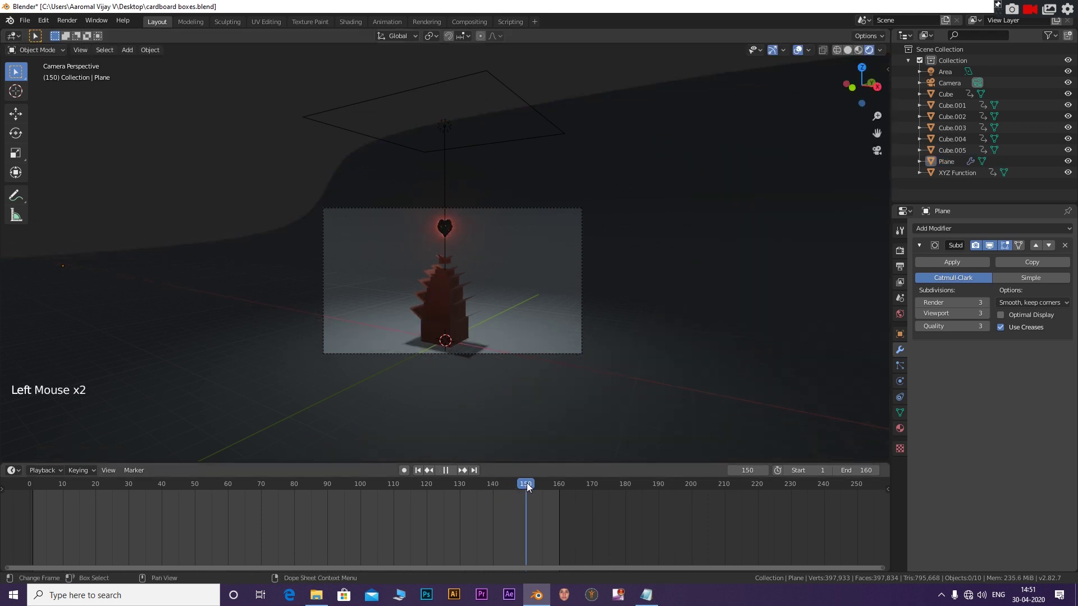